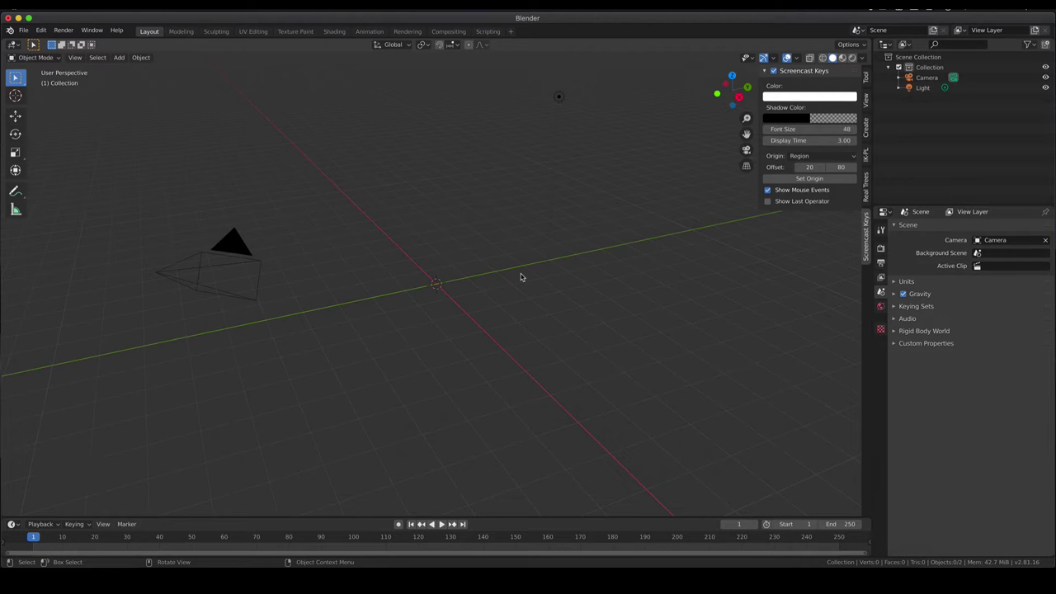
# Switch to the camera view of the empty scene and zoom in.
pyautogui.press('KP_0')
pyautogui.scroll(3)
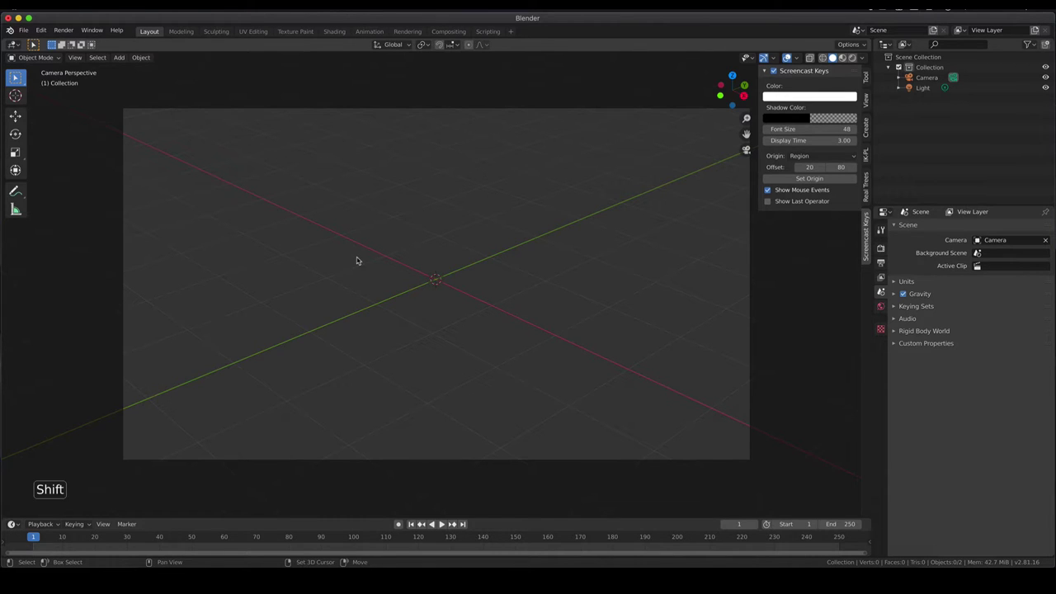
# Bring up the Add menu of mesh primitives with Shift+A.
pyautogui.press('shift+a')
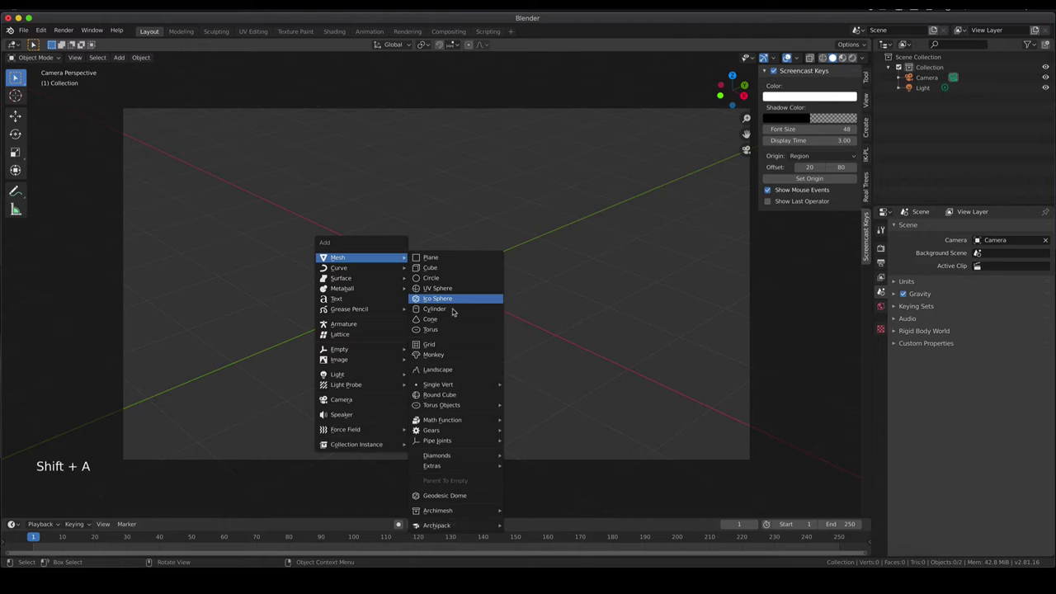
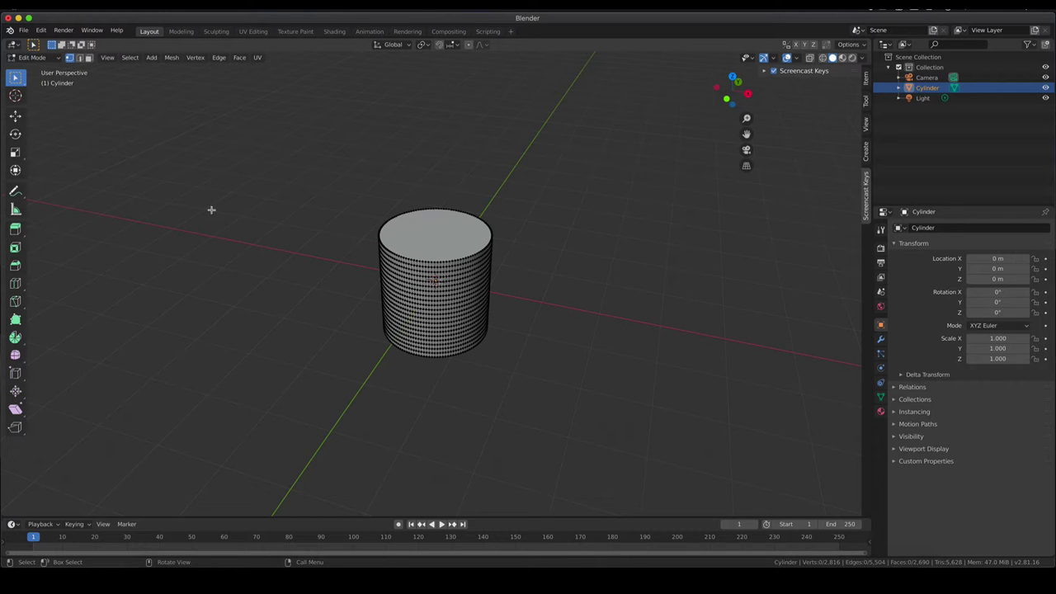
# Zoom in on the cylinder, select a side vertex and switch to Face Select mode.
pyautogui.scroll(3)
pyautogui.click(317, 439)
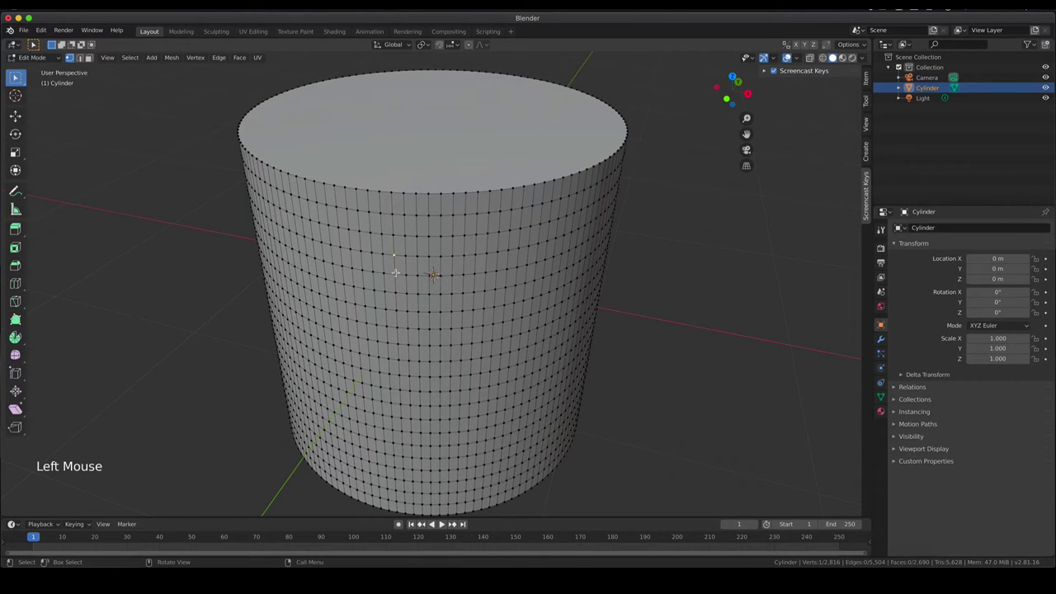
pyautogui.click(307, 379)
pyautogui.click(306, 379)
pyautogui.click(306, 378)
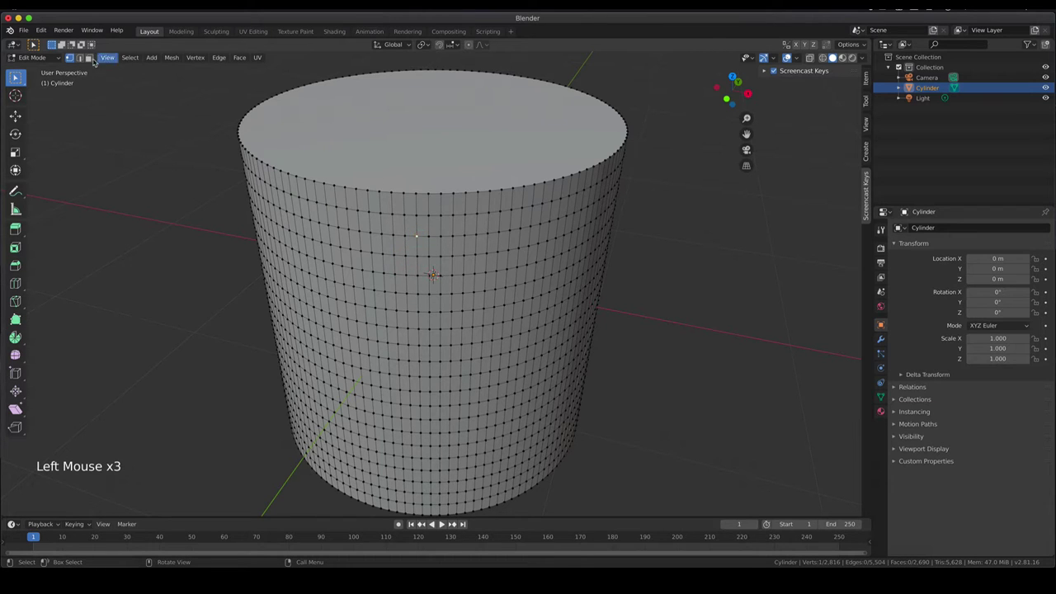
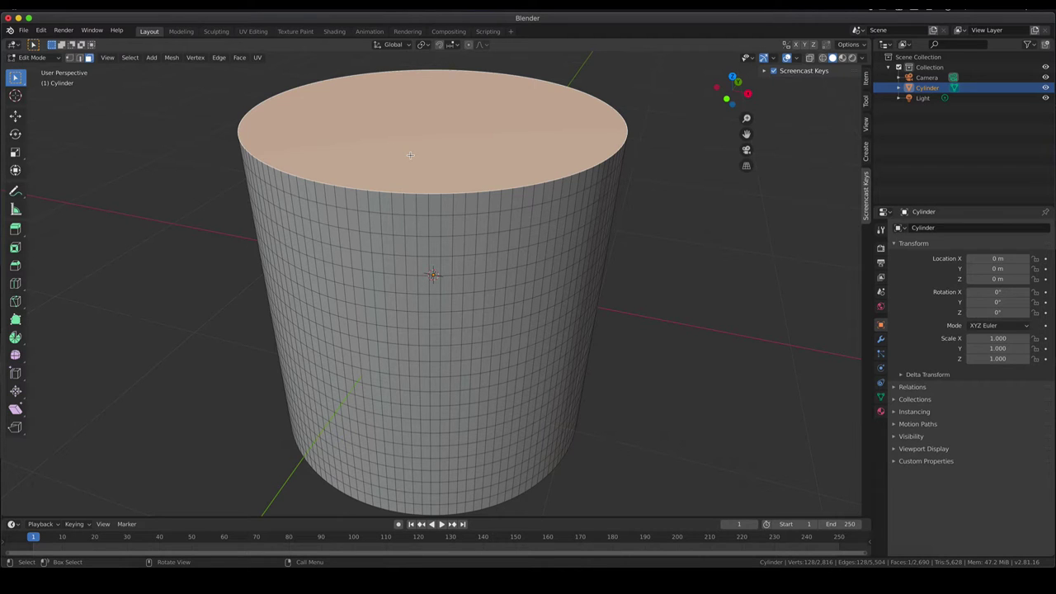
# Bring up the Delete menu for the selected top cap face with X.
pyautogui.press('x')
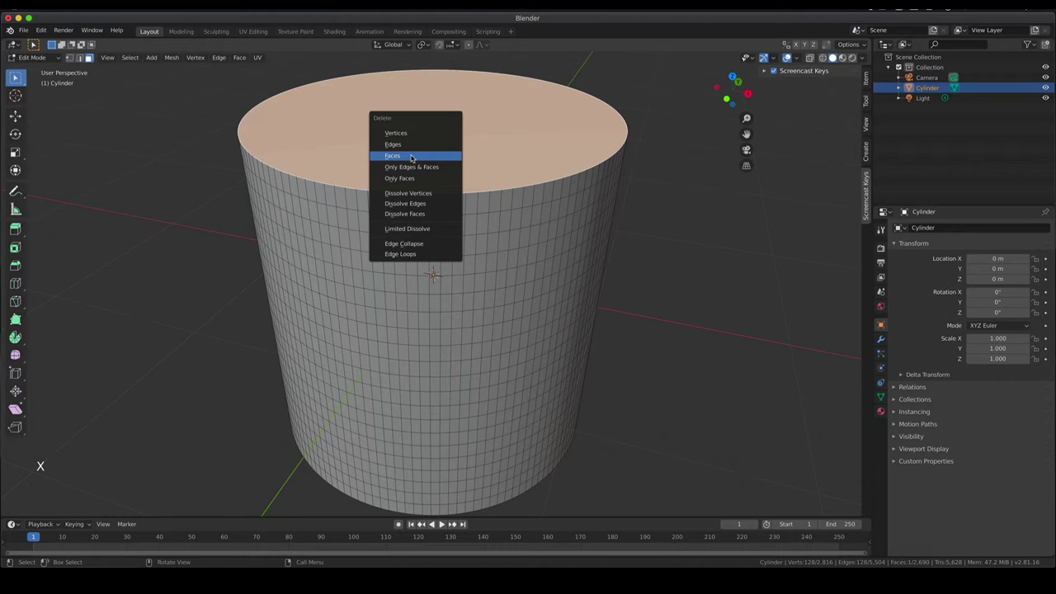
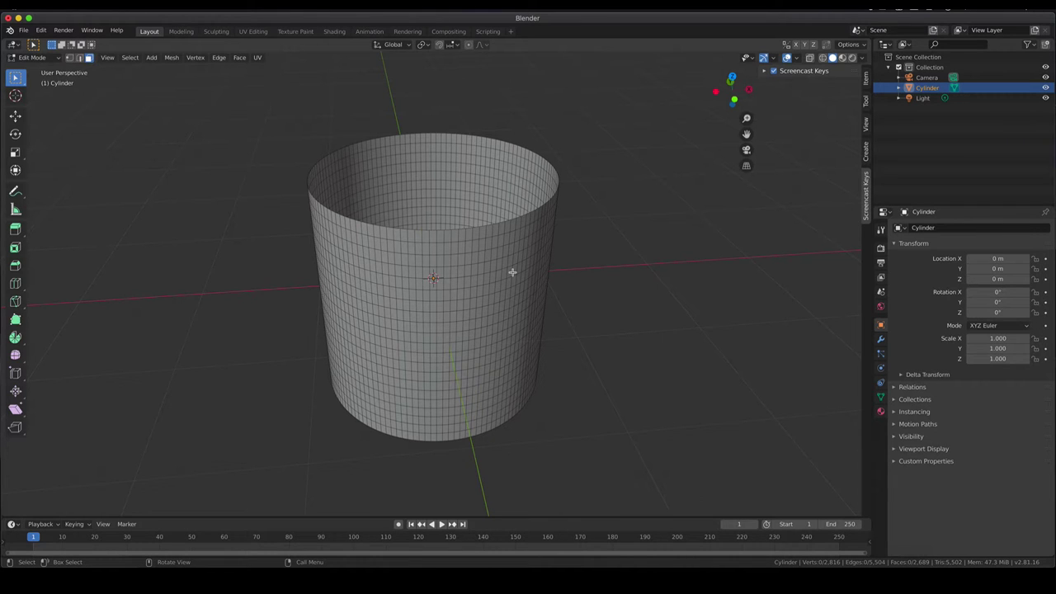
# View the open cylinder from the top, zoom to the rim and enable Edge Select mode.
pyautogui.press('KP_7')
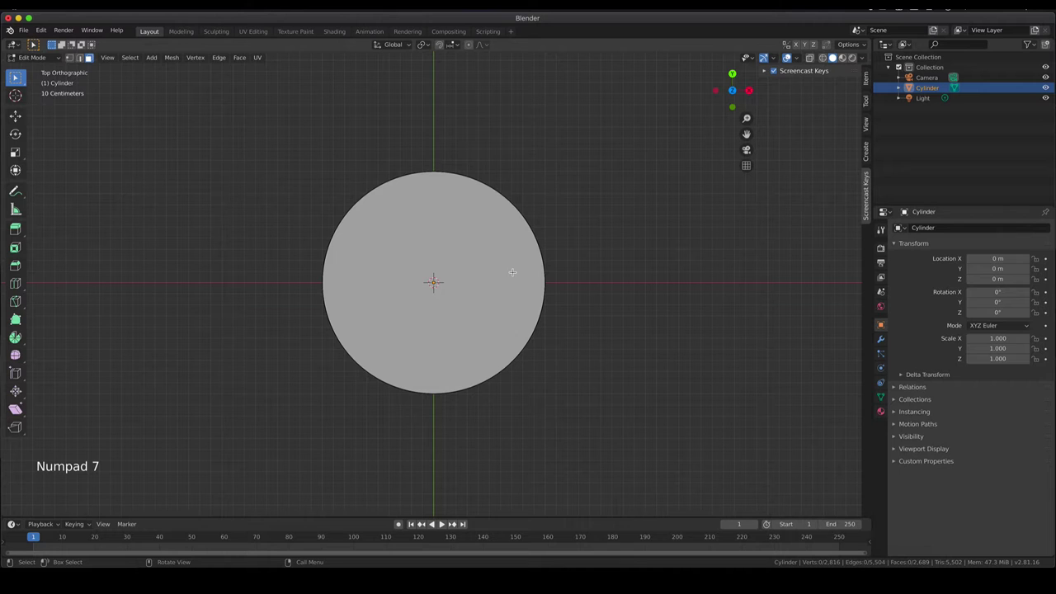
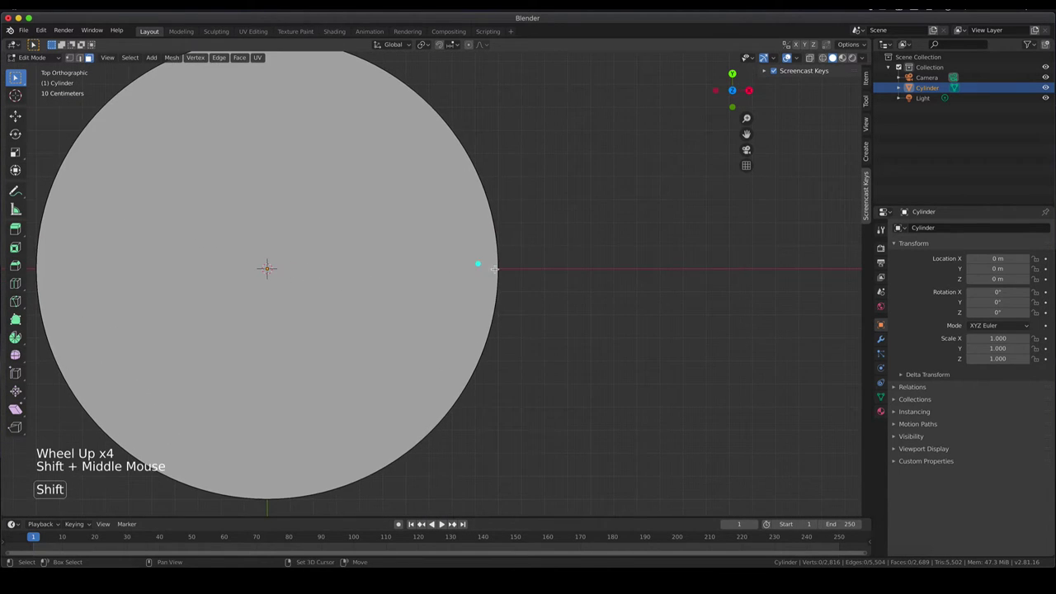
pyautogui.scroll(3)
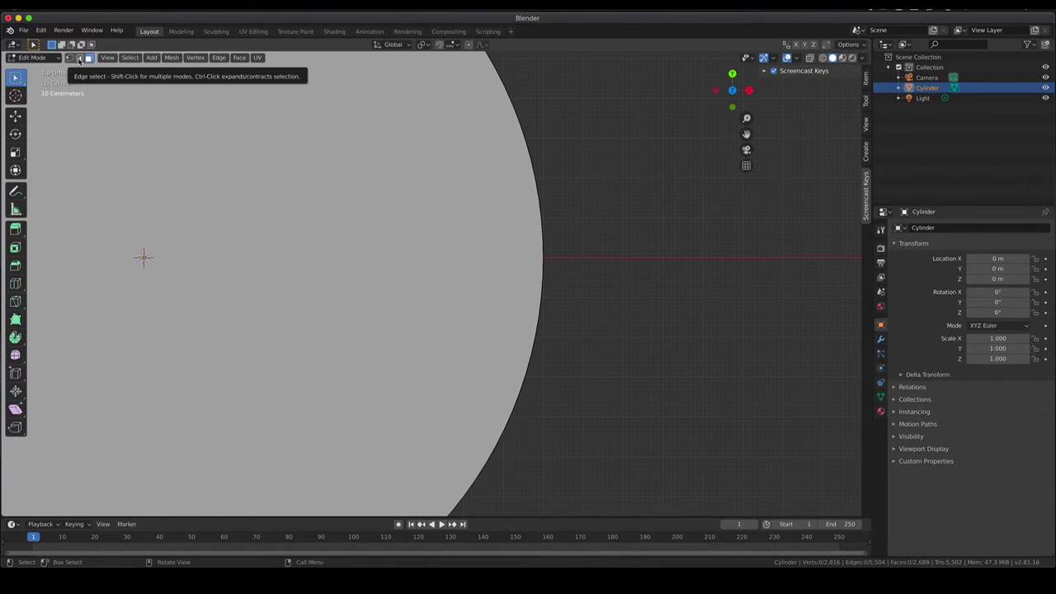
pyautogui.click(85, 62)
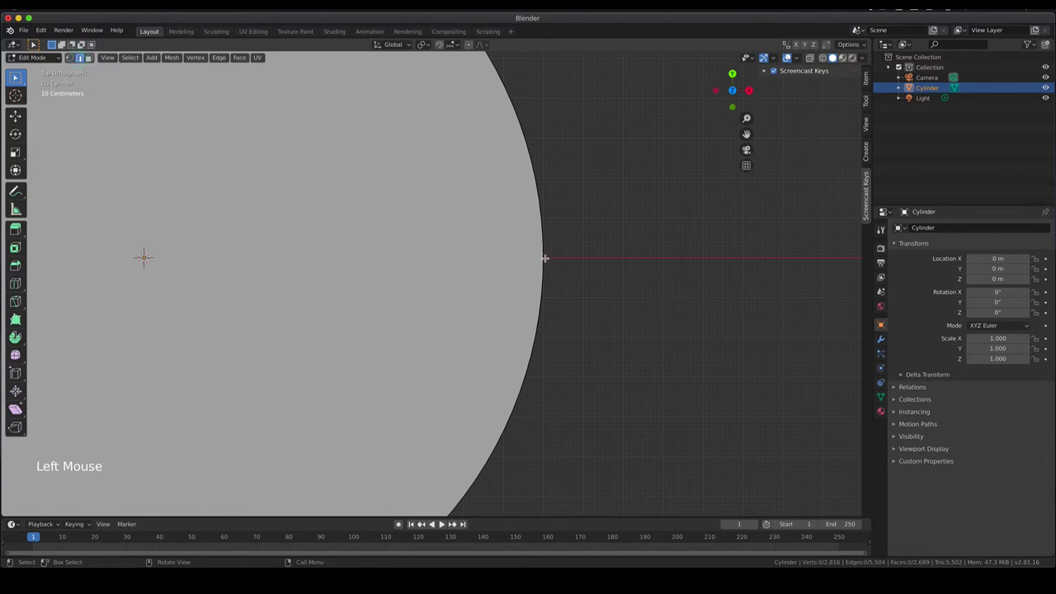
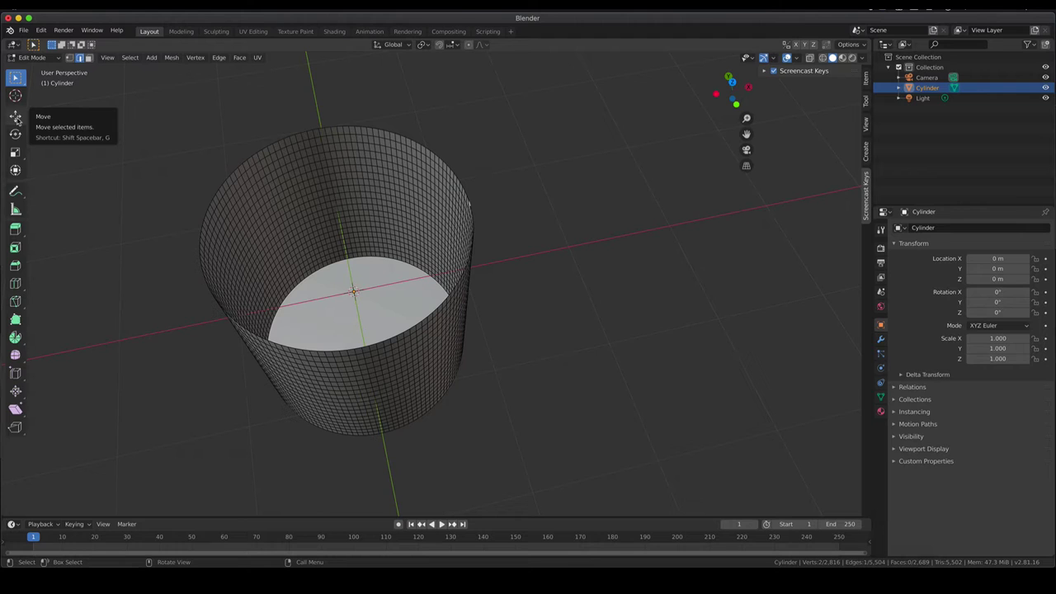
# Activate the Move tool for the selected rim edge.
pyautogui.click(24, 121)
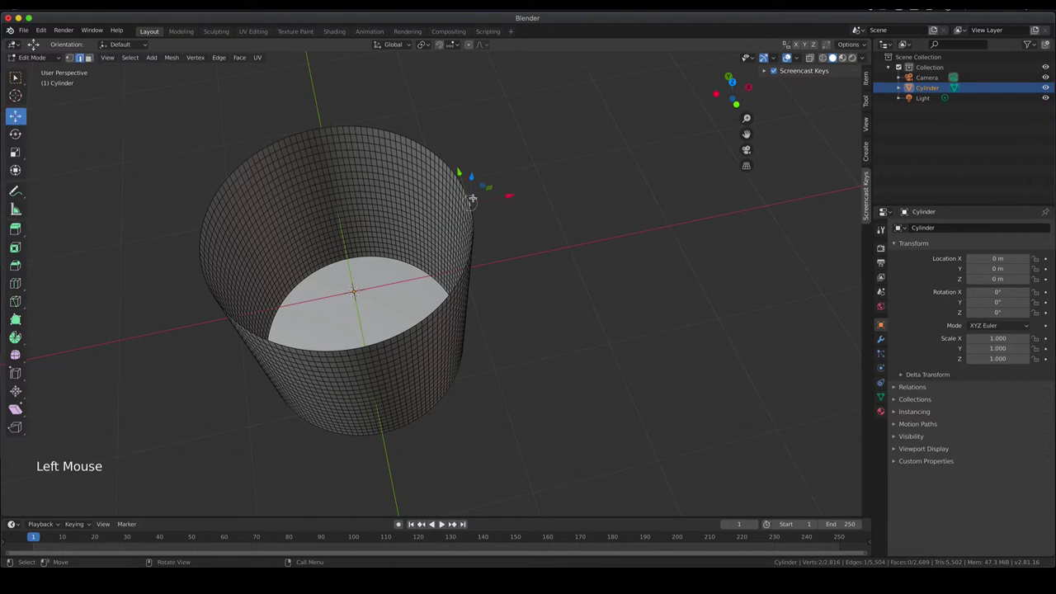
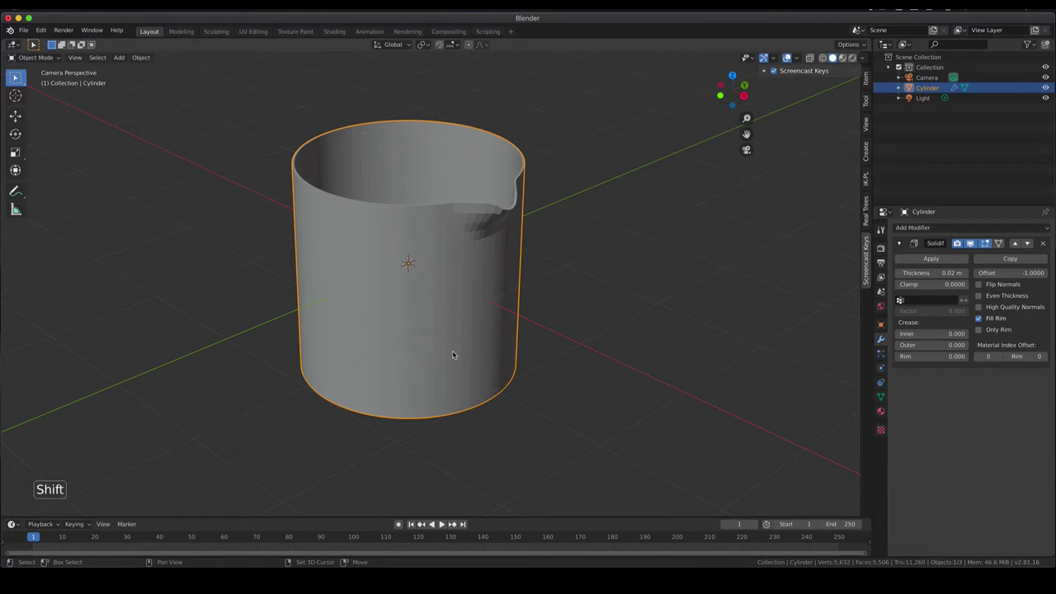
# Add a plane mesh as the ground and activate the Move tool to position it under the beaker.
pyautogui.press('shift+a')
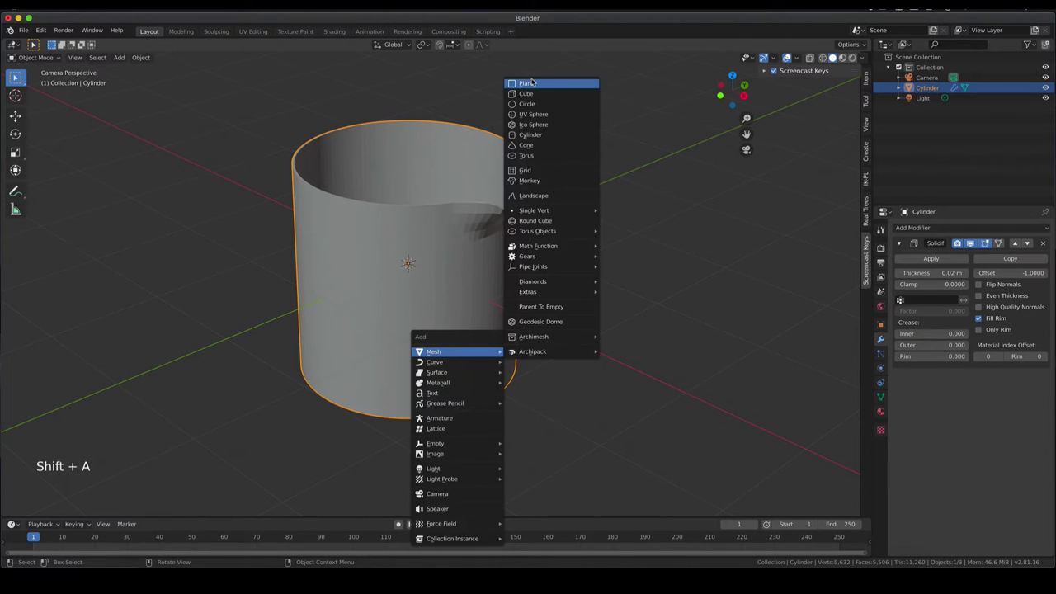
pyautogui.press('s')
pyautogui.scroll(-3)
pyautogui.click(463, 275)
pyautogui.click(437, 272)
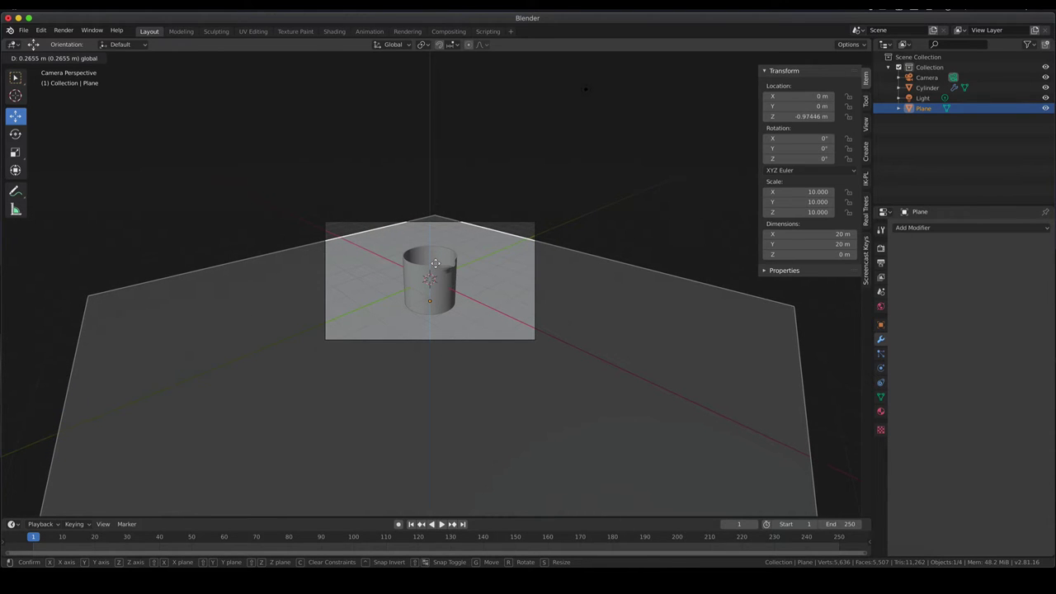
pyautogui.scroll(3)
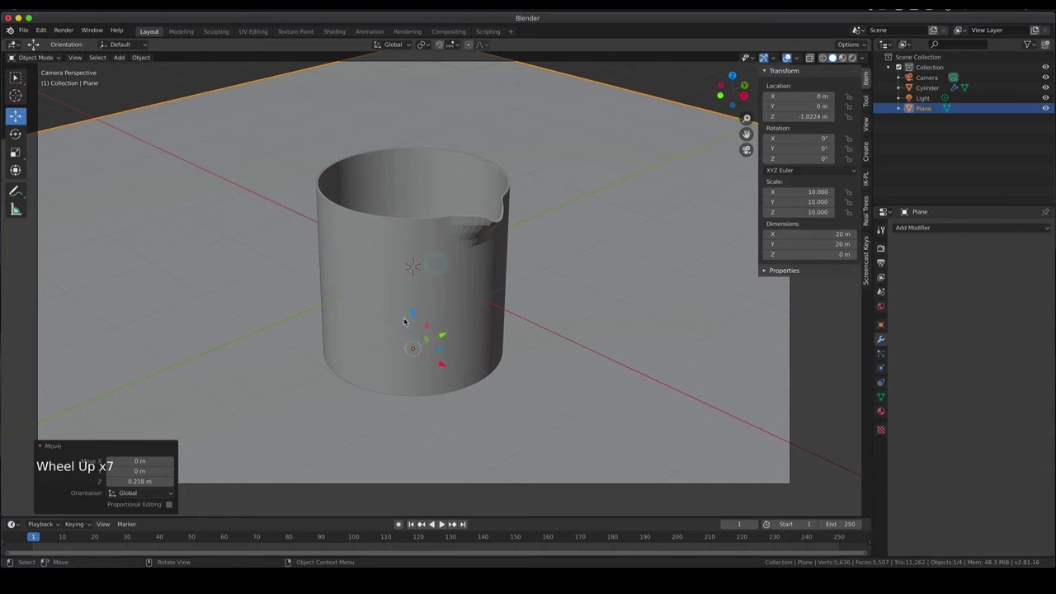
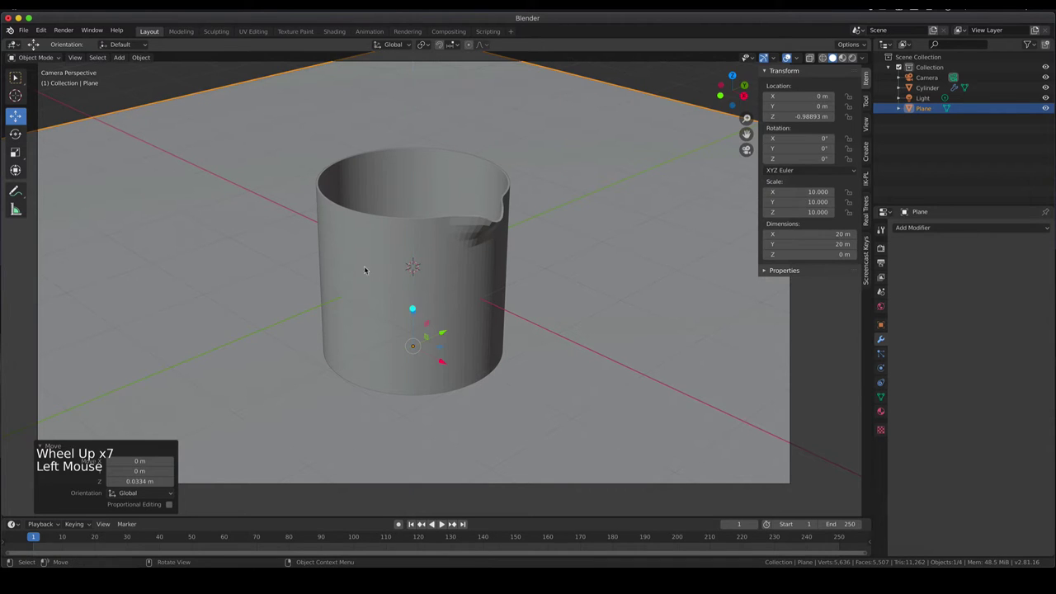
pyautogui.scroll(-3)
# Switch the viewport to Rendered shading and set the render engine to Cycles.
pyautogui.press('z')
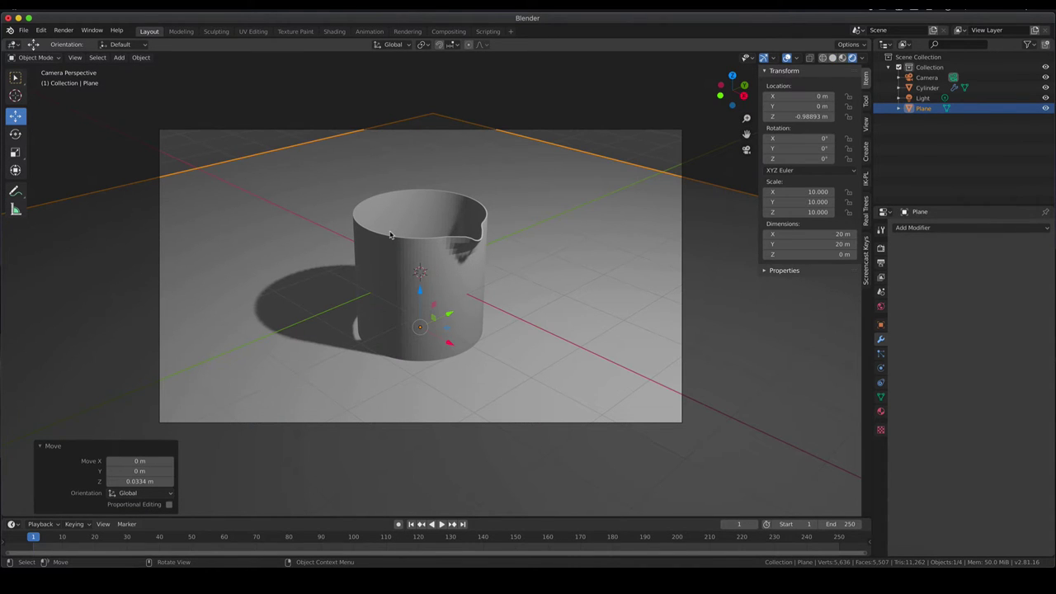
pyautogui.click(890, 252)
pyautogui.click(1017, 229)
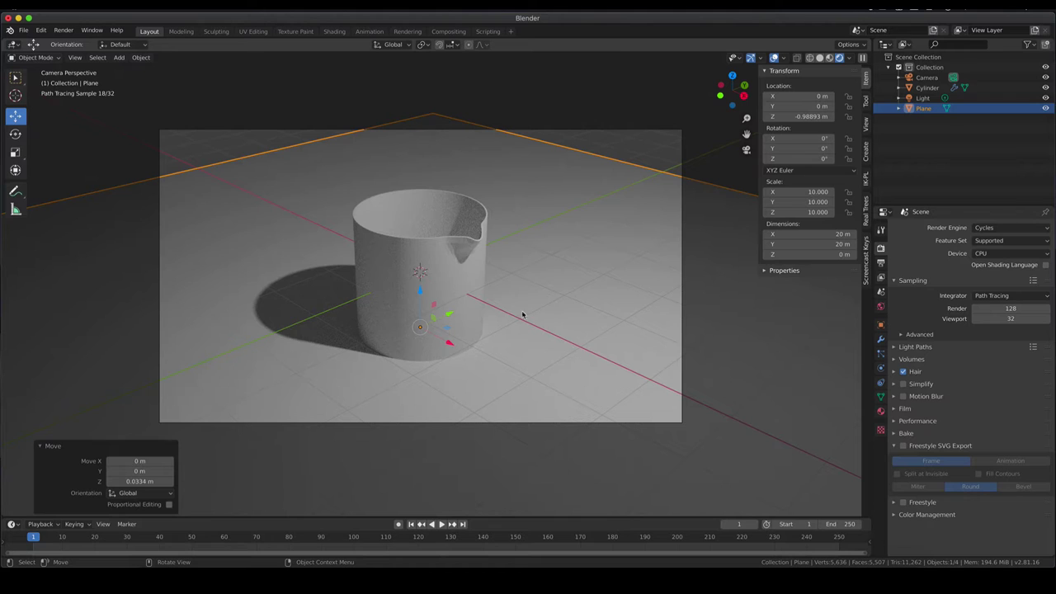
# Create a new material for the cylinder with a Glass BSDF surface and show its preview sphere.
pyautogui.click(458, 267)
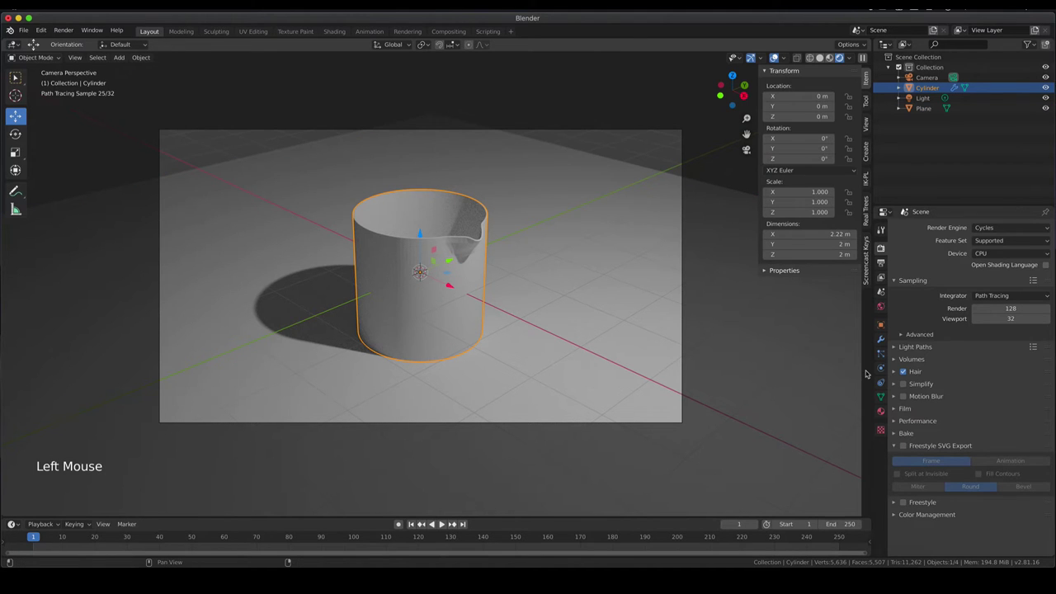
pyautogui.click(888, 414)
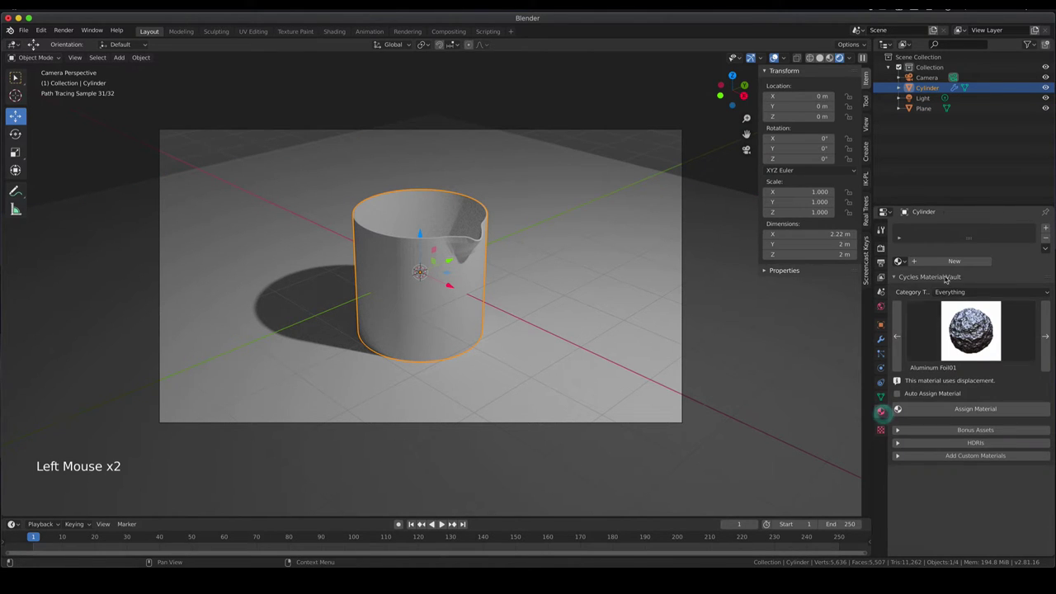
pyautogui.click(956, 263)
pyautogui.click(1012, 307)
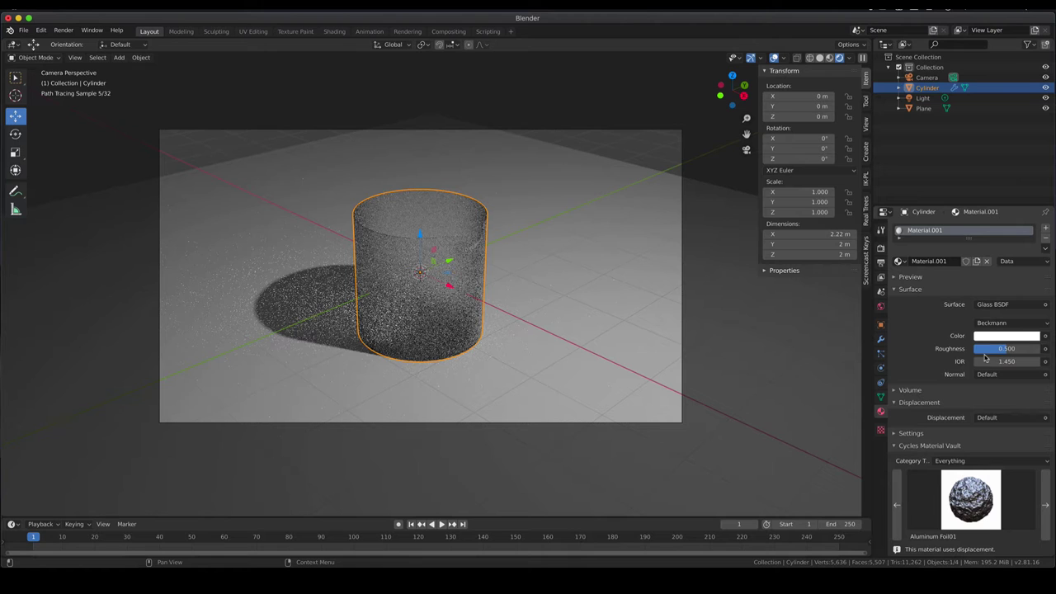
pyautogui.click(900, 280)
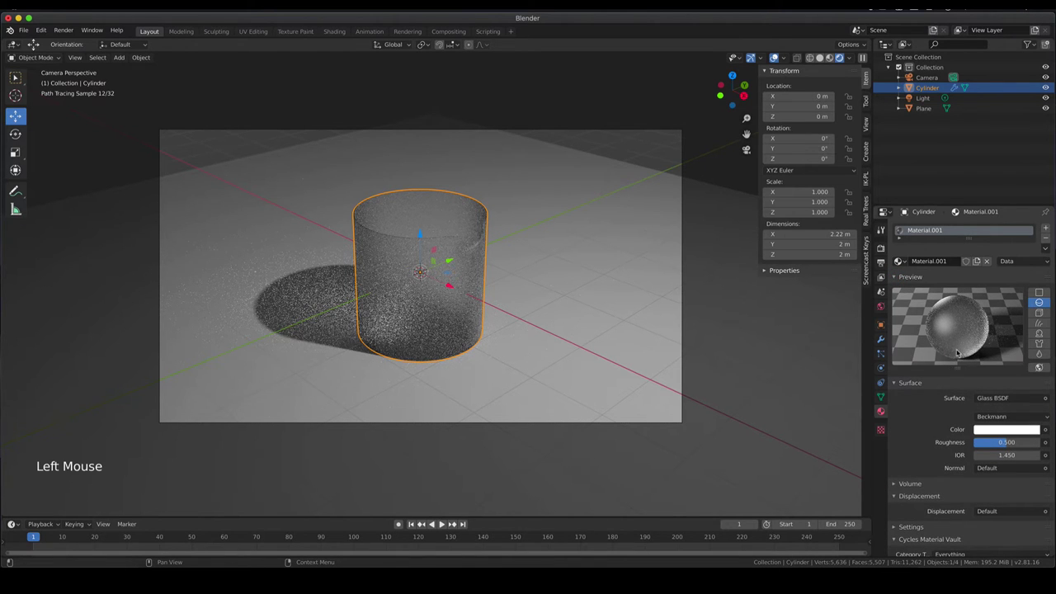
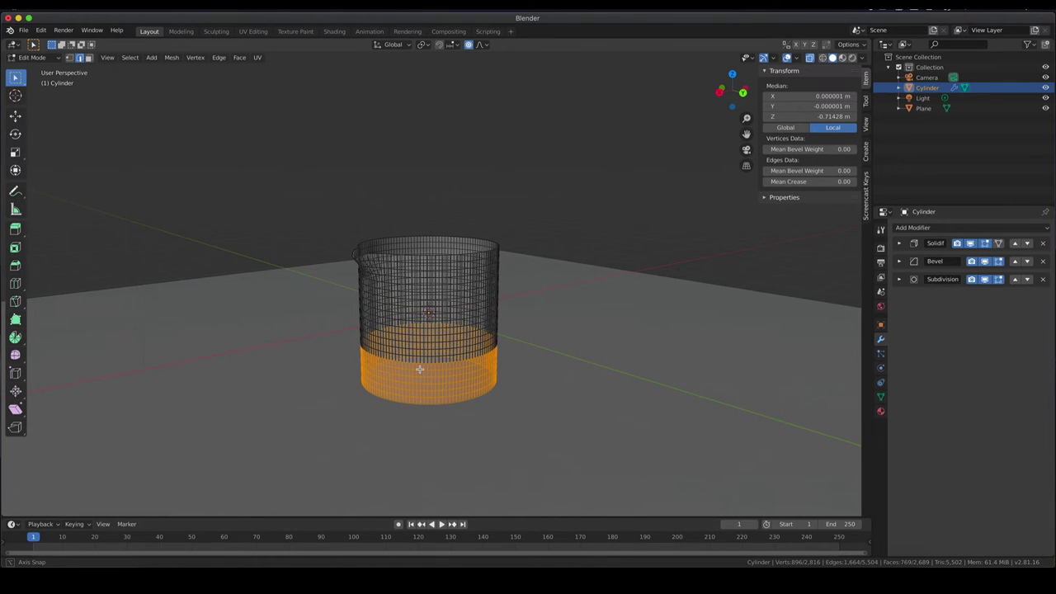
# Turn off proportional editing, leave Edit Mode on the beaker and view it through the camera.
pyautogui.press('KP_1')
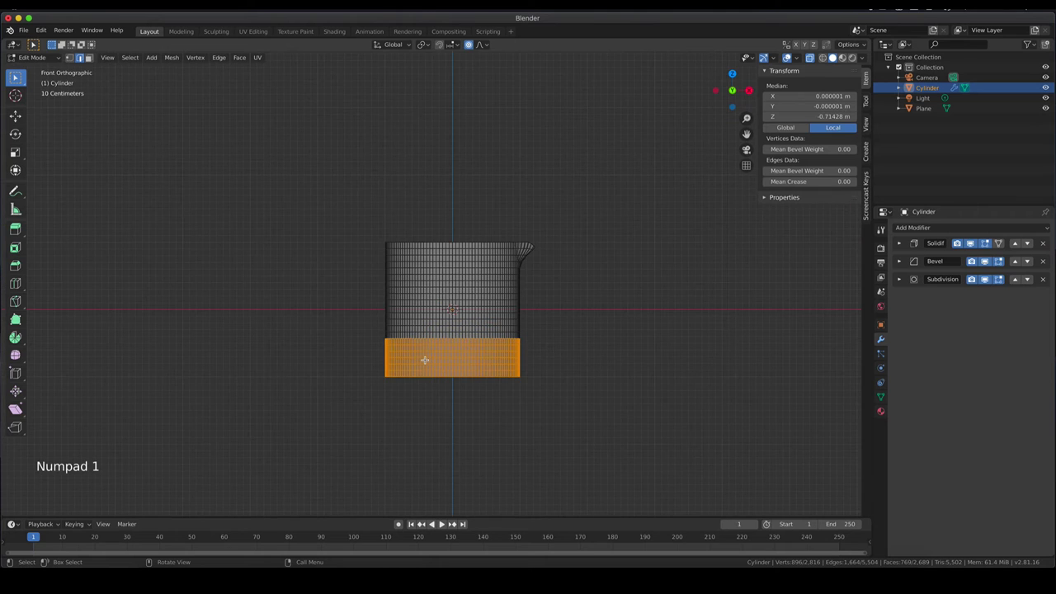
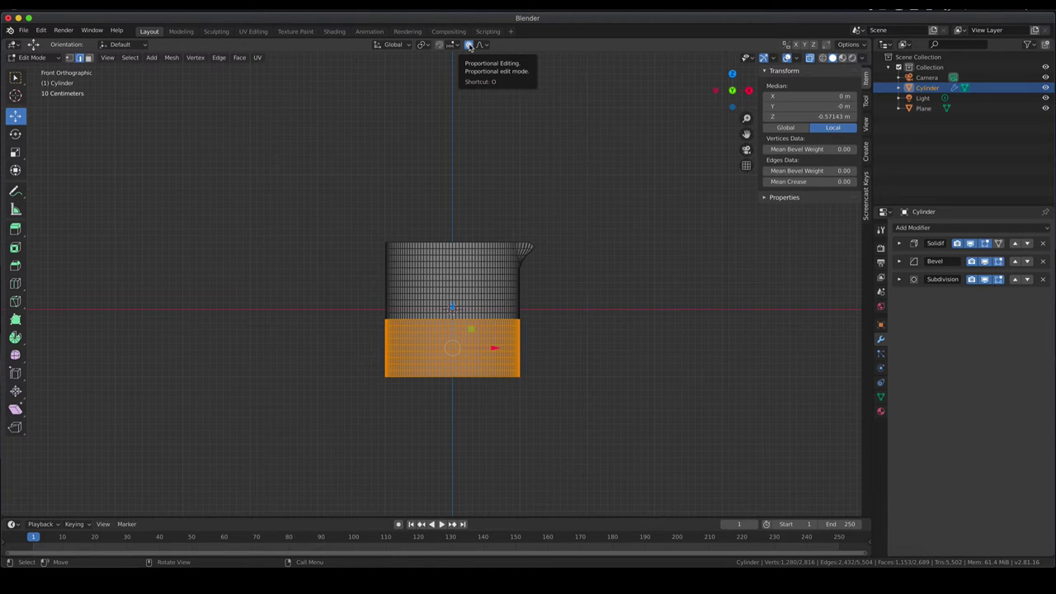
pyautogui.click(476, 47)
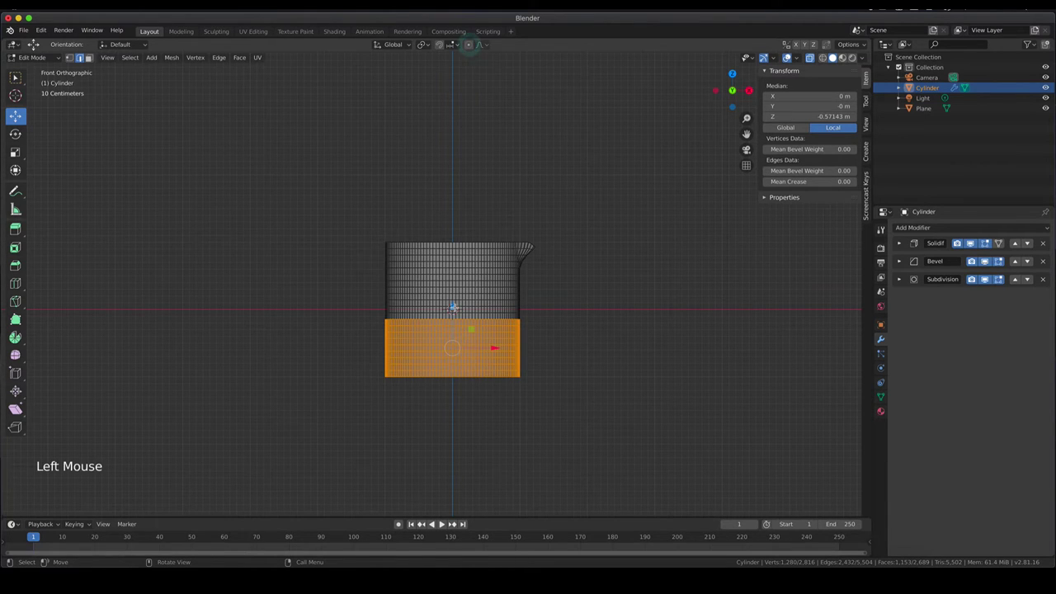
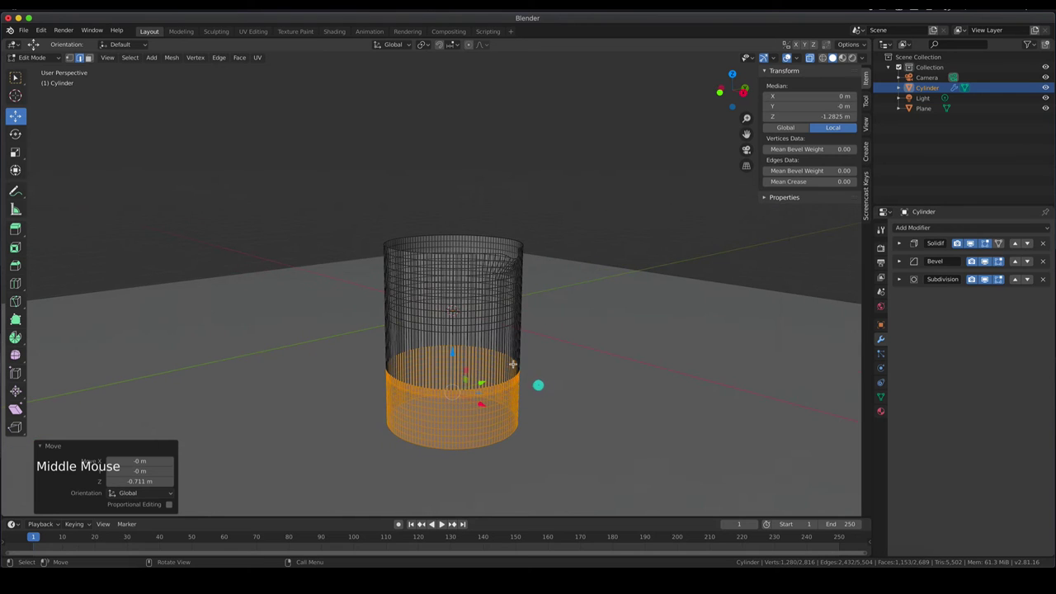
pyautogui.press('Tab')
pyautogui.middleClick(513, 372)
pyautogui.scroll(-3)
pyautogui.press('KP_0')
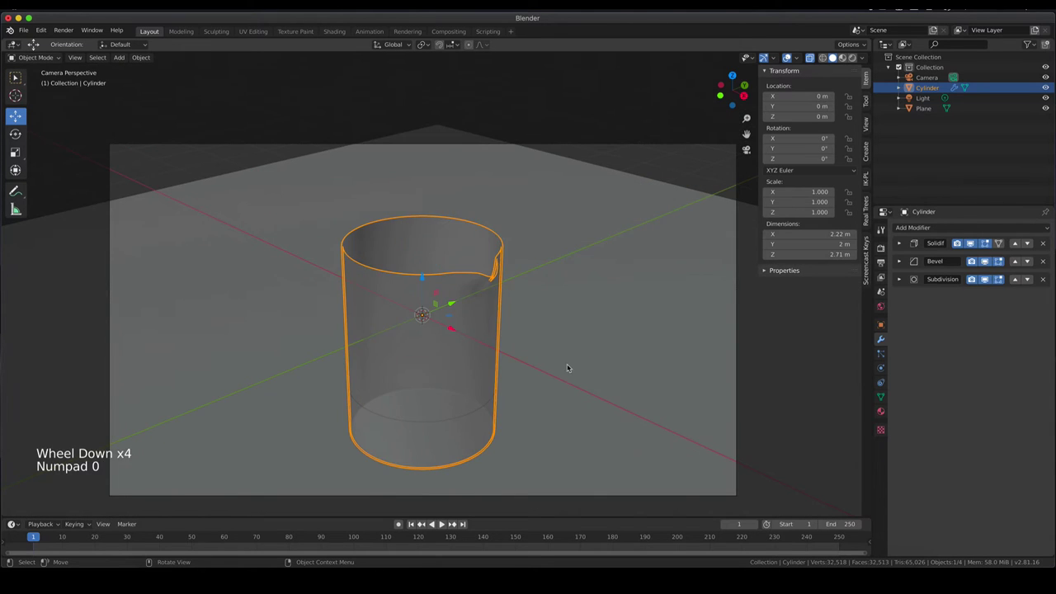
# Move the Plane down on Z until it sits beneath the beaker base, then return to camera view.
pyautogui.scroll(-3)
pyautogui.click(554, 325)
pyautogui.click(434, 305)
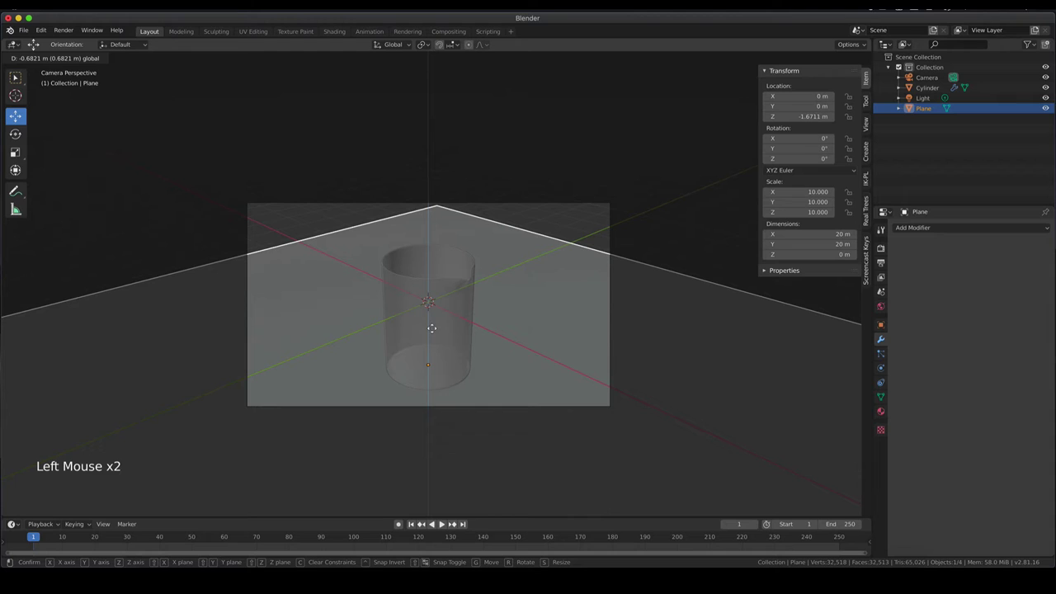
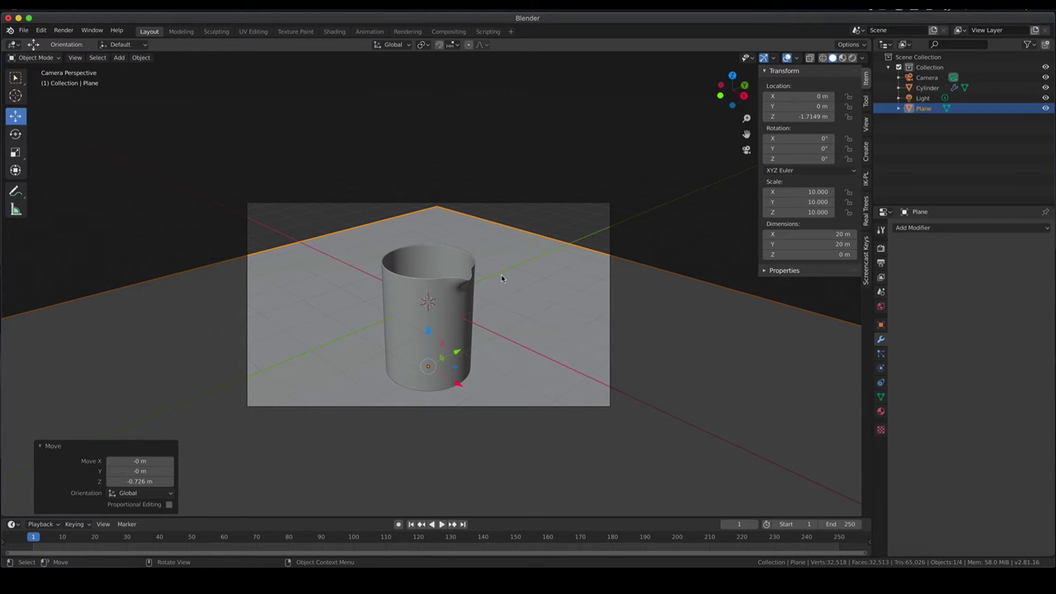
pyautogui.middleClick(645, 324)
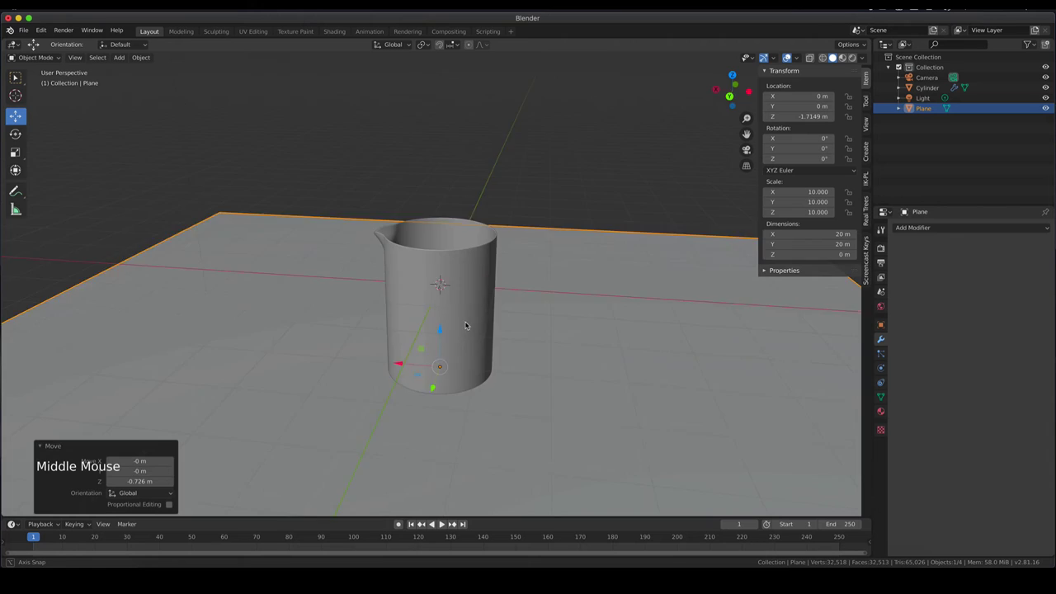
pyautogui.press('KP_0')
pyautogui.scroll(3)
pyautogui.scroll(-3)
# With rendered shading on, make the Light a Sun of strength 3 and show the World settings.
pyautogui.press('z')
pyautogui.scroll(-3)
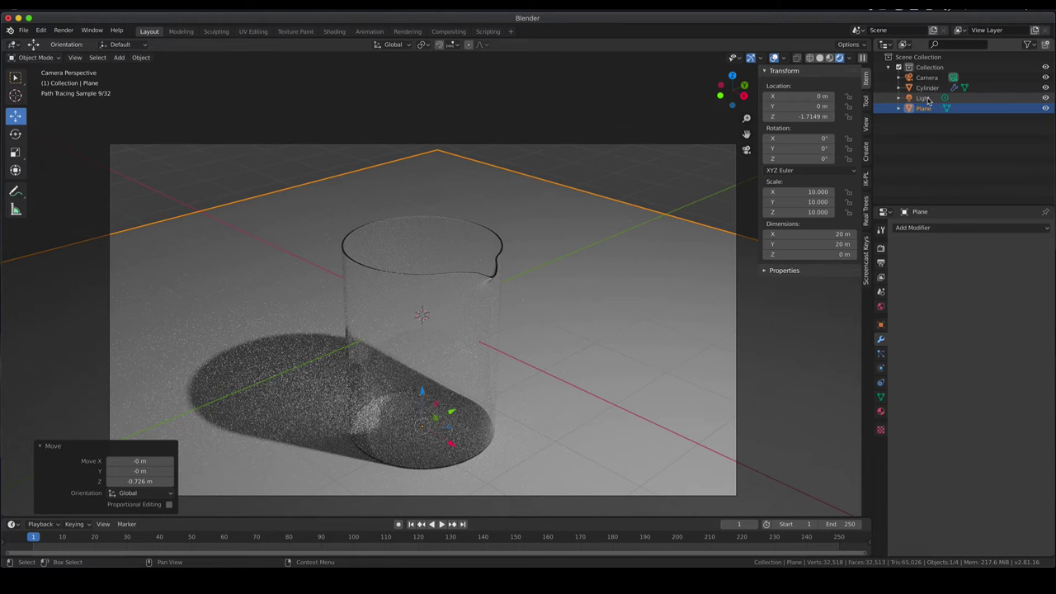
pyautogui.click(933, 100)
pyautogui.click(885, 368)
pyautogui.click(961, 274)
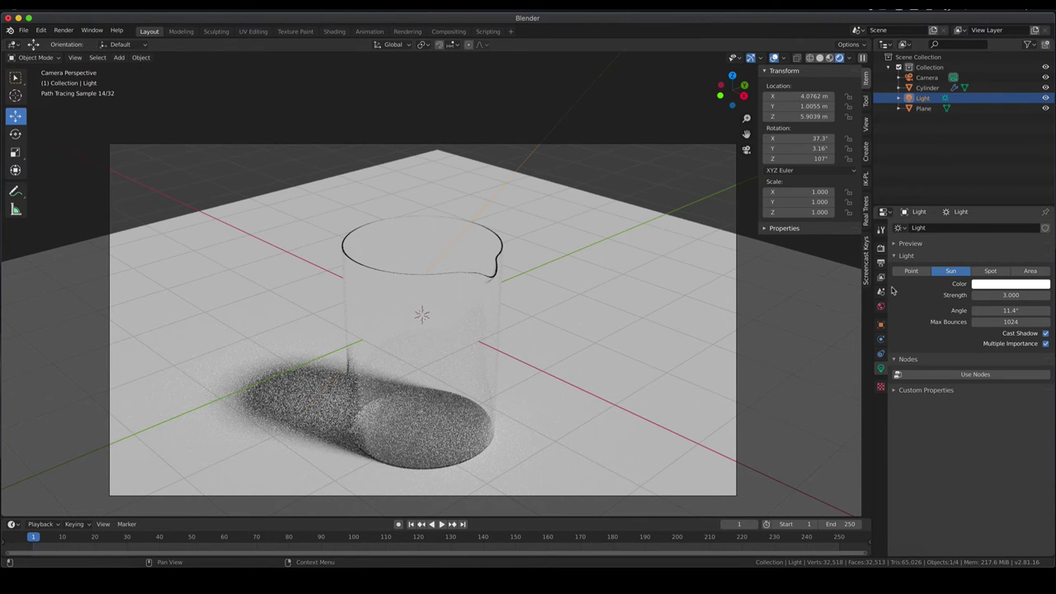
pyautogui.click(882, 307)
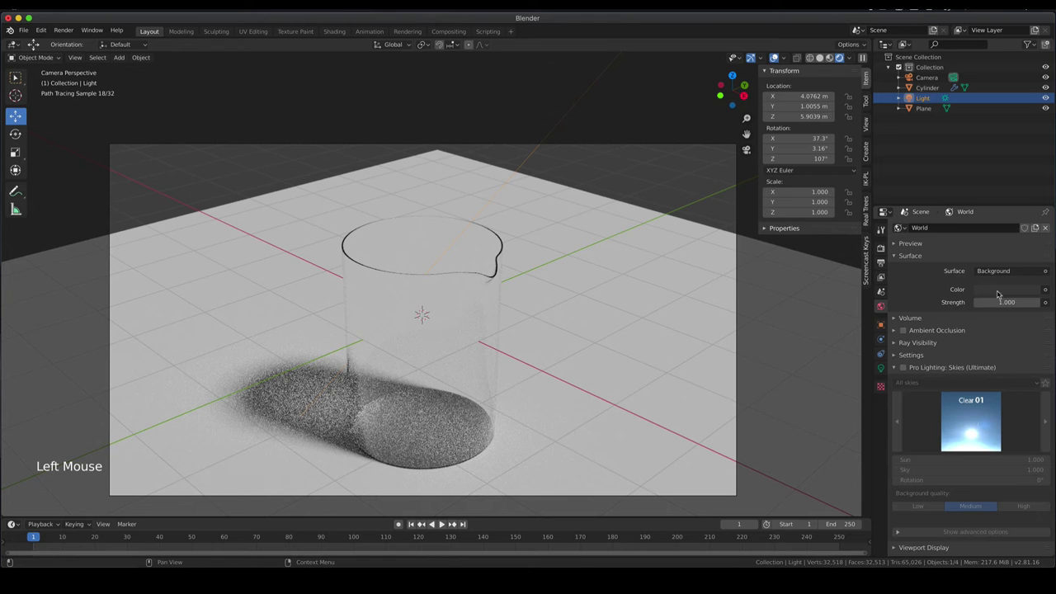
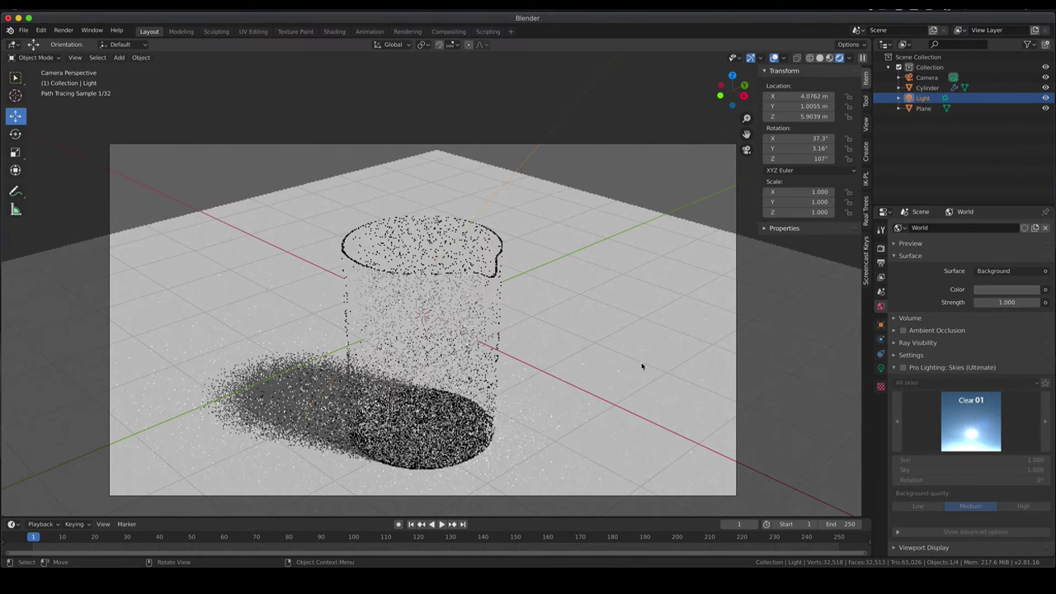
# Tilt the sun lamp about 12.4° around Y and return to the camera view of the beaker.
pyautogui.scroll(-3)
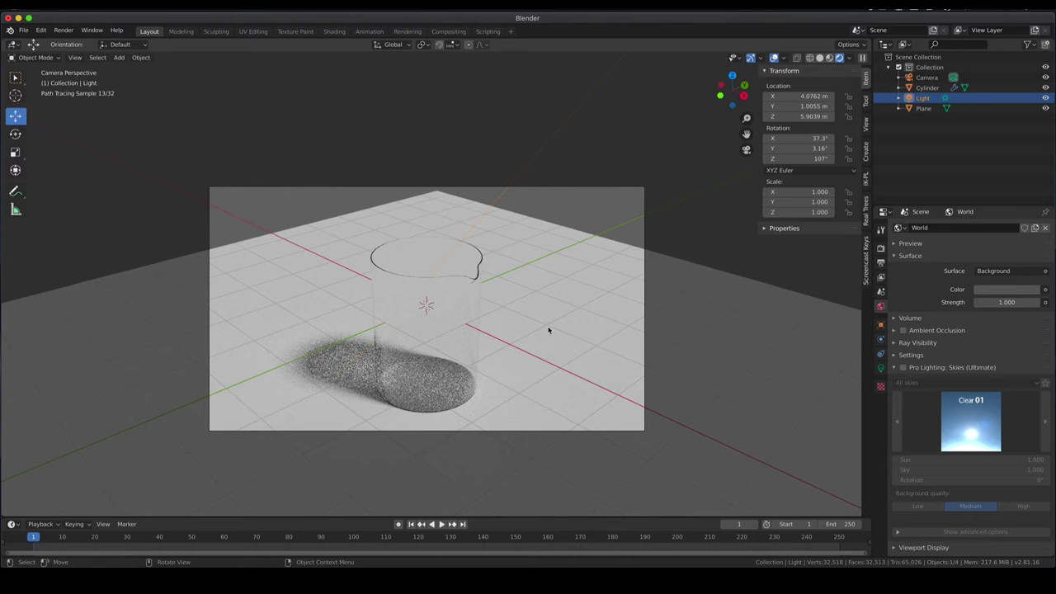
pyautogui.scroll(-3)
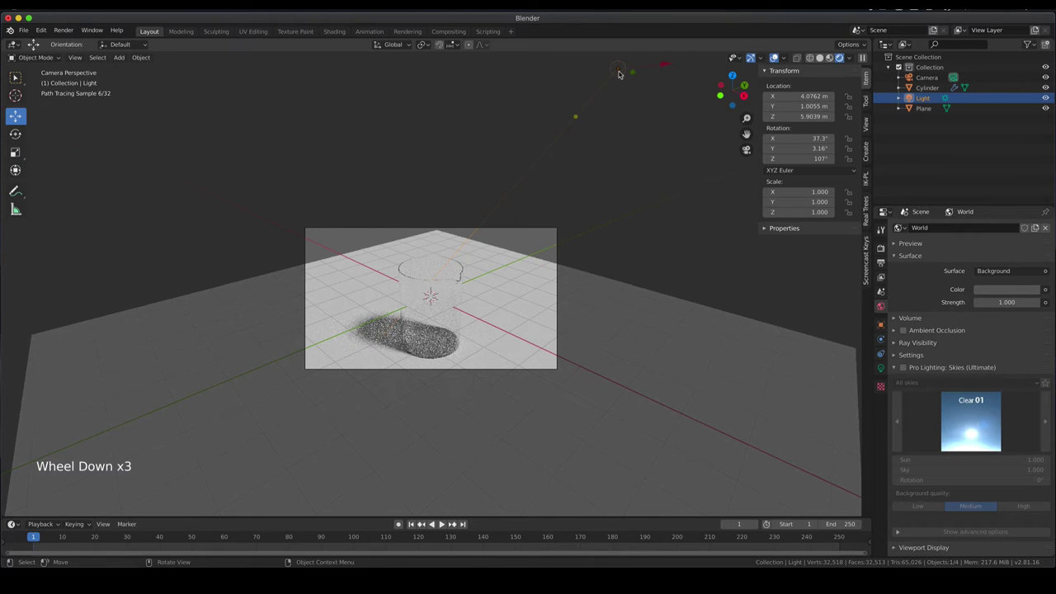
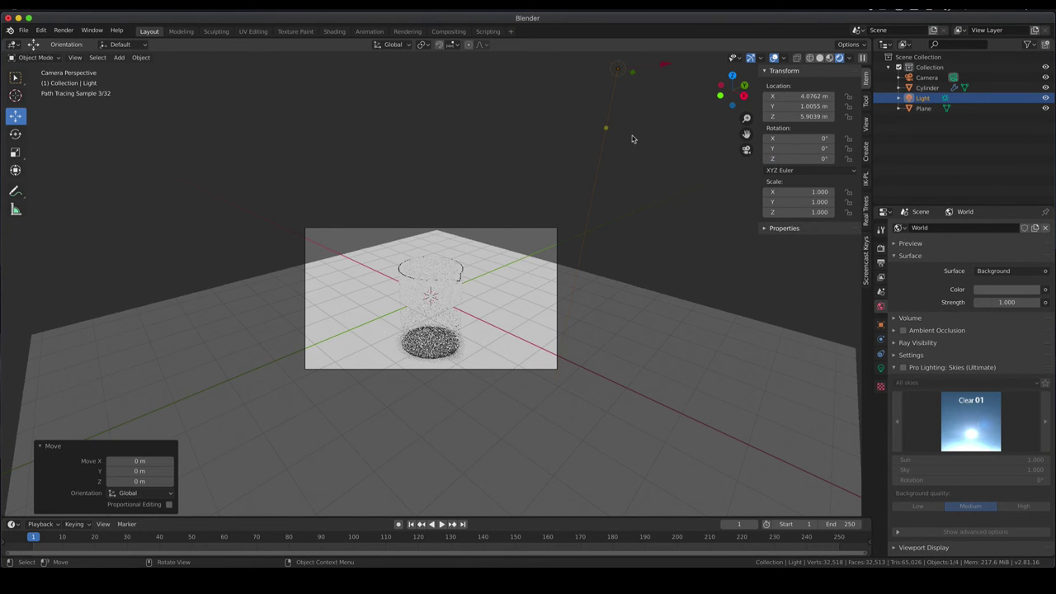
pyautogui.middleClick(689, 142)
pyautogui.scroll(-3)
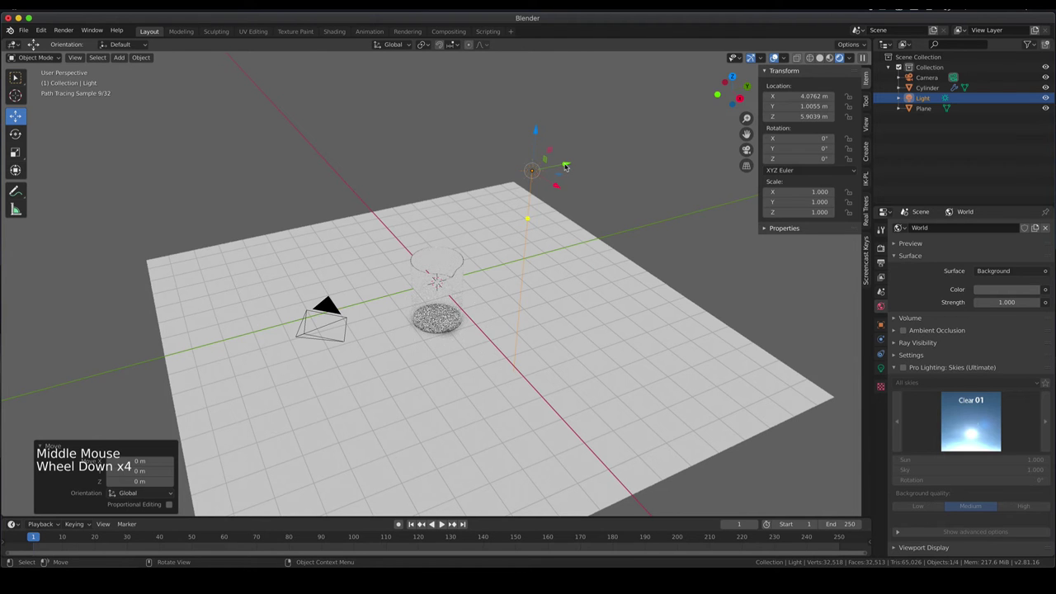
pyautogui.click(569, 165)
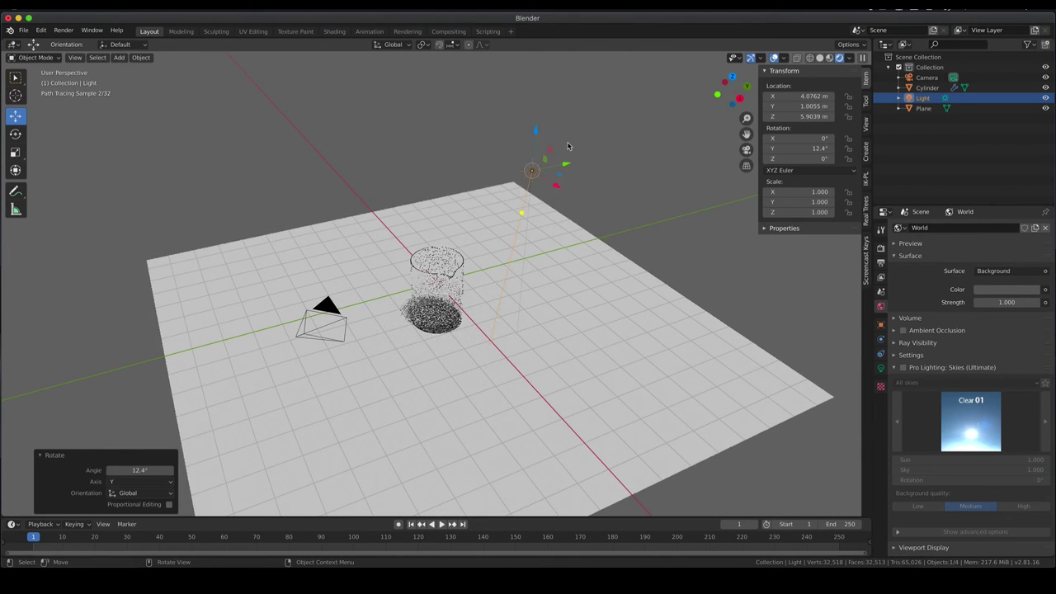
pyautogui.press('KP_0')
pyautogui.scroll(3)
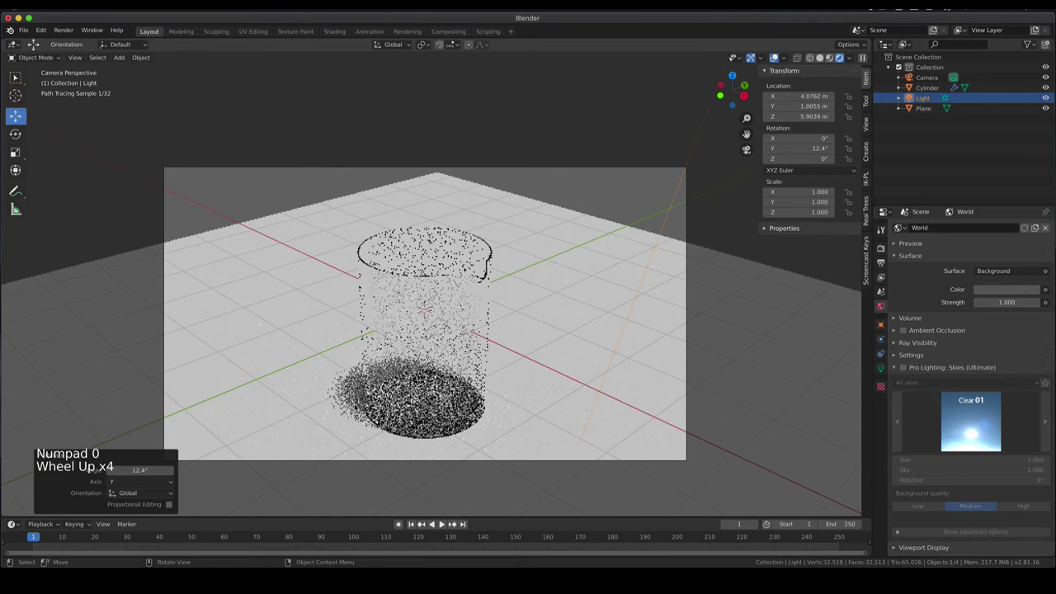
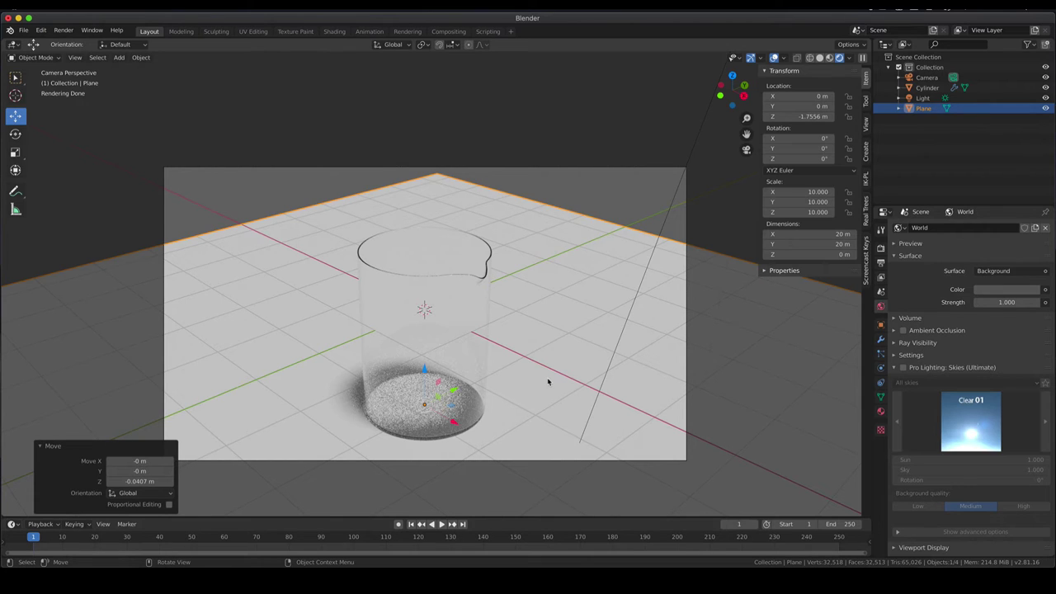
# In solid shading, add a cylinder squashed to 1.21 m tall filling the beaker's lower part.
pyautogui.press('z')
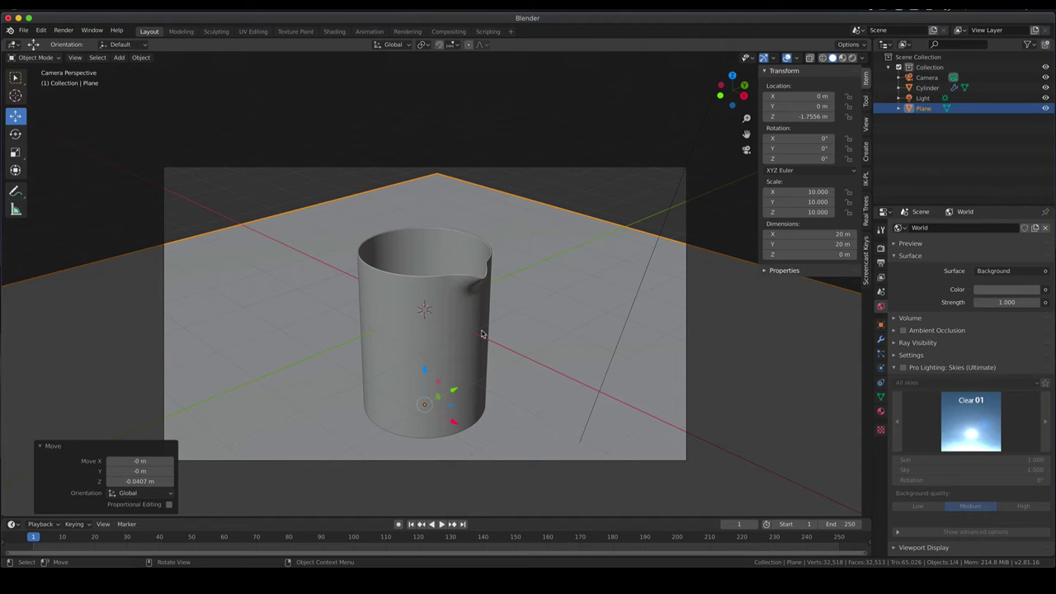
pyautogui.press('shift+a')
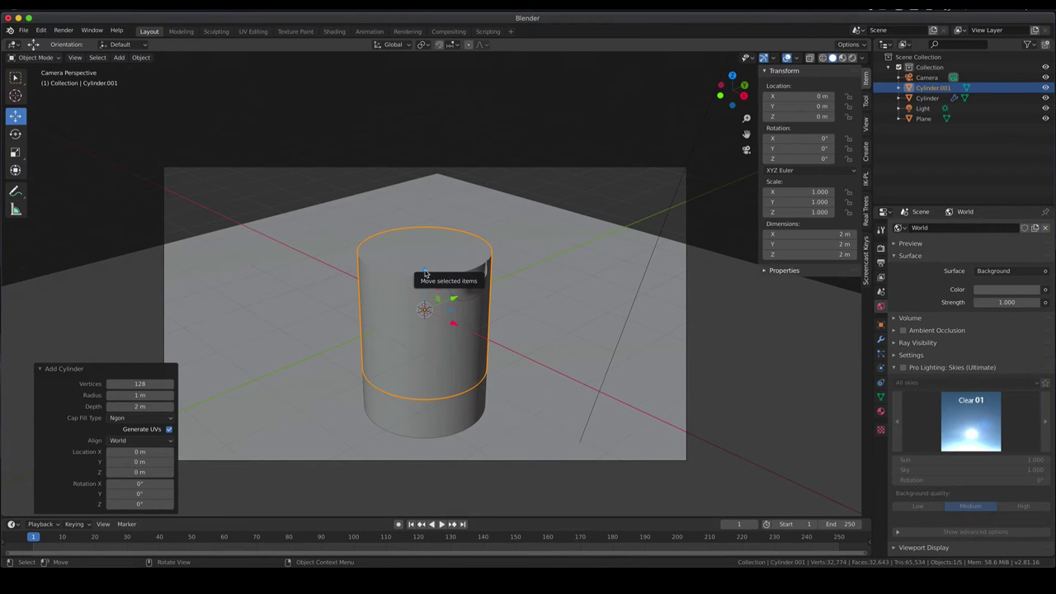
pyautogui.click(430, 274)
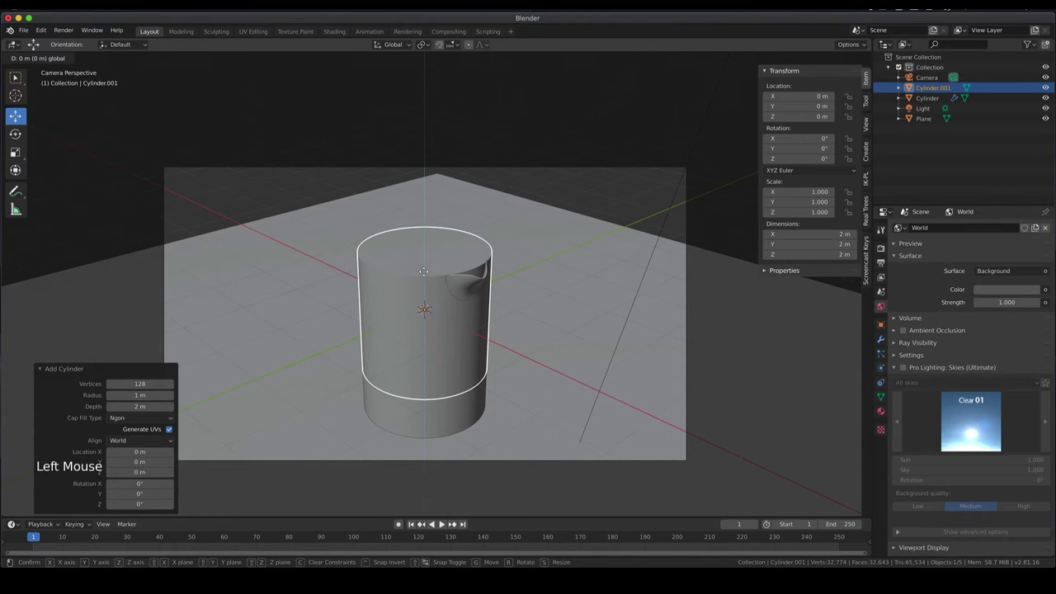
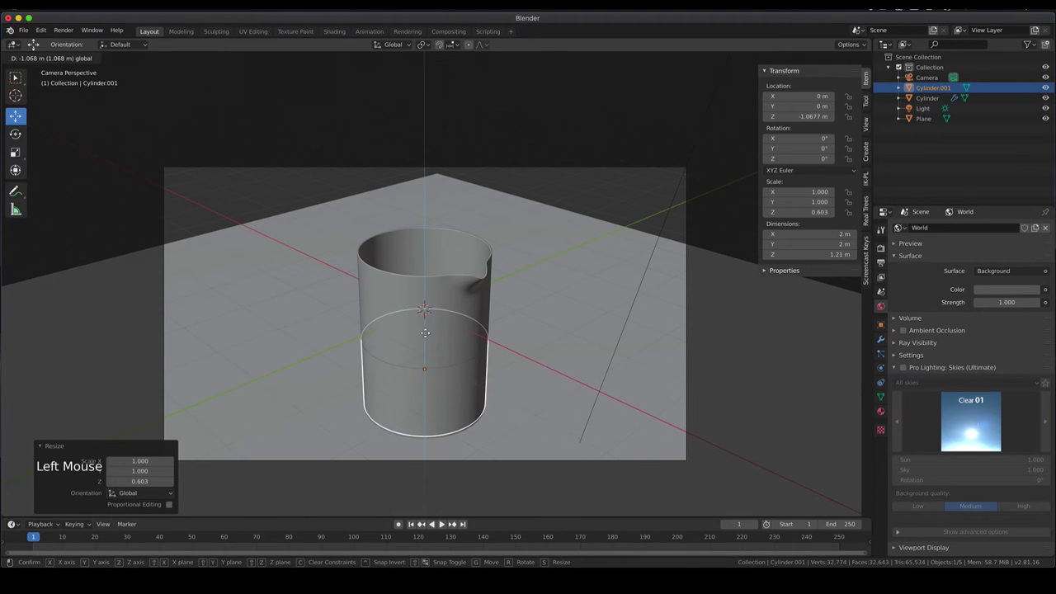
pyautogui.scroll(3)
pyautogui.scroll(3)
pyautogui.middleClick(471, 392)
pyautogui.scroll(3)
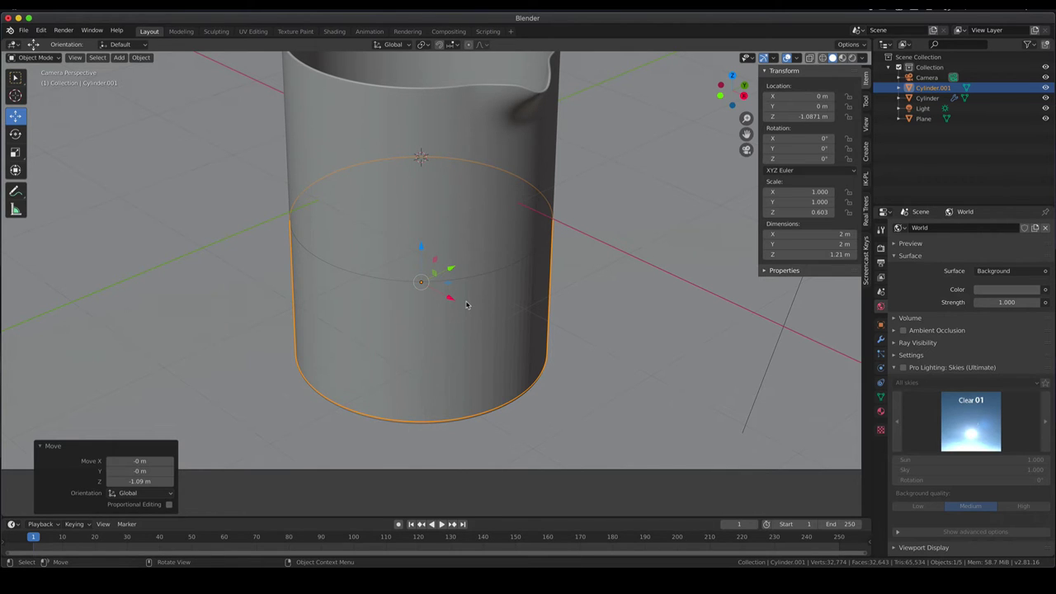
# Preview the inner cylinder in rendered shading from several angles, then return to solid shading.
pyautogui.press('z')
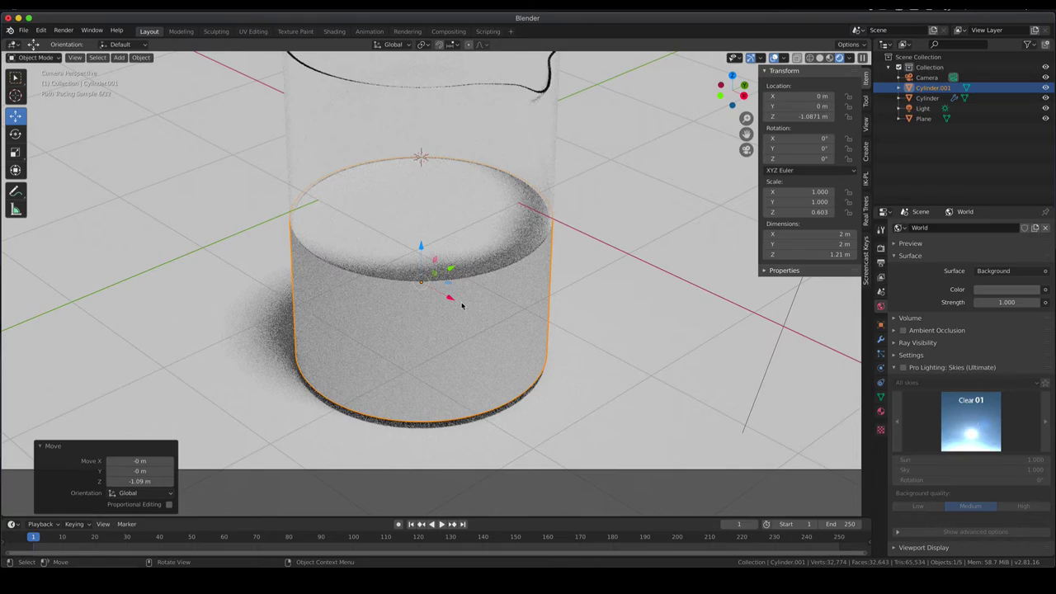
pyautogui.scroll(3)
pyautogui.middleClick(584, 205)
pyautogui.scroll(3)
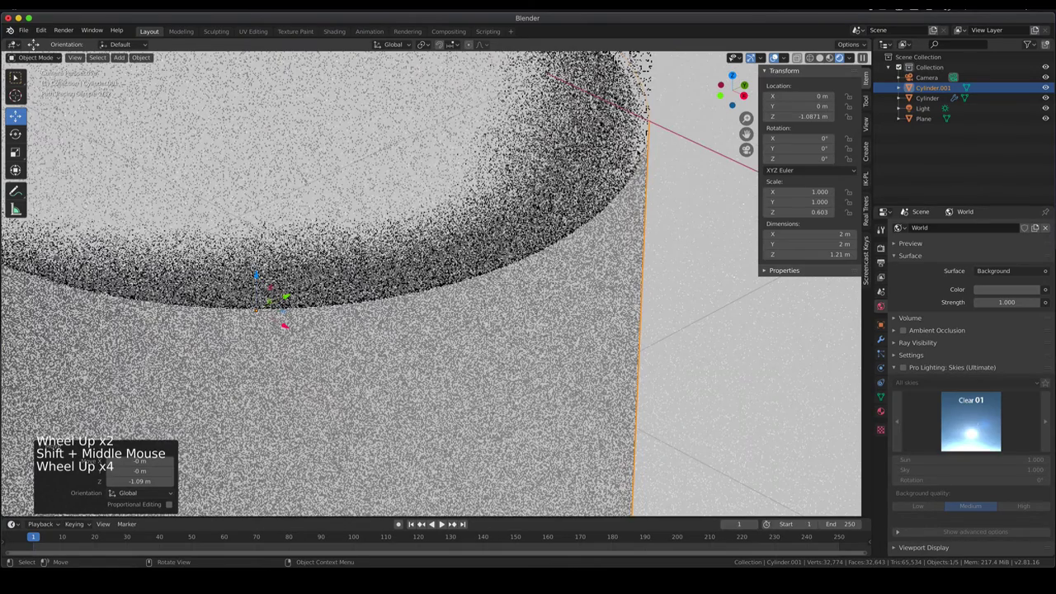
pyautogui.scroll(-3)
pyautogui.press('z')
pyautogui.scroll(-3)
pyautogui.scroll(-3)
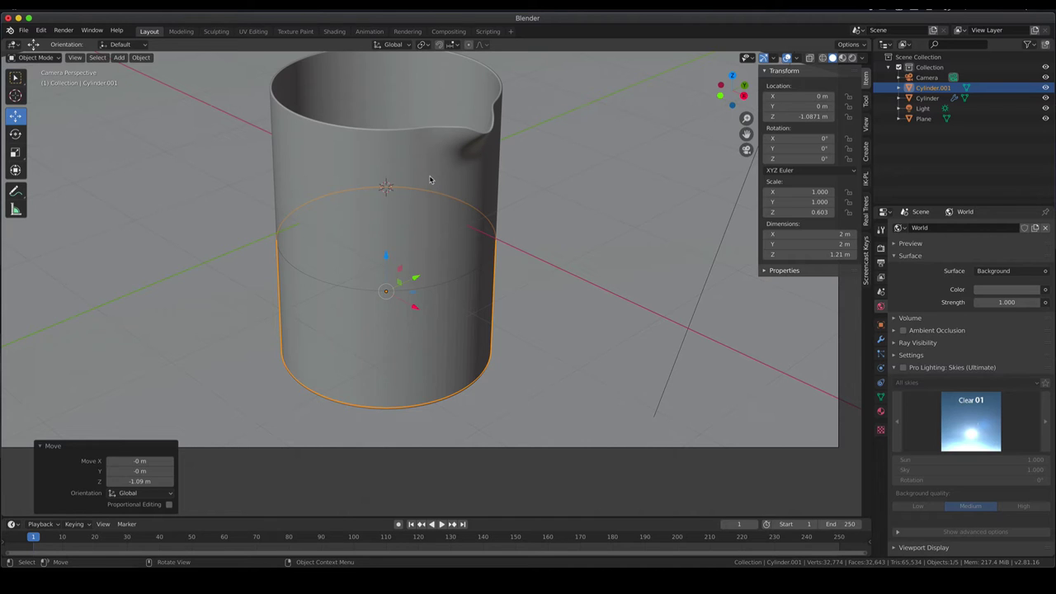
# Set the beaker Cylinder's Solidify thickness to -0.02 m and look down into it.
pyautogui.click(435, 176)
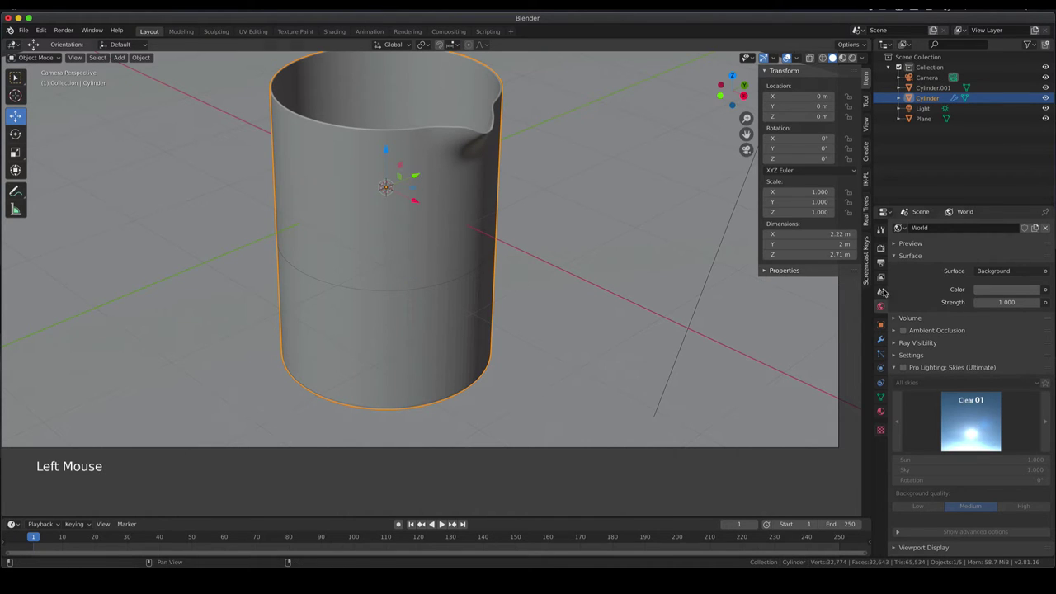
pyautogui.click(889, 345)
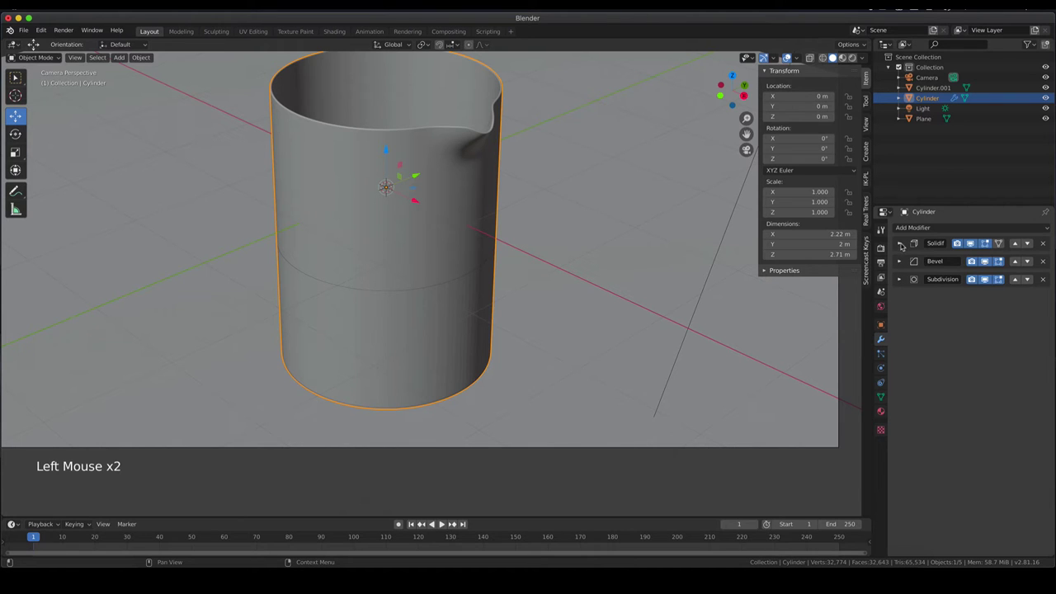
pyautogui.click(904, 244)
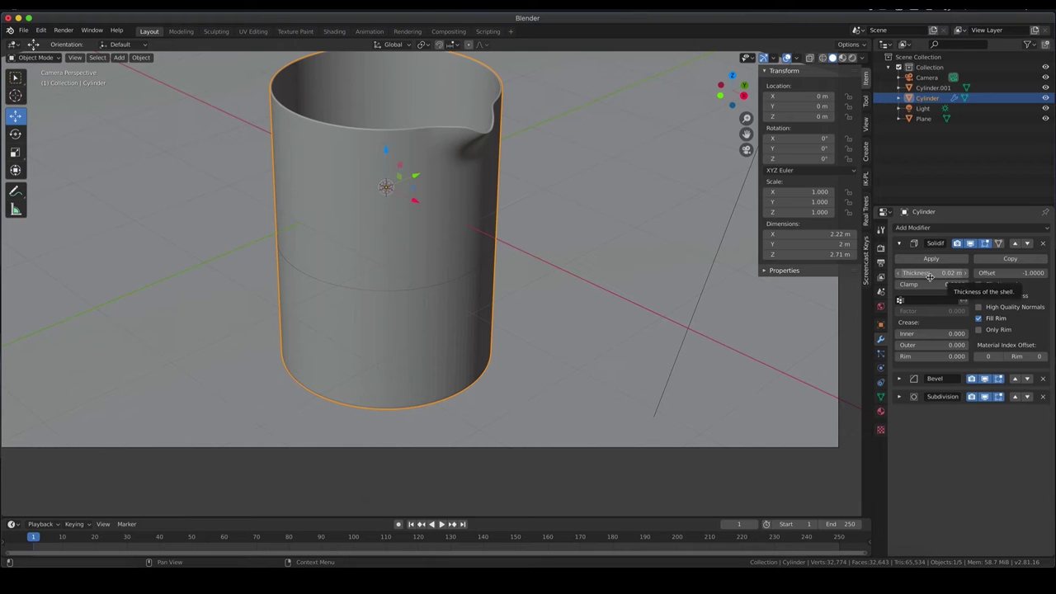
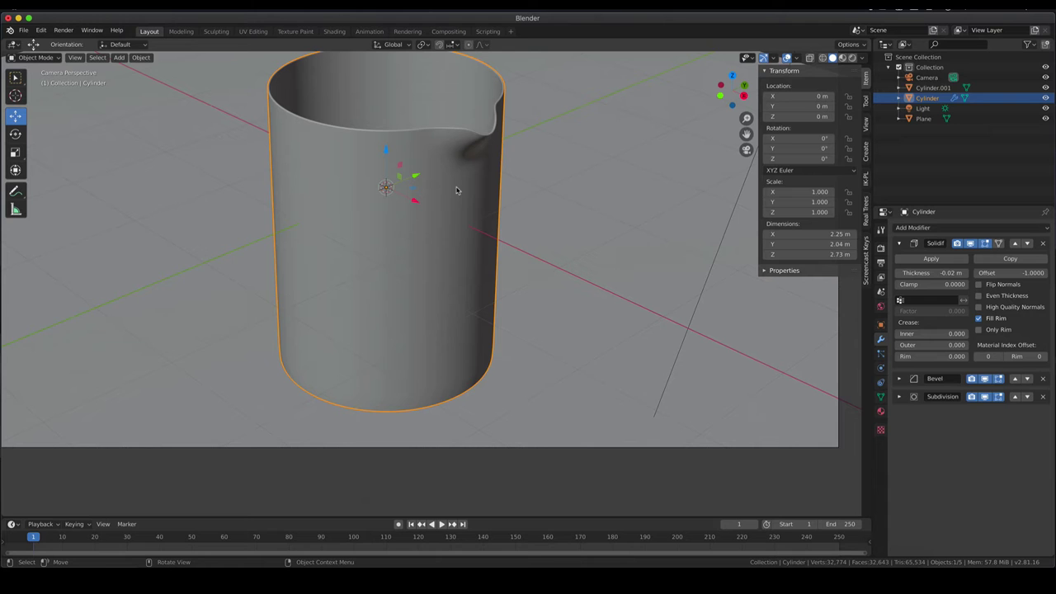
pyautogui.middleClick(531, 215)
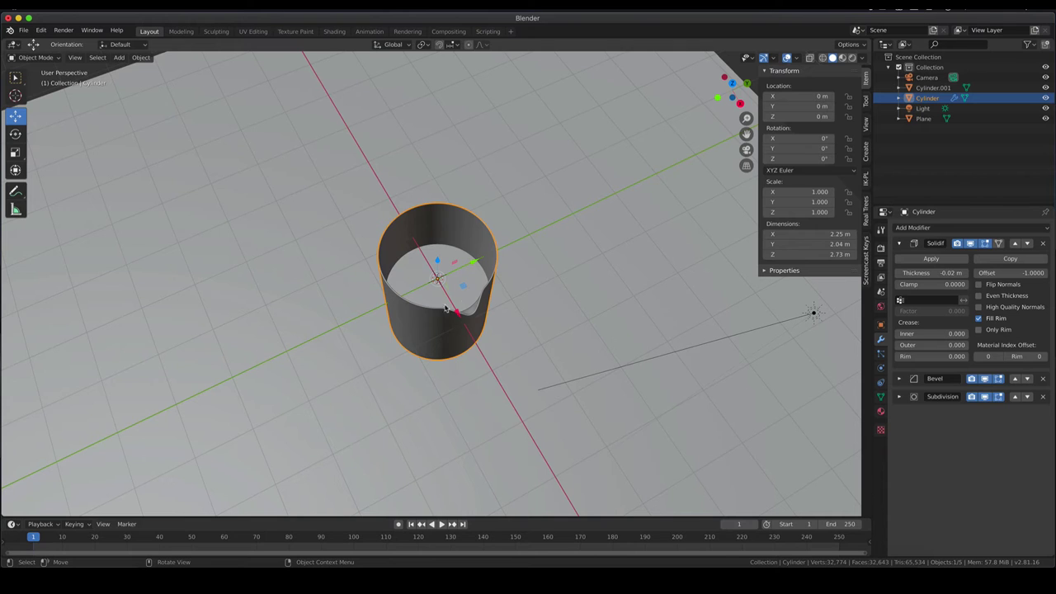
pyautogui.press('KP_0')
pyautogui.press('z')
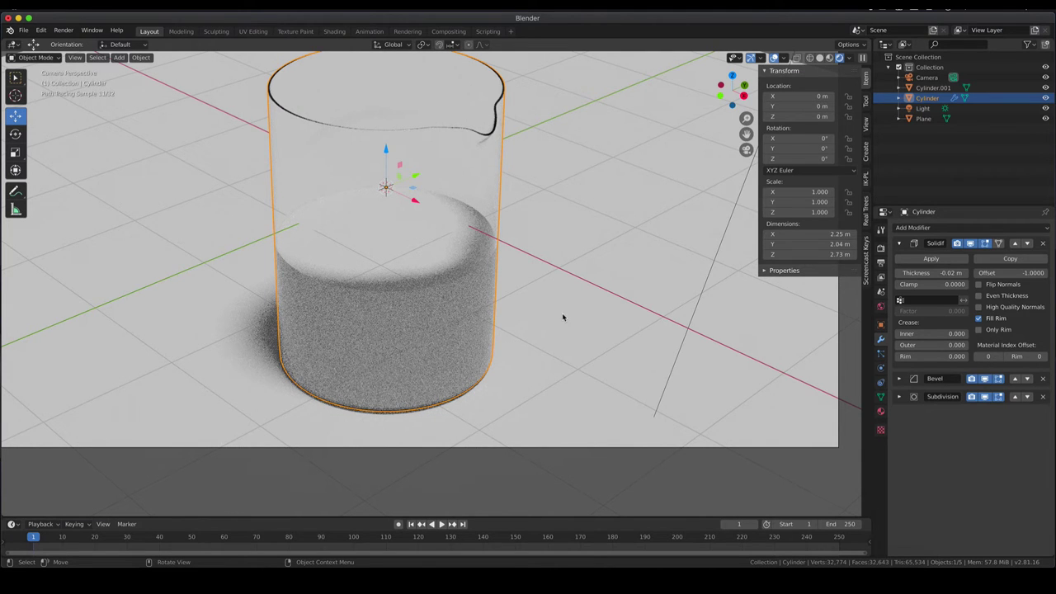
pyautogui.click(569, 317)
pyautogui.click(463, 318)
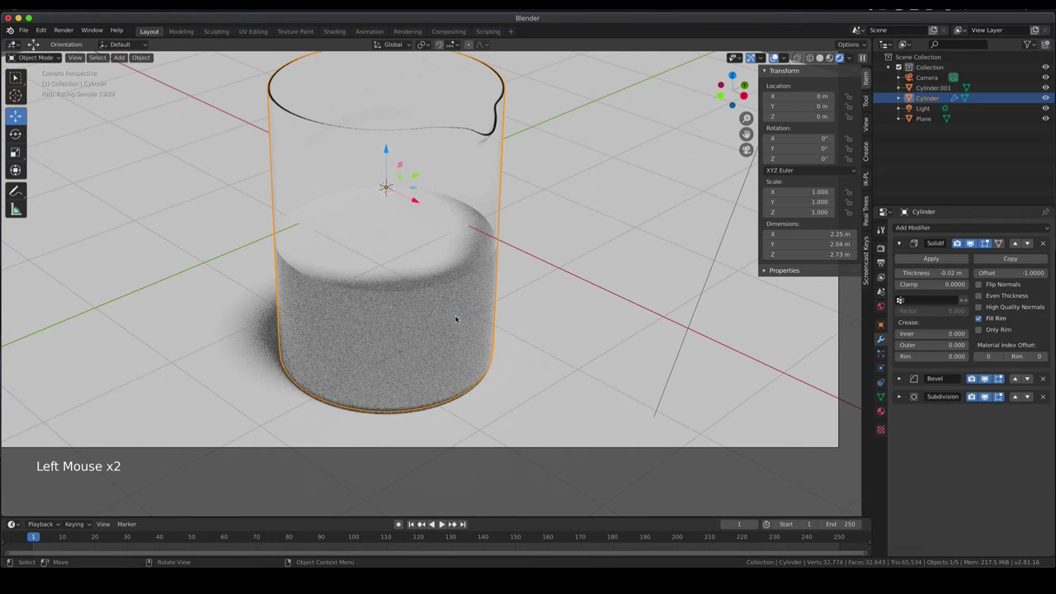
pyautogui.press('z')
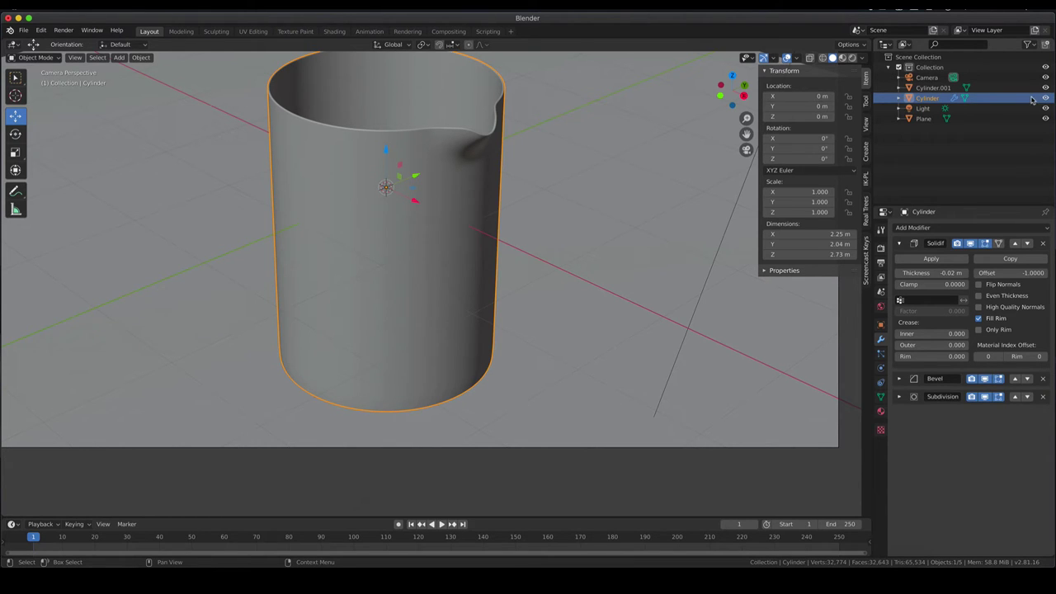
# Rename Cylinder to 'beaker', hide it, and select the inner Cylinder.001.
pyautogui.click(939, 97)
pyautogui.doubleClick(939, 98)
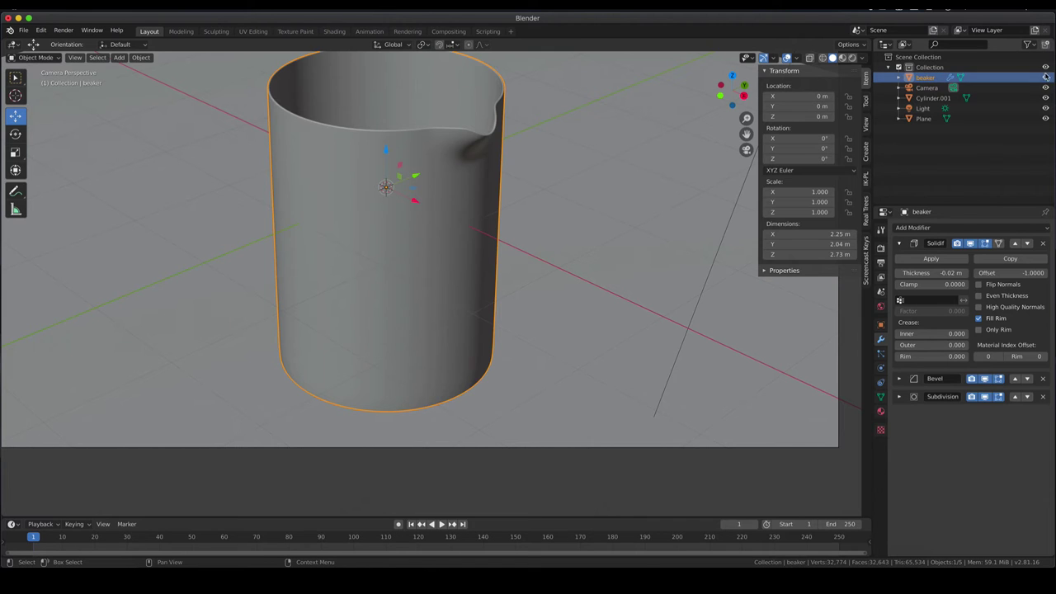
pyautogui.click(1049, 77)
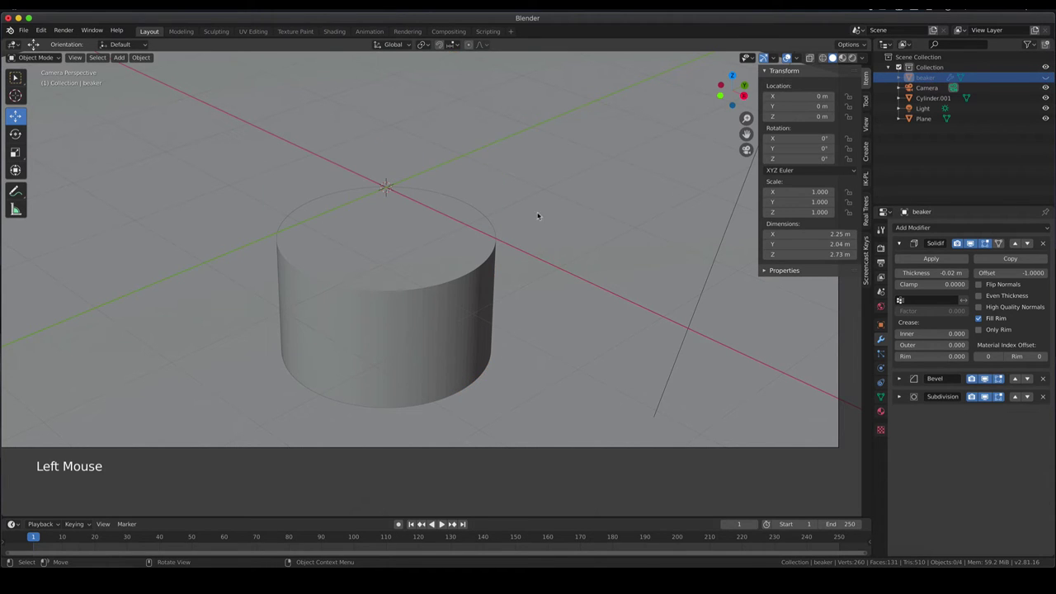
pyautogui.click(366, 326)
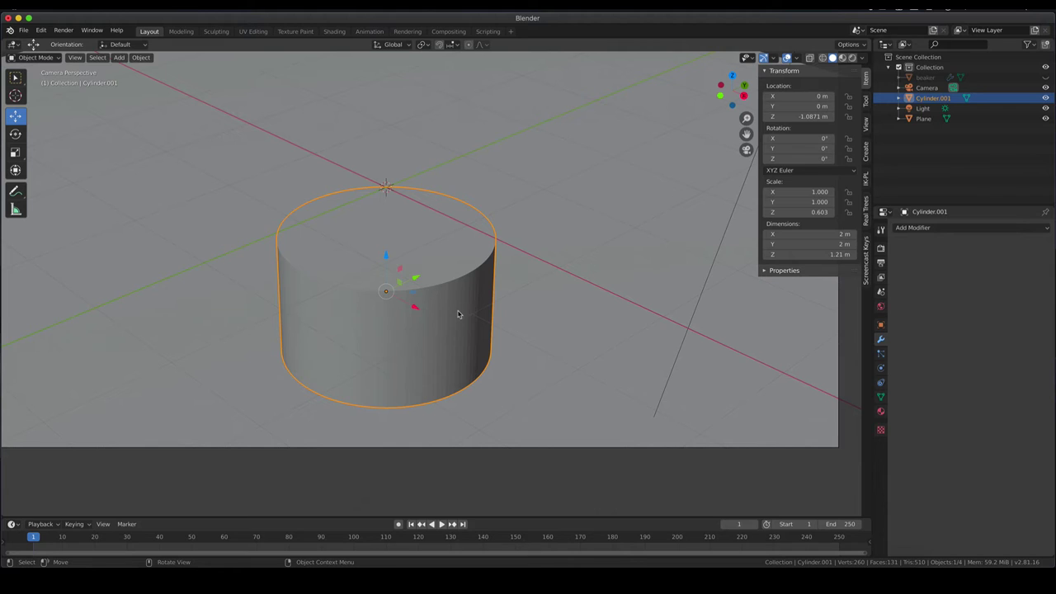
# From camera view, add an Edge Split modifier to the inner cylinder.
pyautogui.rightClick(443, 304)
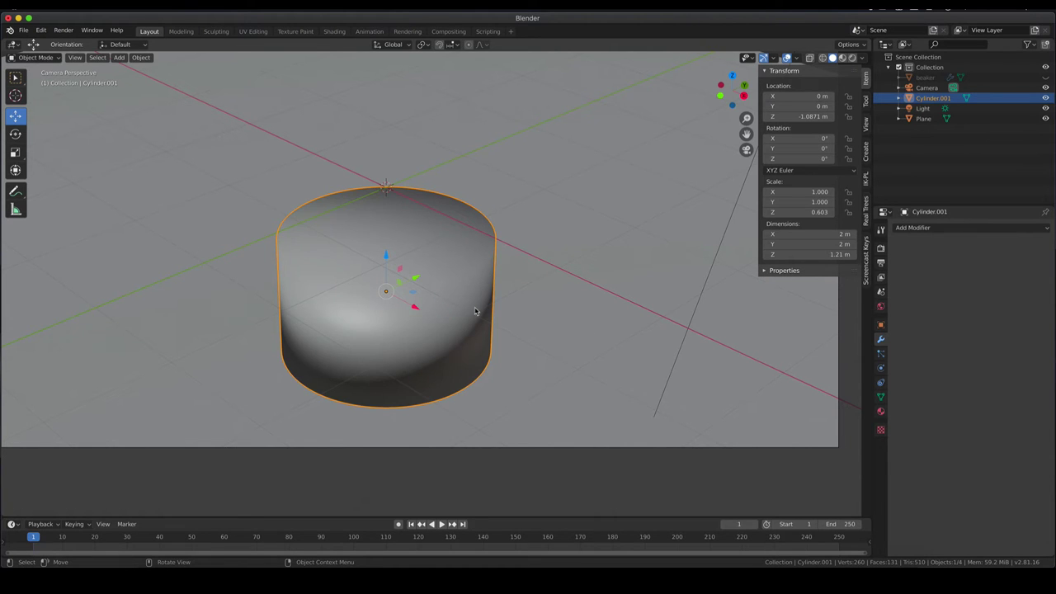
pyautogui.middleClick(512, 312)
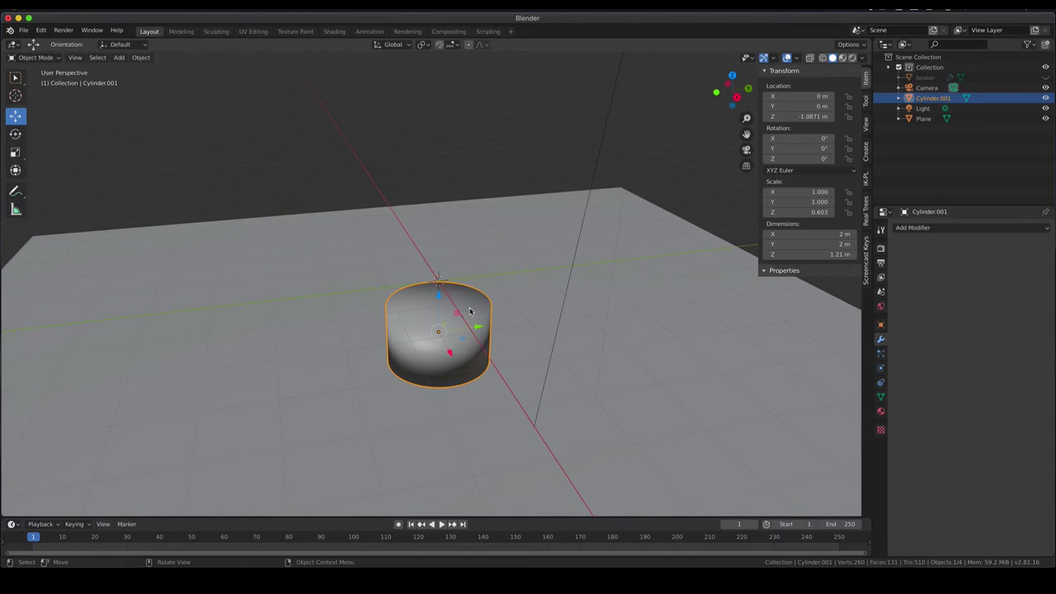
pyautogui.press('KP_0')
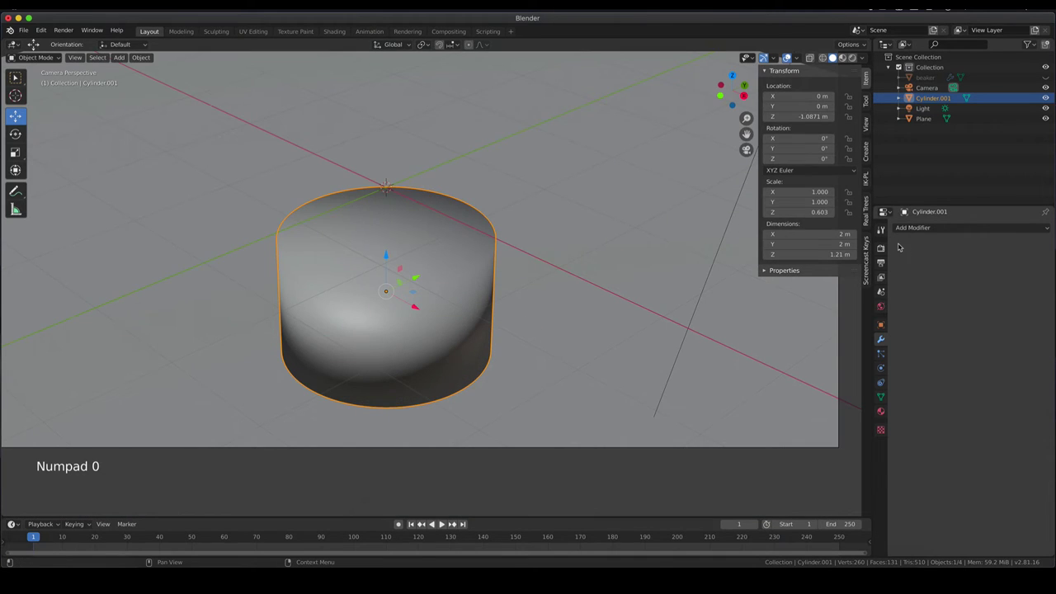
pyautogui.click(885, 343)
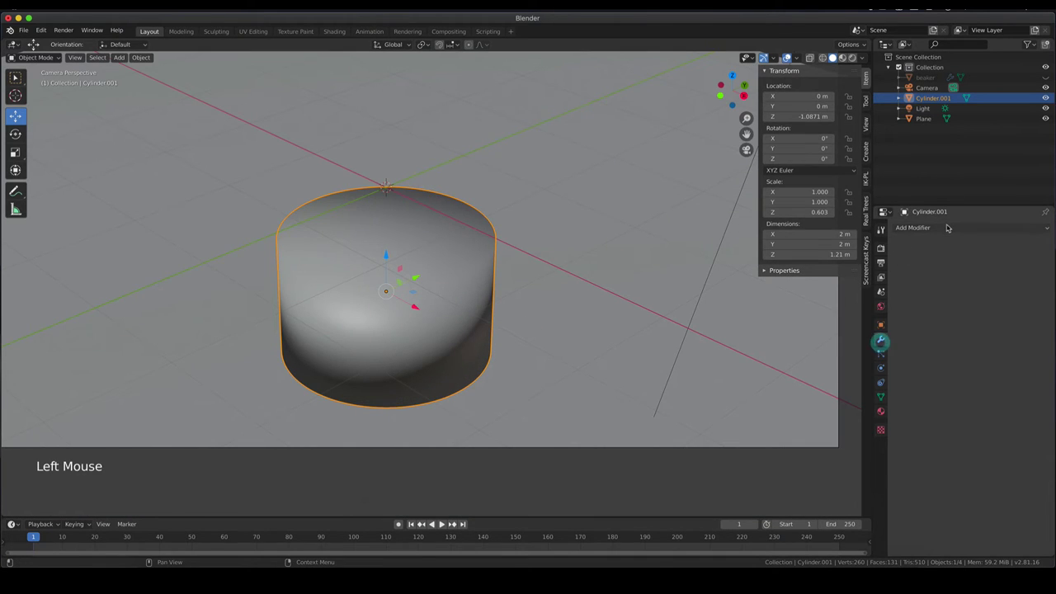
pyautogui.click(952, 226)
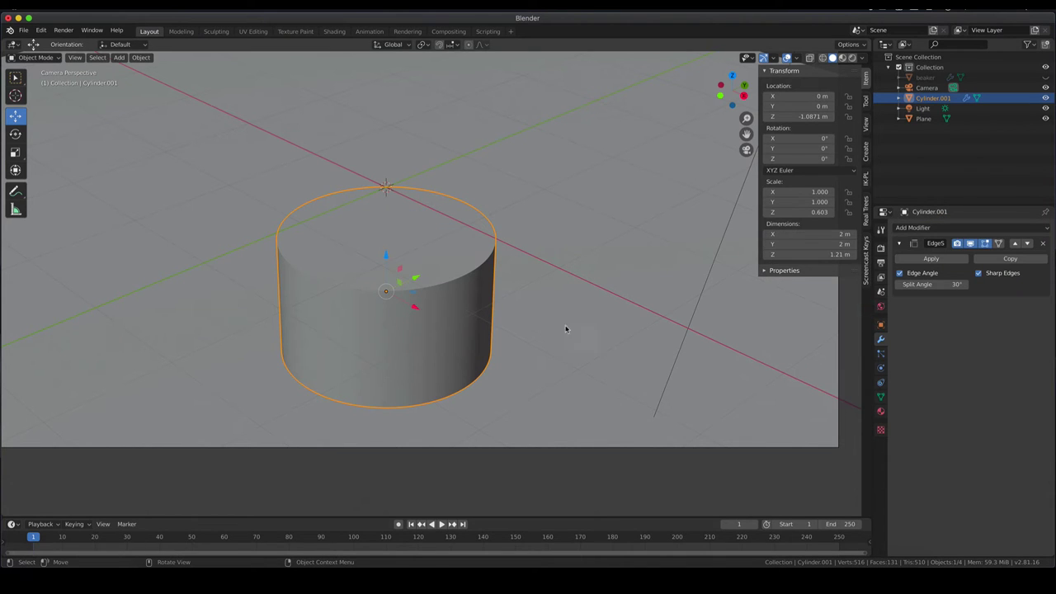
# Remove the Edge Split modifier again and set the cylinder to Shade Flat.
pyautogui.scroll(3)
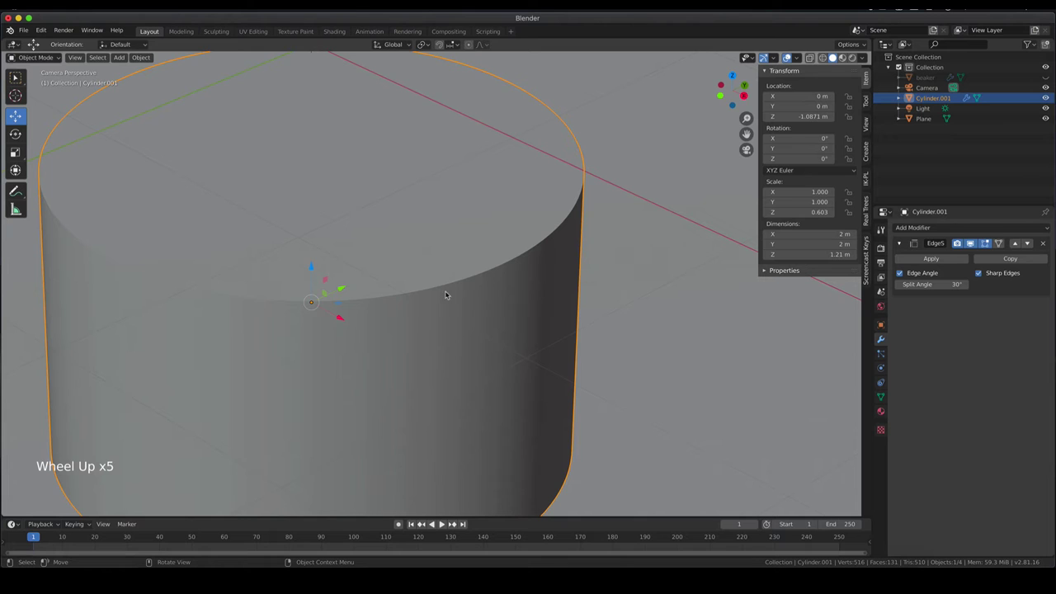
pyautogui.scroll(-3)
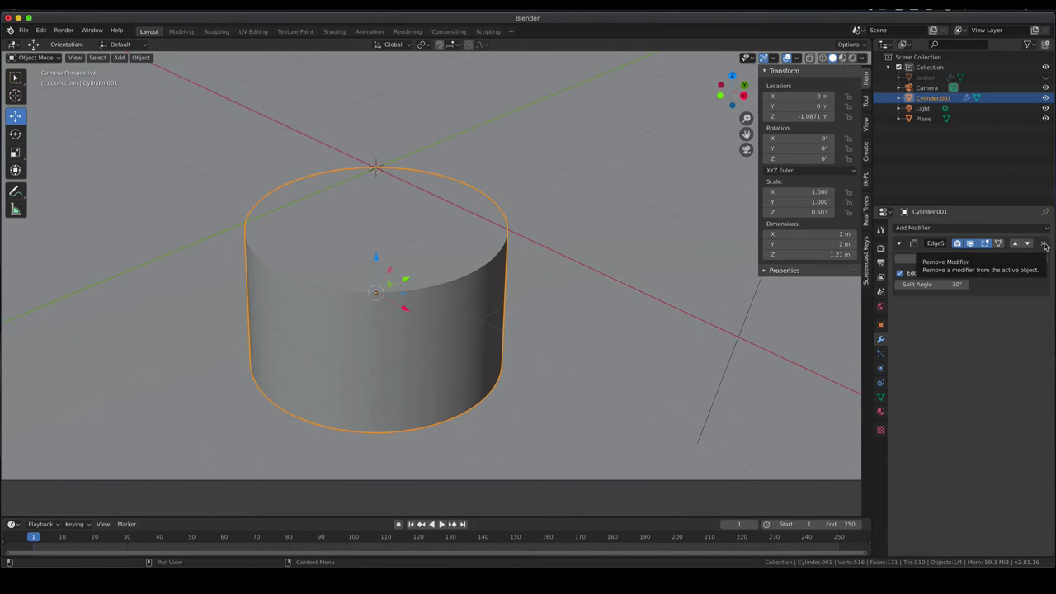
pyautogui.click(1050, 244)
pyautogui.rightClick(401, 312)
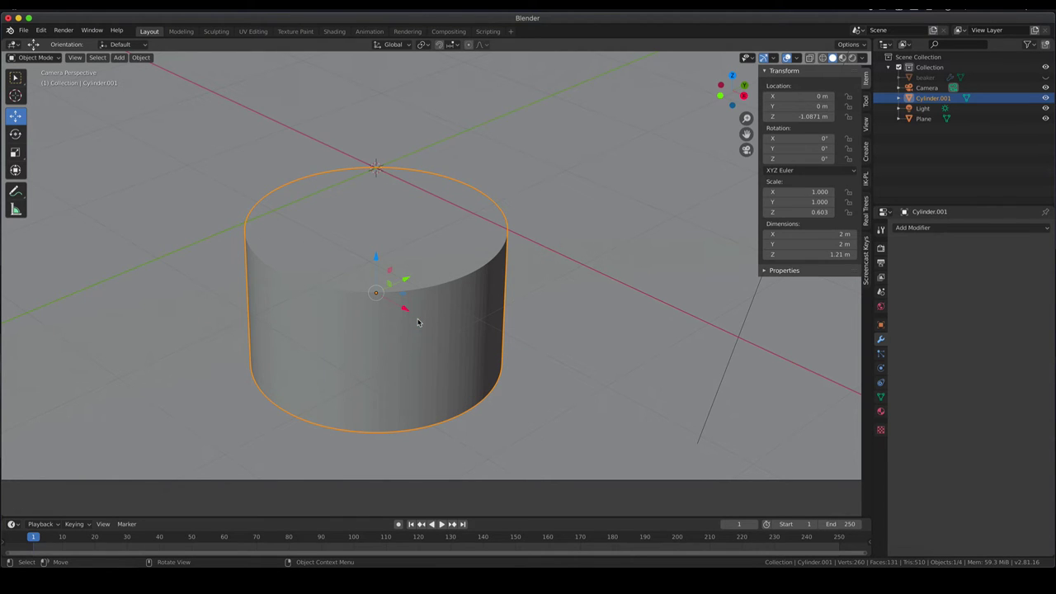
pyautogui.scroll(-3)
pyautogui.press('KP_1')
pyautogui.scroll(3)
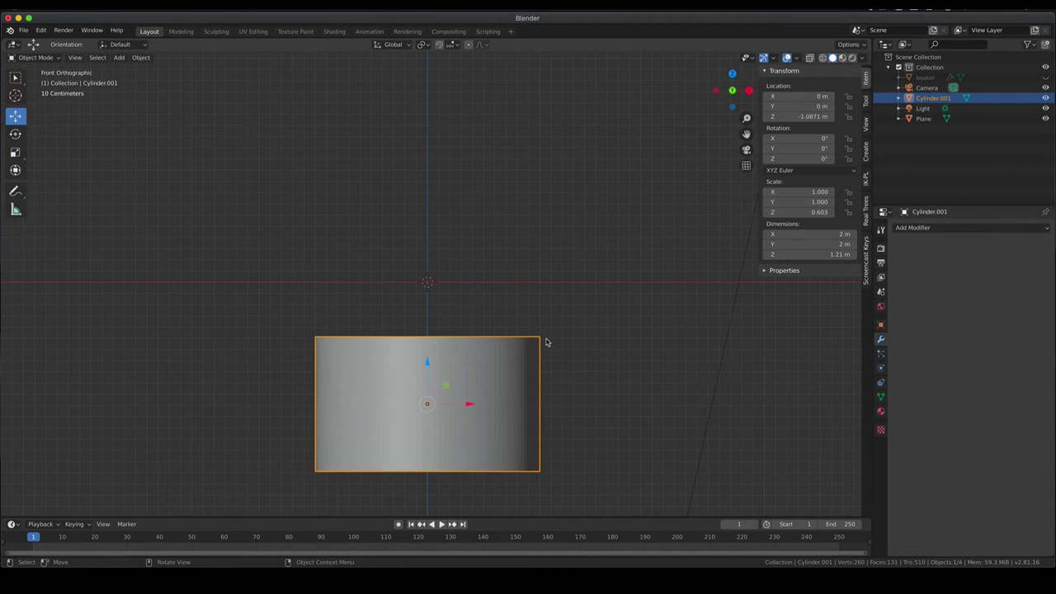
pyautogui.middleClick(552, 341)
pyautogui.scroll(-3)
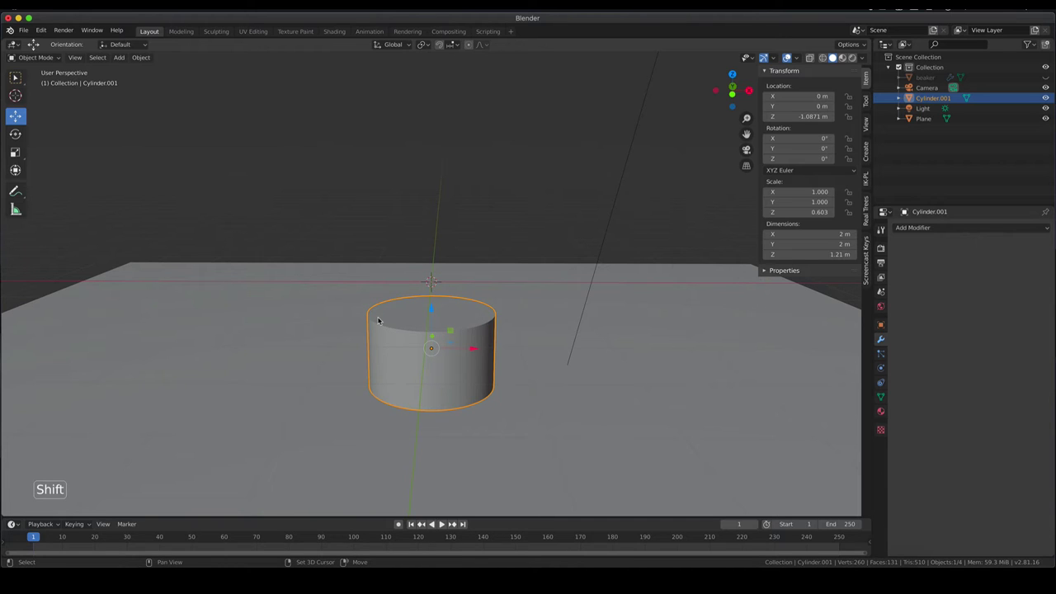
# Add an Ico Sphere scaled to 1.334 × 1.334 × 0.310 and lower it onto the cylinder top at Z -0.307 m.
pyautogui.press('shift+a')
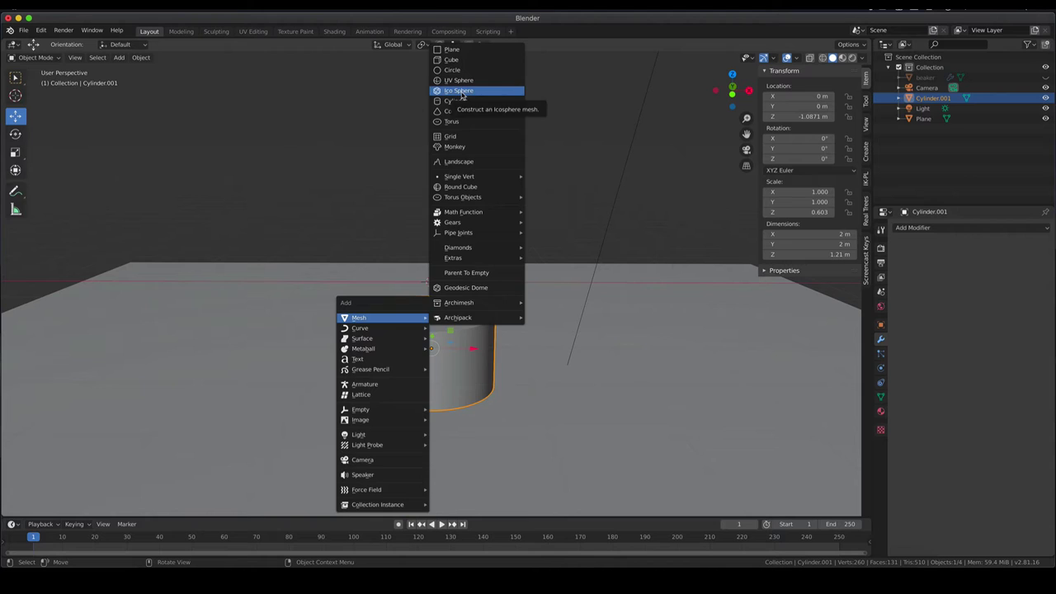
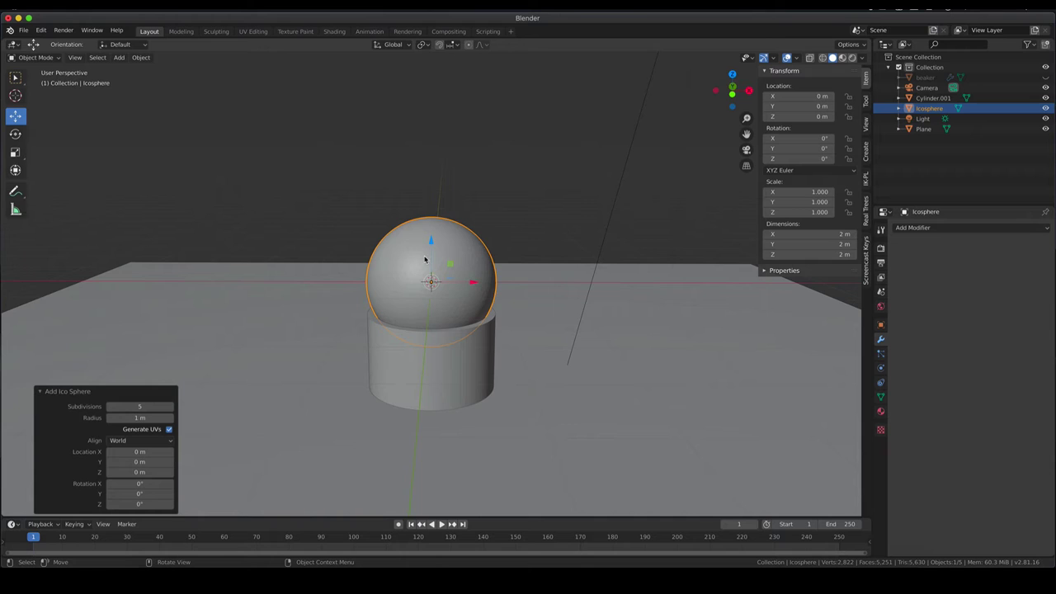
pyautogui.scroll(3)
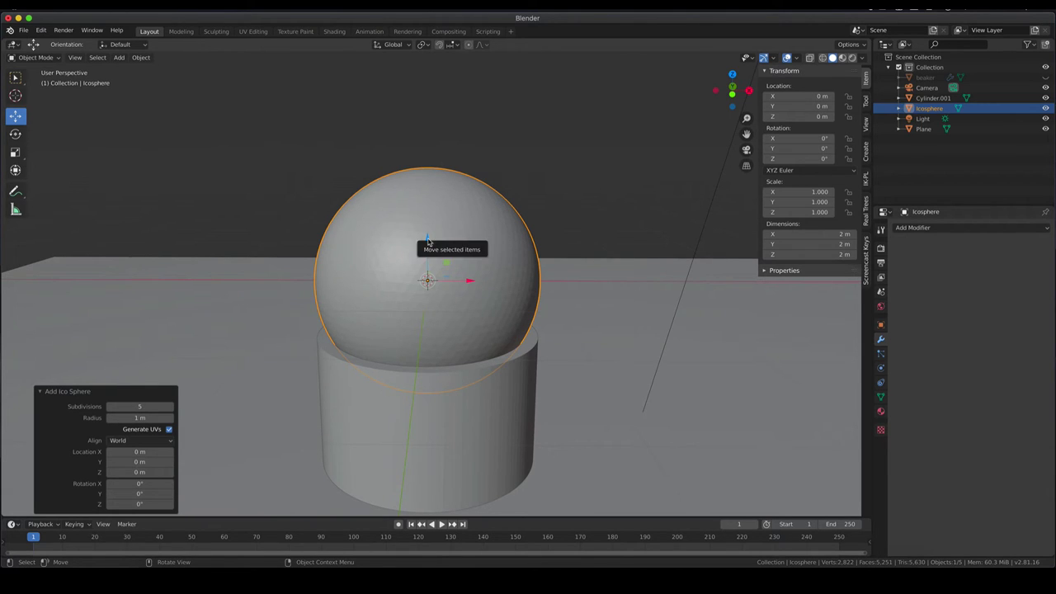
pyautogui.click(434, 243)
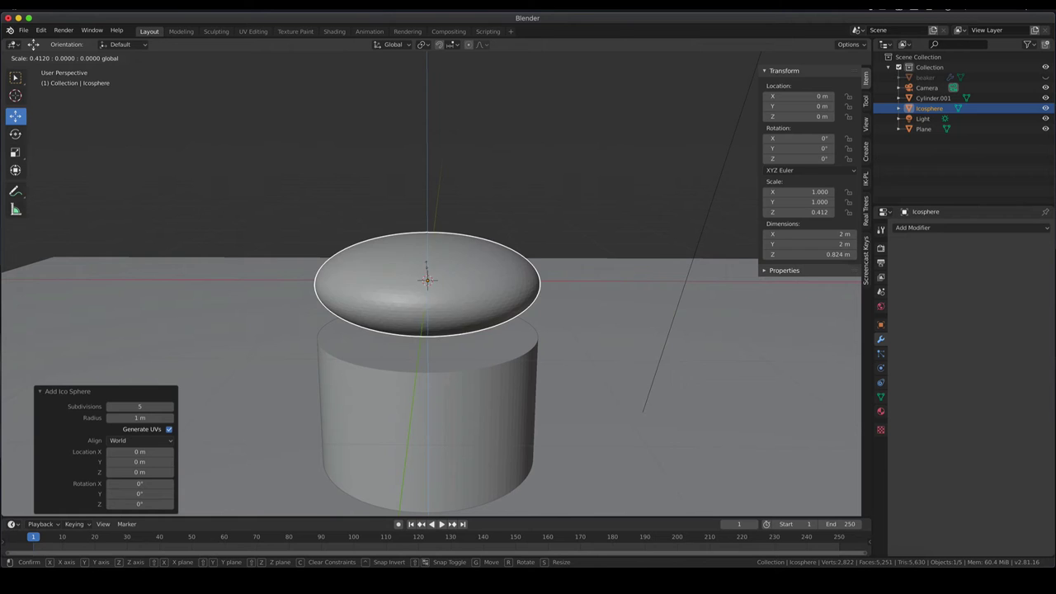
pyautogui.middleClick(527, 339)
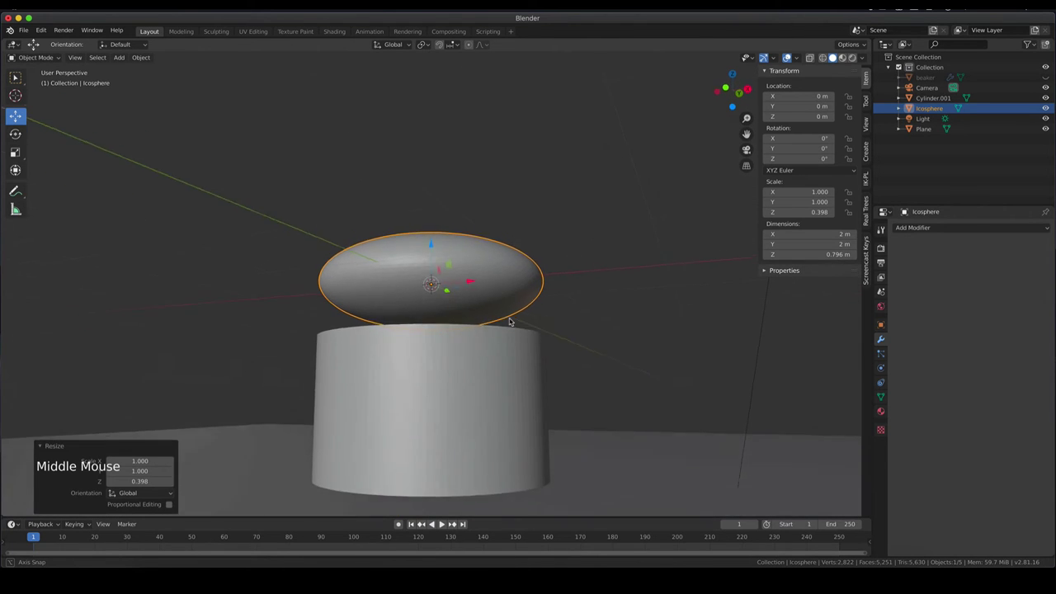
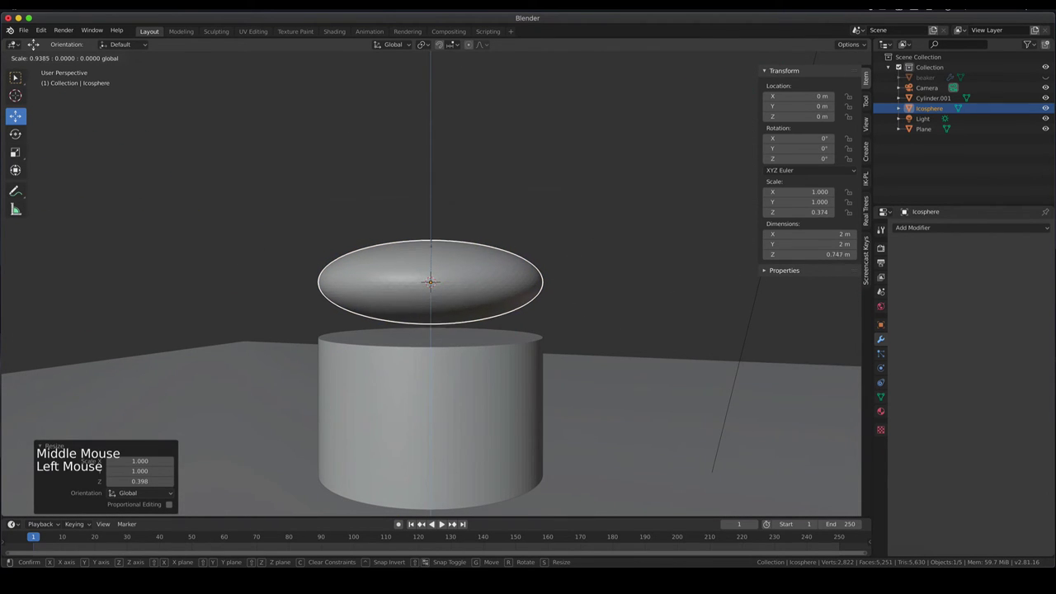
pyautogui.press('s')
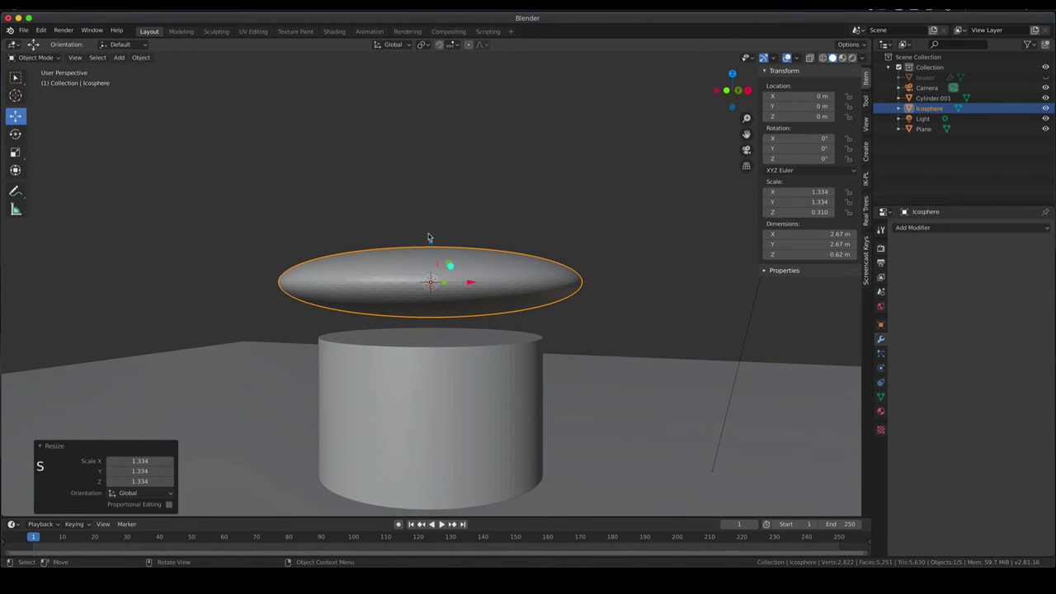
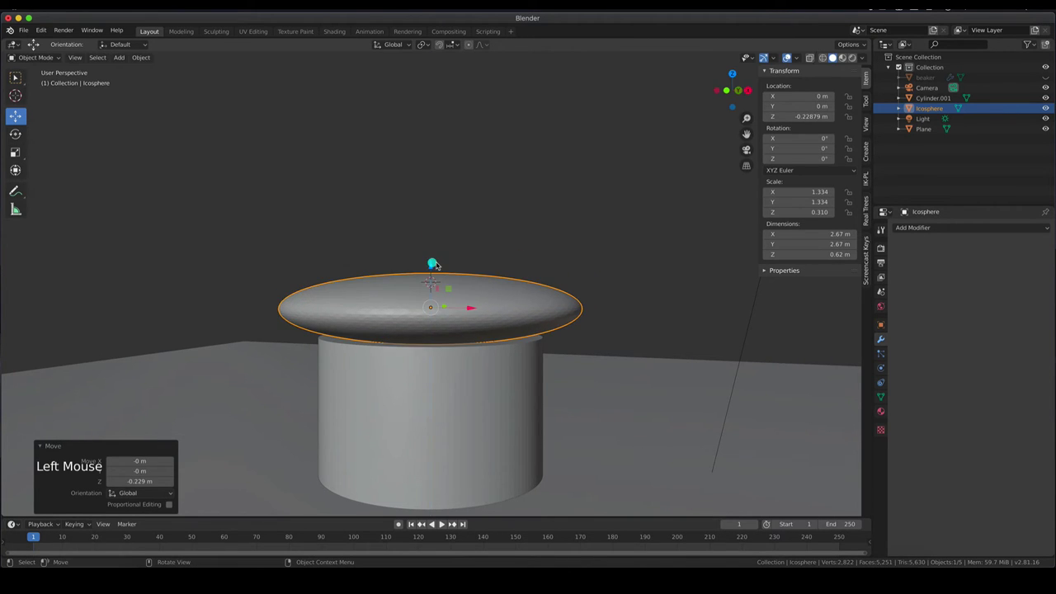
pyautogui.press('KP_1')
pyautogui.click(432, 268)
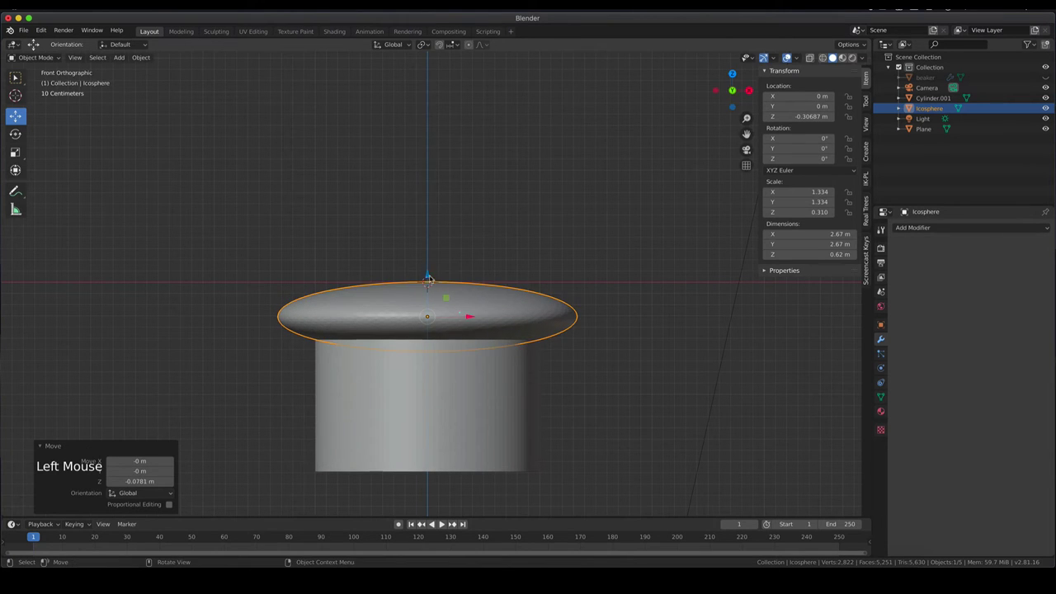
pyautogui.middleClick(578, 375)
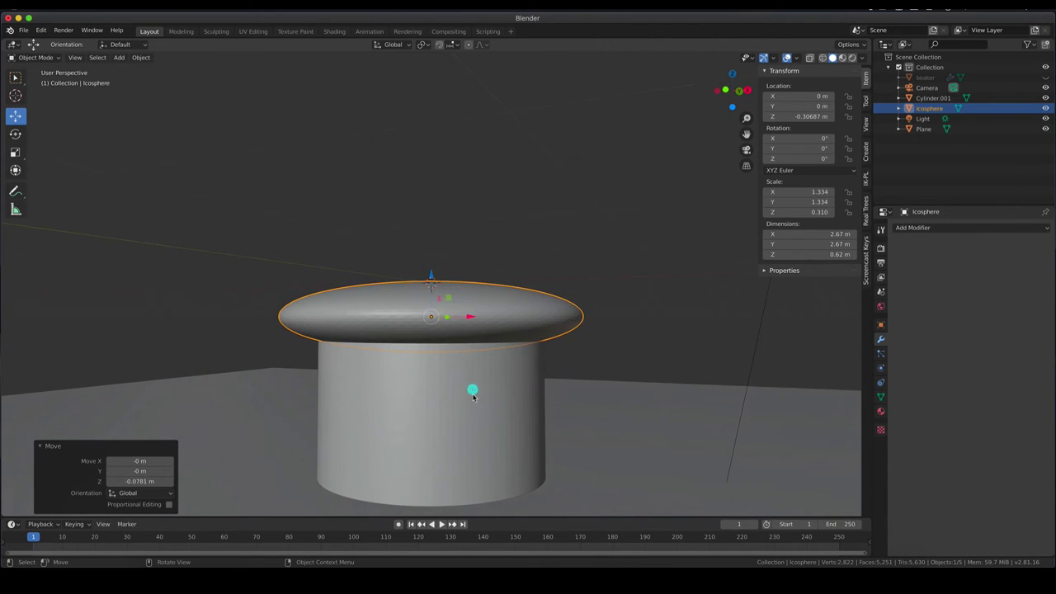
# Add a Boolean Difference modifier to the inner cylinder for subtracting the Icosphere.
pyautogui.click(480, 397)
pyautogui.scroll(-3)
pyautogui.click(886, 340)
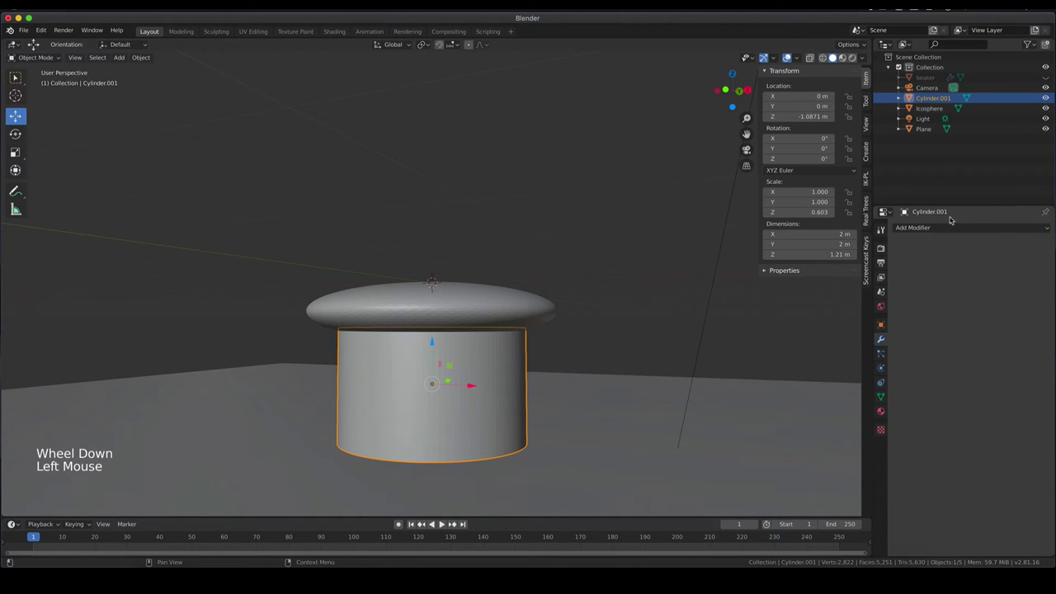
pyautogui.click(954, 225)
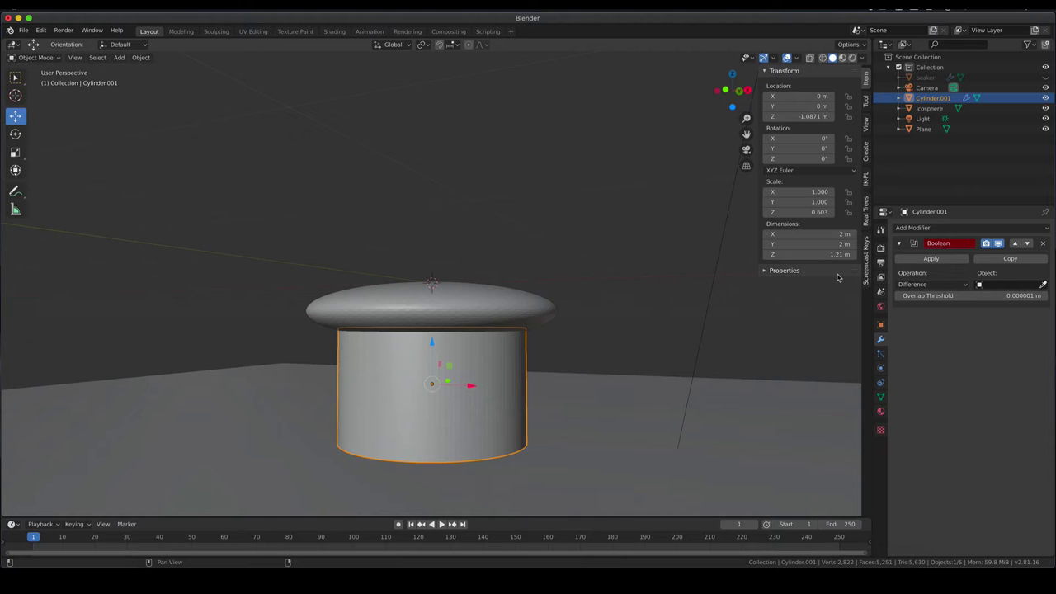
pyautogui.click(969, 286)
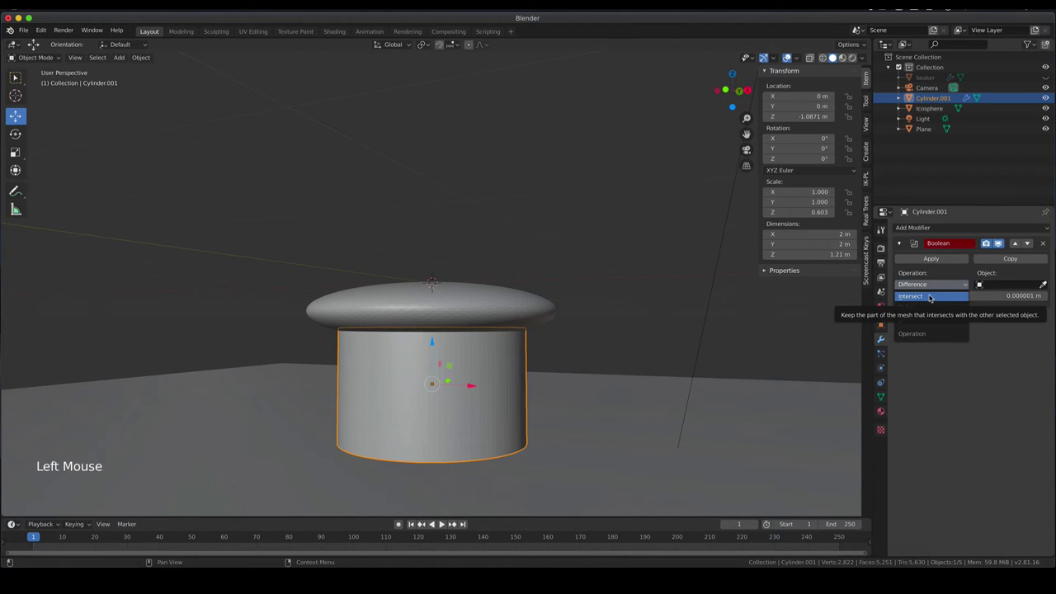
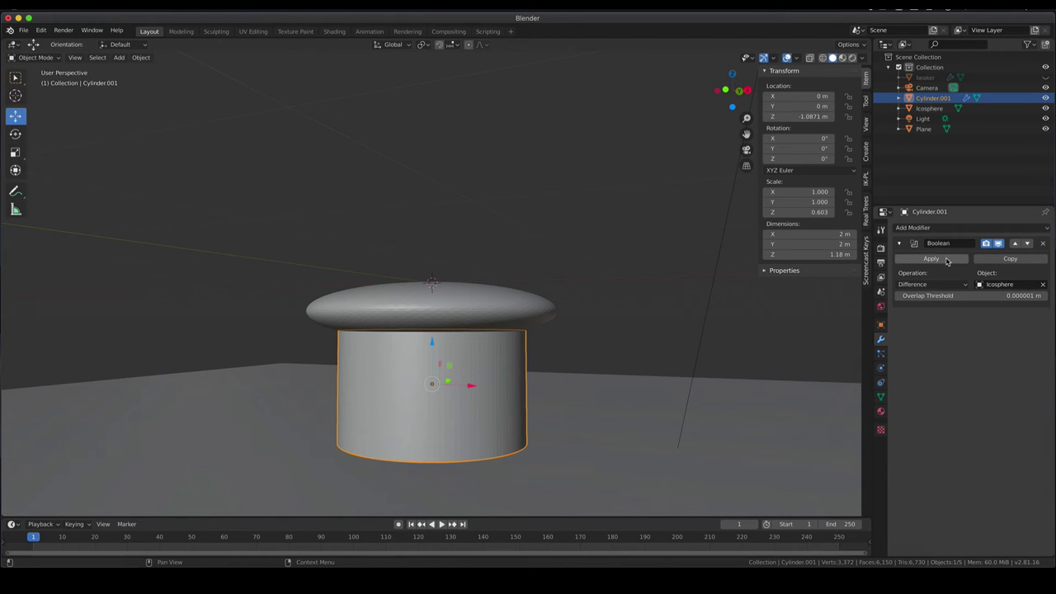
# Apply the Boolean cut, delete the Icosphere and inspect the hollowed cylinder top.
pyautogui.click(951, 259)
pyautogui.click(487, 315)
pyautogui.press('x')
pyautogui.middleClick(546, 328)
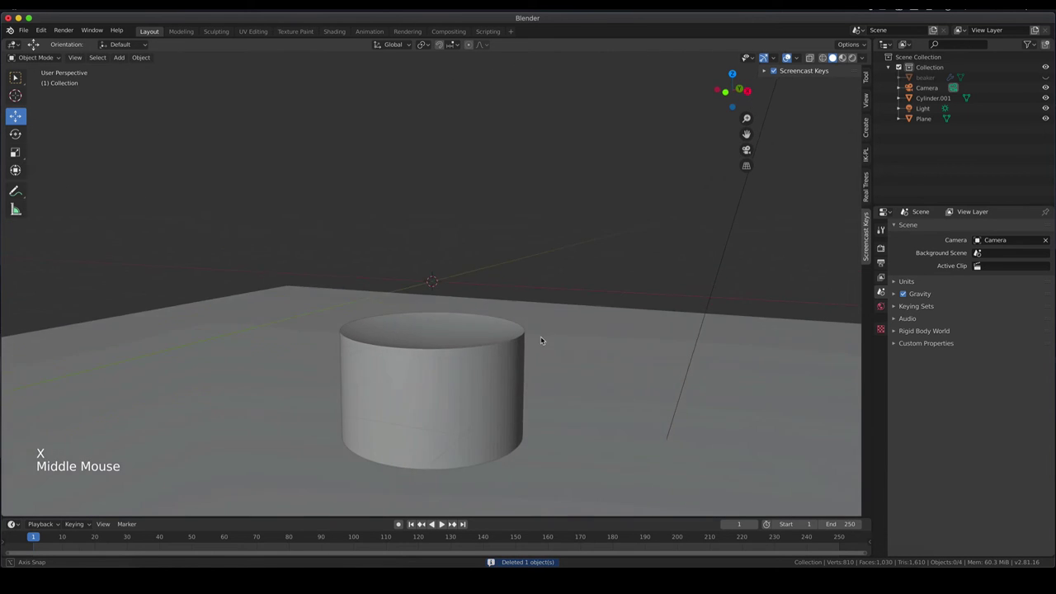
pyautogui.scroll(3)
pyautogui.middleClick(534, 434)
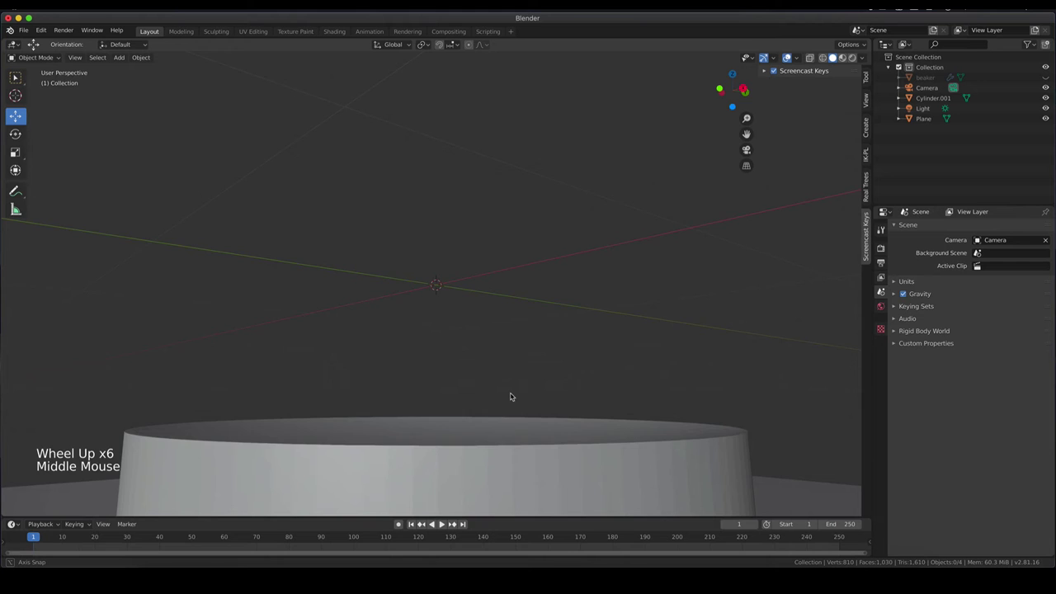
pyautogui.scroll(-3)
# Shade the hollowed cylinder smooth and give it an Edge Split modifier at 30°.
pyautogui.middleClick(525, 439)
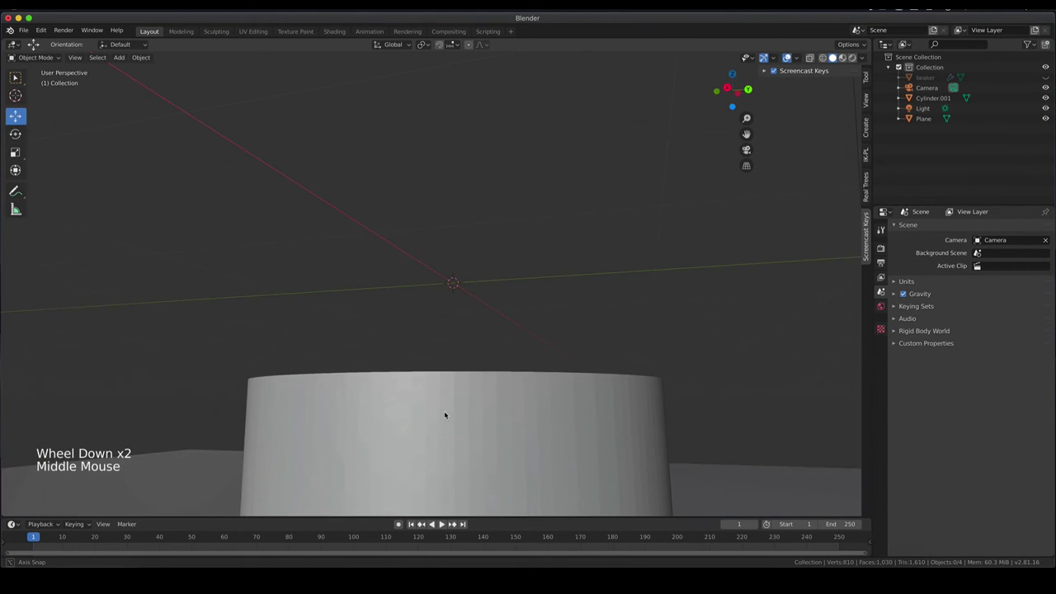
pyautogui.scroll(-3)
pyautogui.click(443, 421)
pyautogui.rightClick(467, 389)
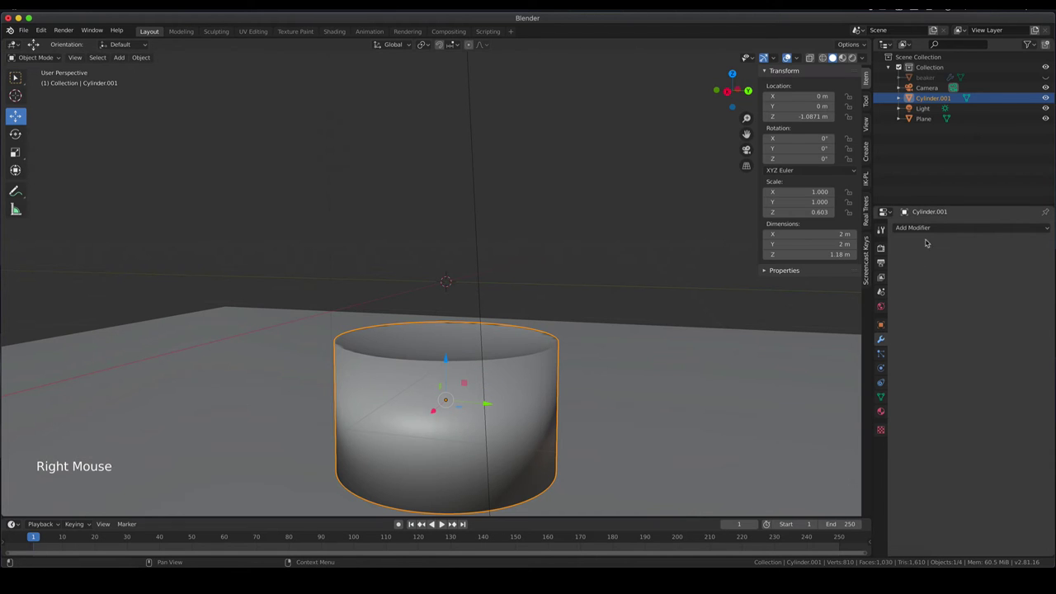
pyautogui.click(936, 228)
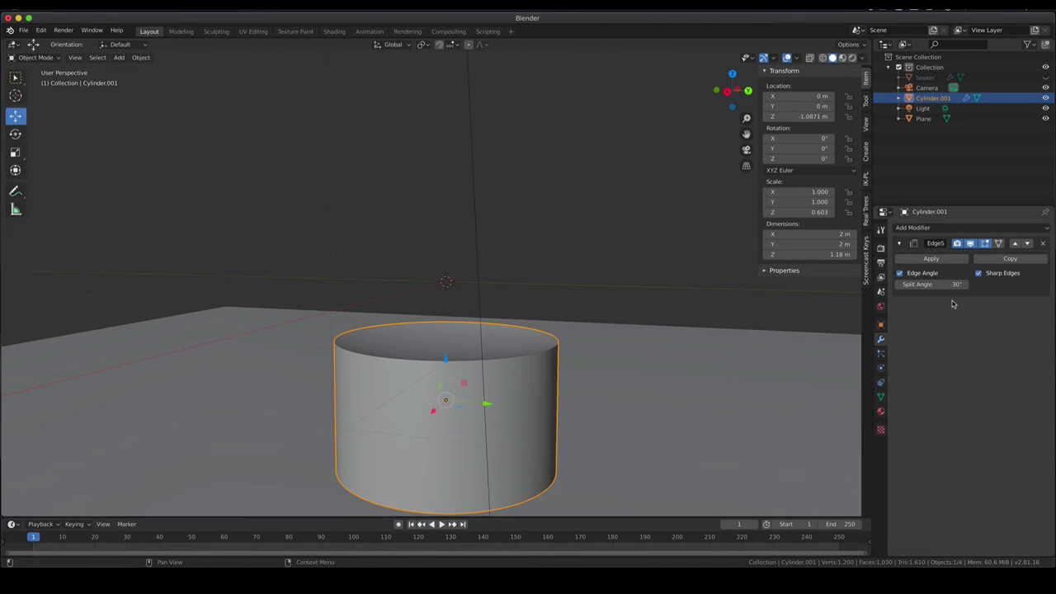
# Create a new material on the cylinder and bring up the surface shader choices for glass.
pyautogui.click(890, 416)
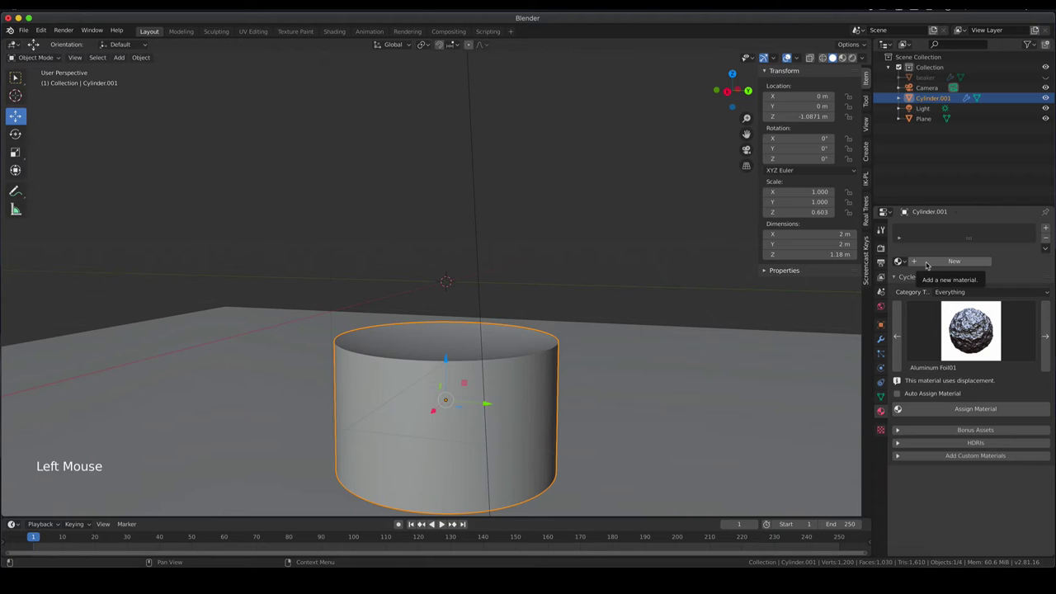
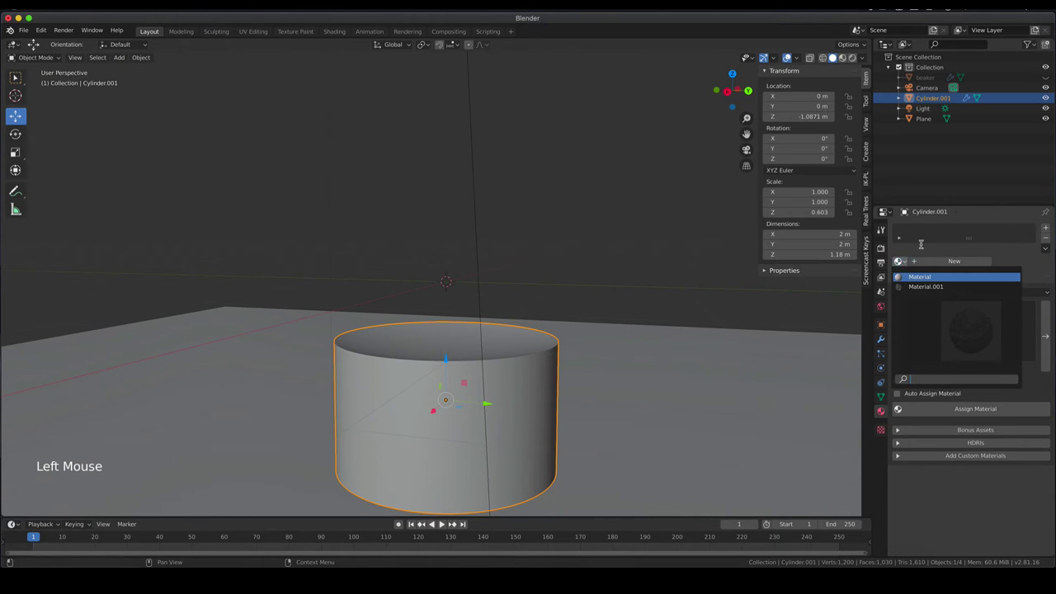
pyautogui.click(942, 262)
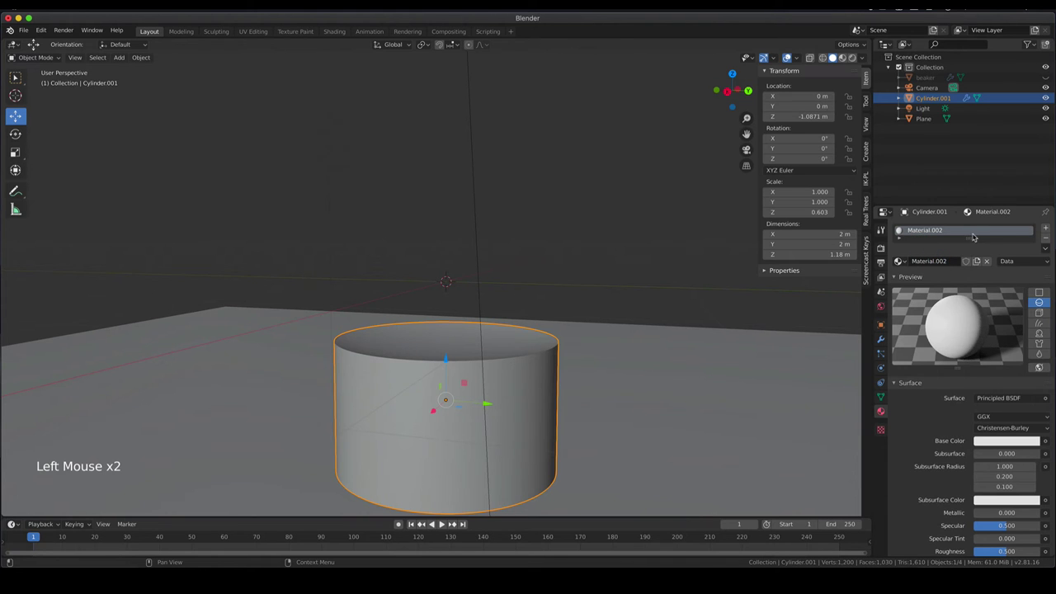
pyautogui.click(1005, 399)
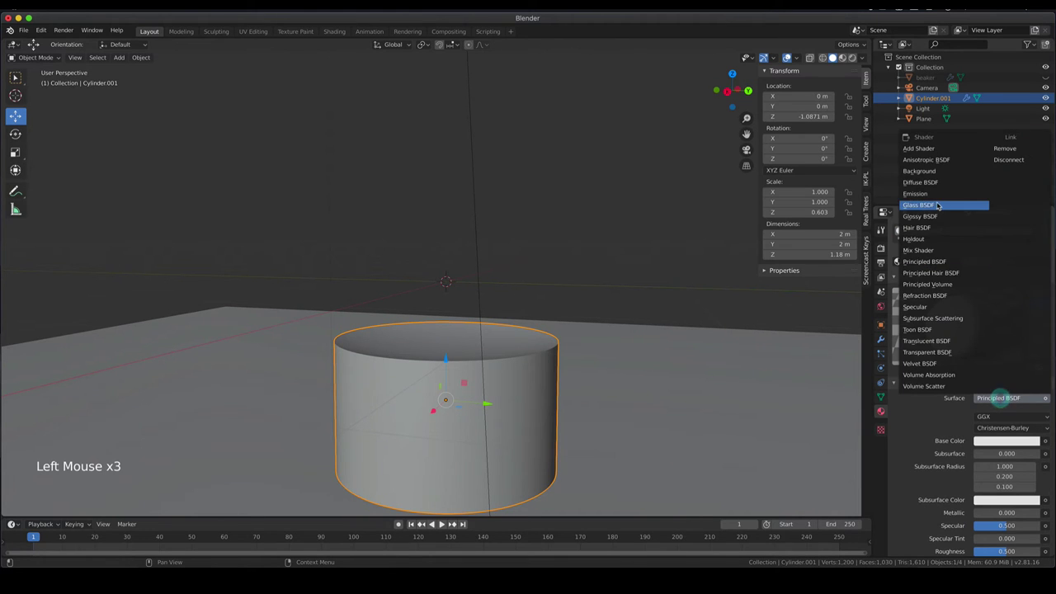
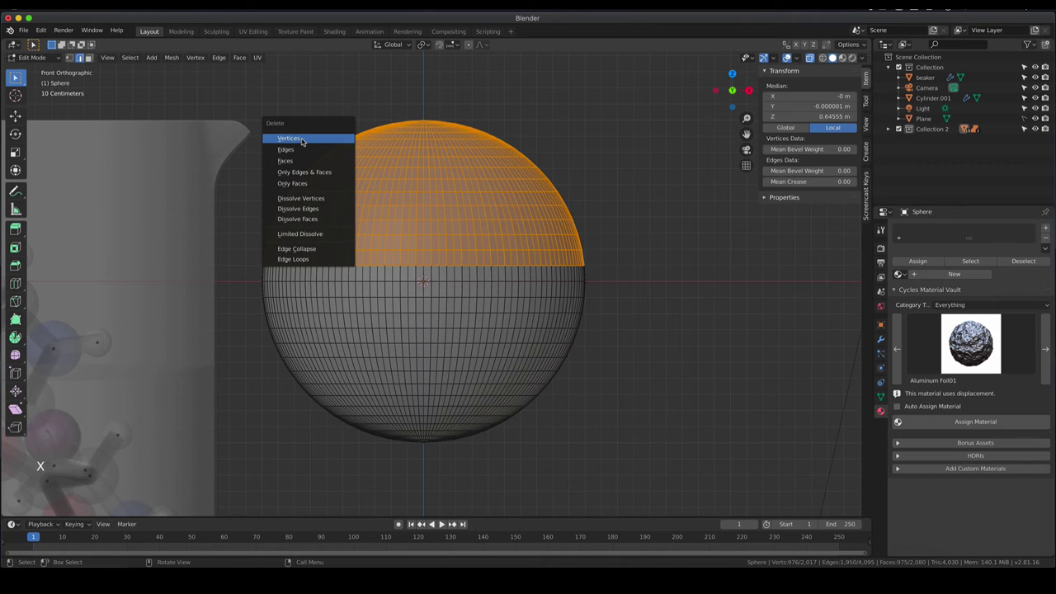
# Select the open rim edge loop of the remaining half sphere in front view.
pyautogui.middleClick(103, 341)
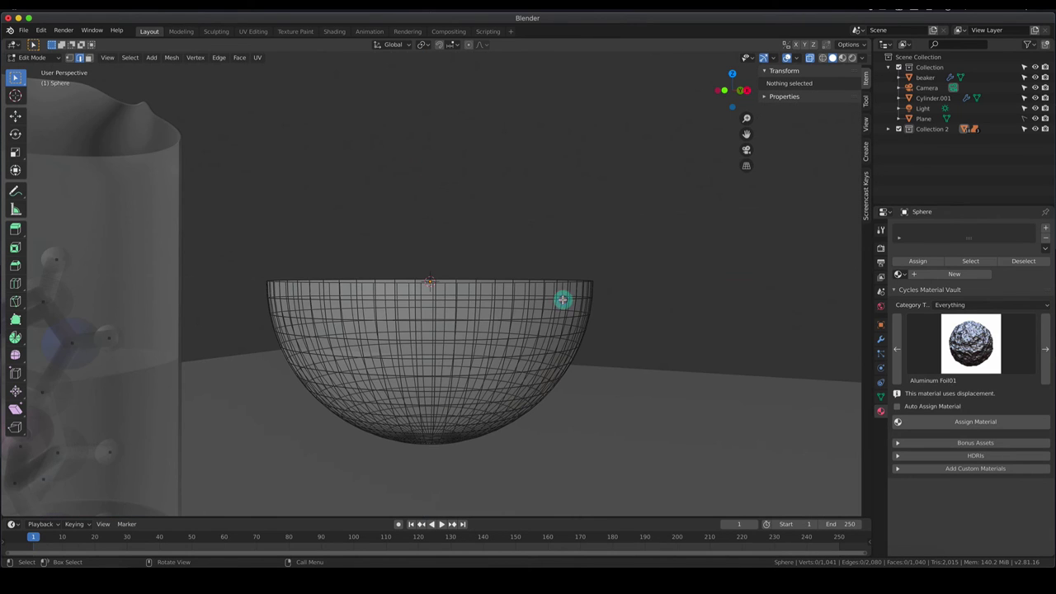
pyautogui.press('KP_1')
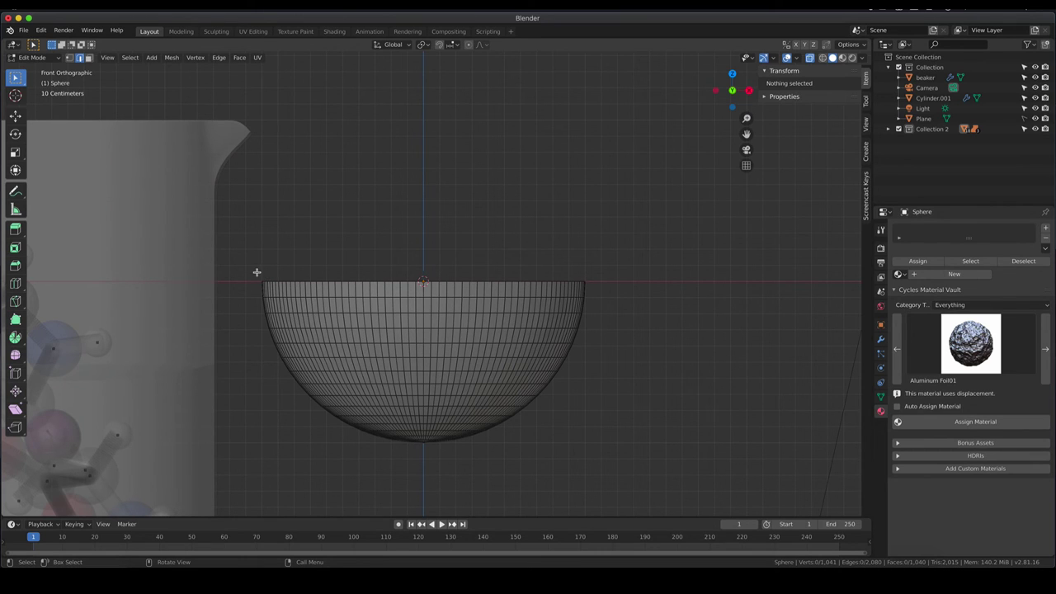
pyautogui.press('b')
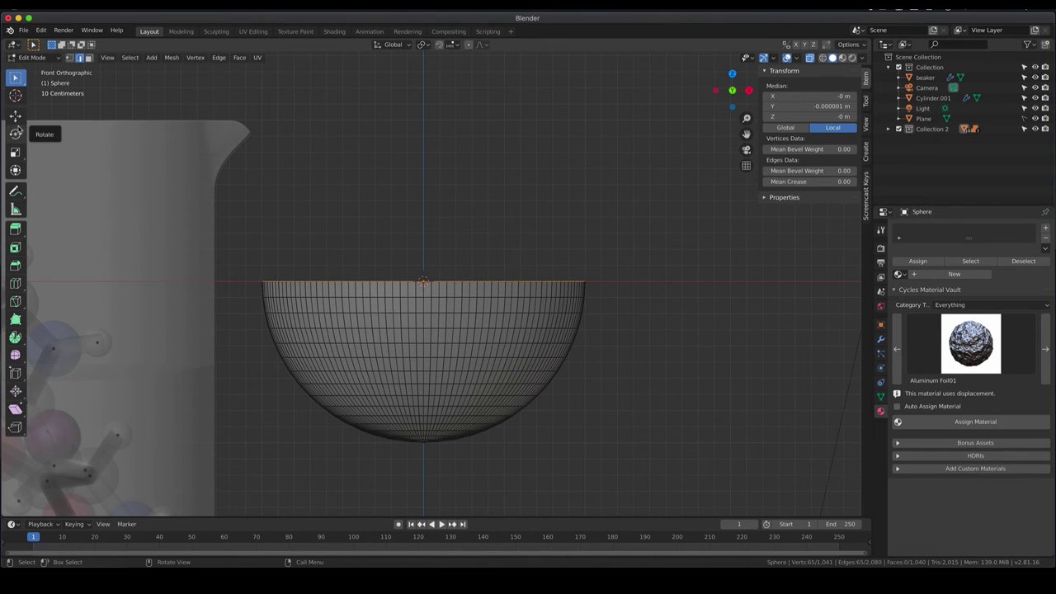
pyautogui.click(103, 341)
pyautogui.middleClick(103, 342)
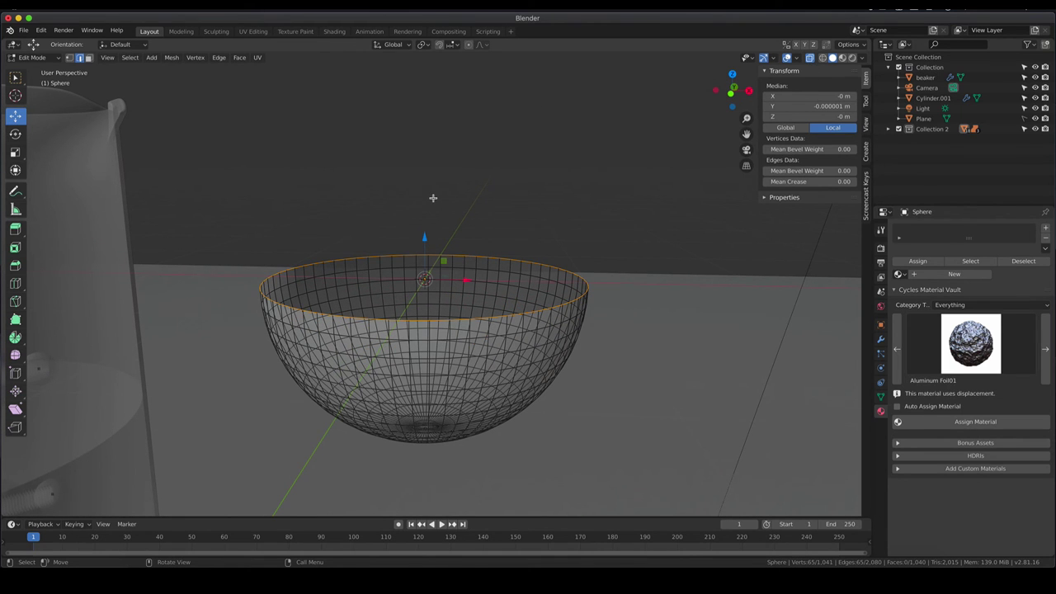
pyautogui.press('KP_0')
# Extrude the rim upward twice into tall straight walls about 8.72 m high, back in object mode.
pyautogui.press('KP_1')
pyautogui.click(103, 341)
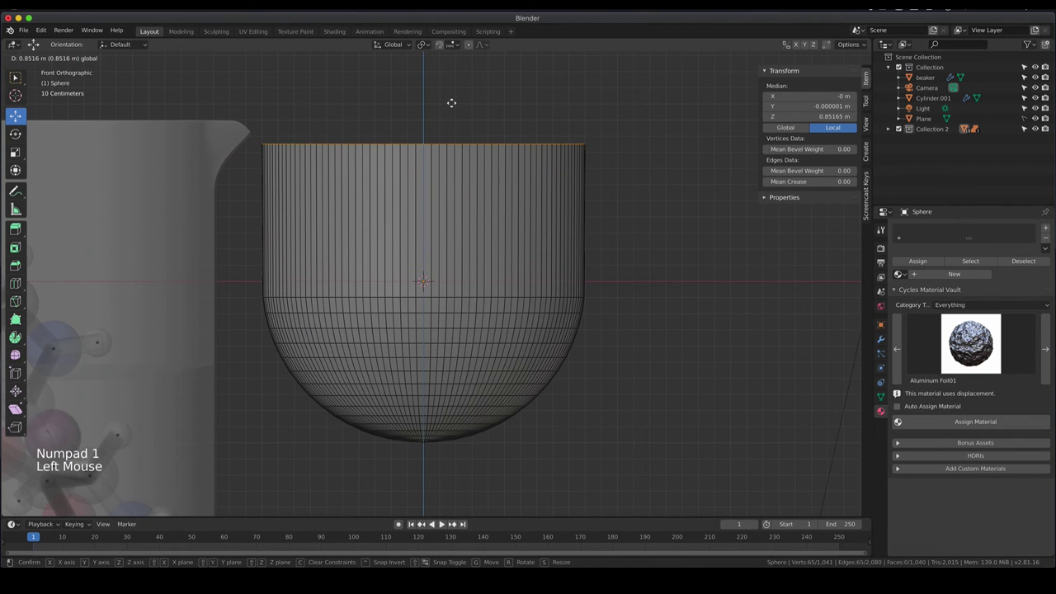
pyautogui.scroll(-3)
pyautogui.click(327, 316)
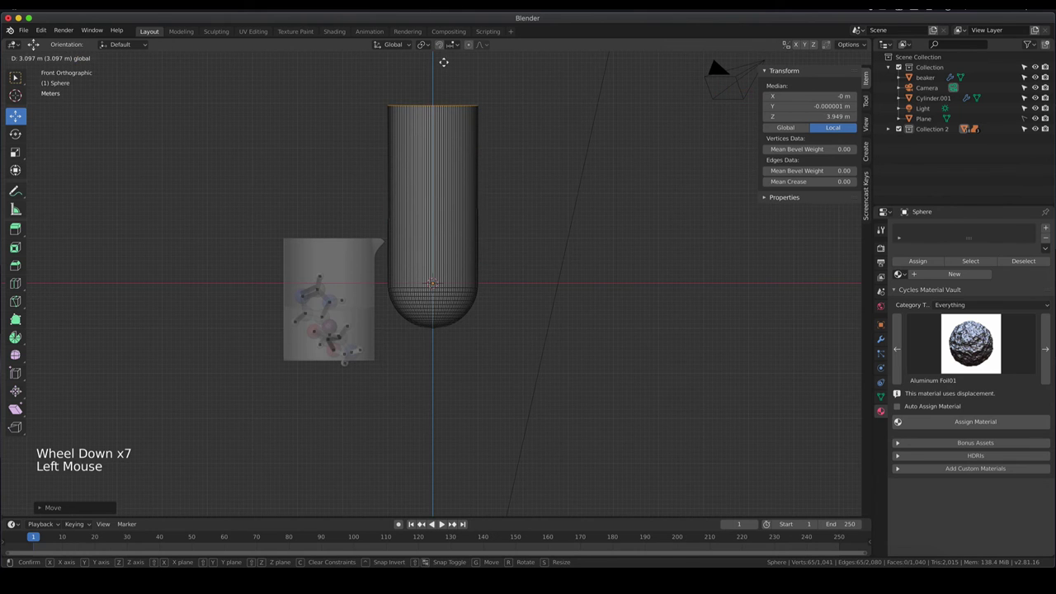
pyautogui.scroll(3)
pyautogui.scroll(-3)
pyautogui.middleClick(374, 309)
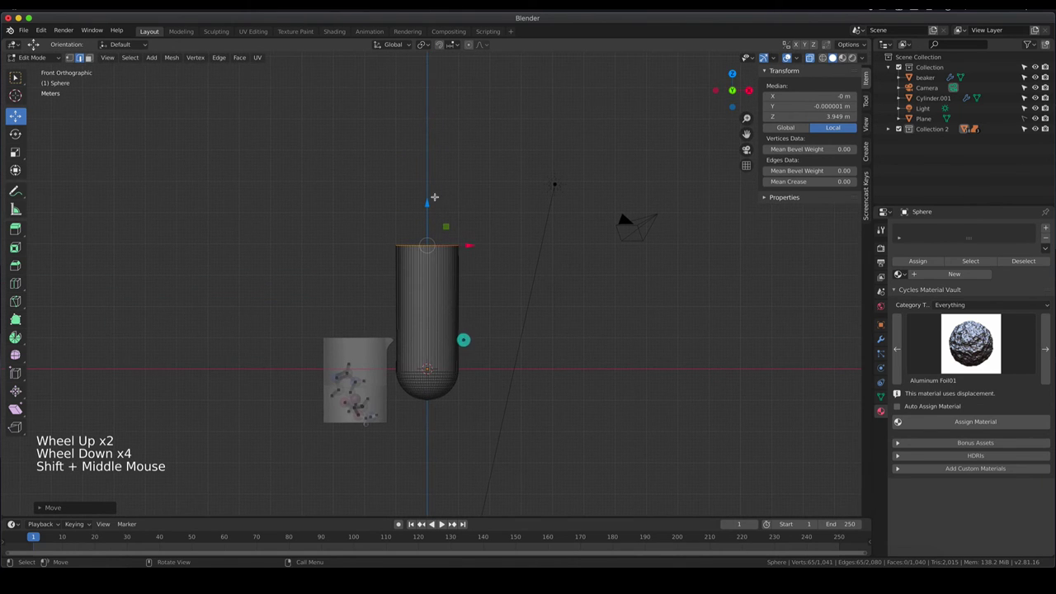
pyautogui.click(369, 380)
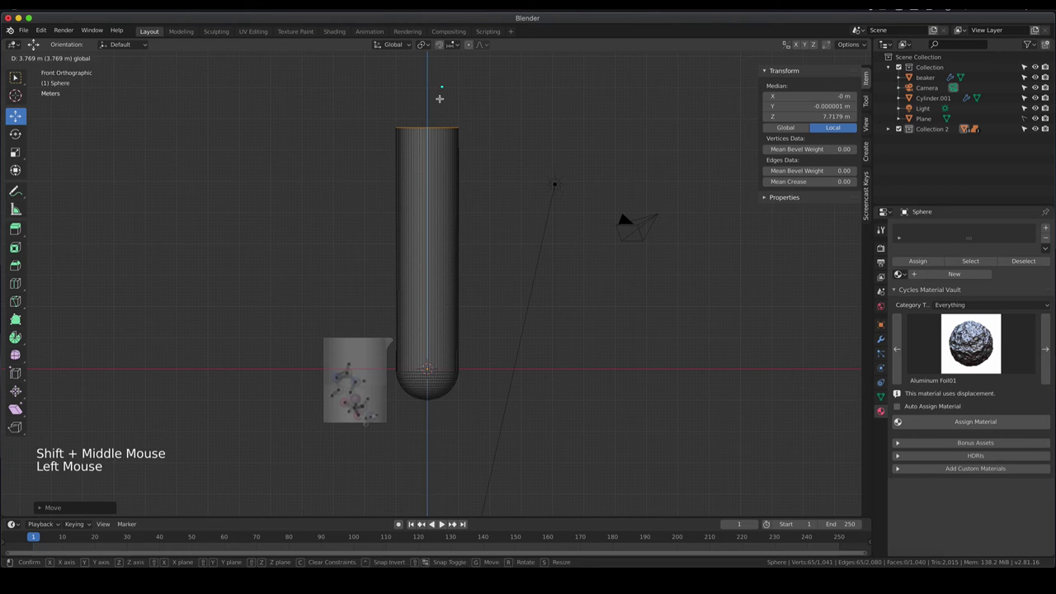
pyautogui.scroll(3)
pyautogui.middleClick(337, 423)
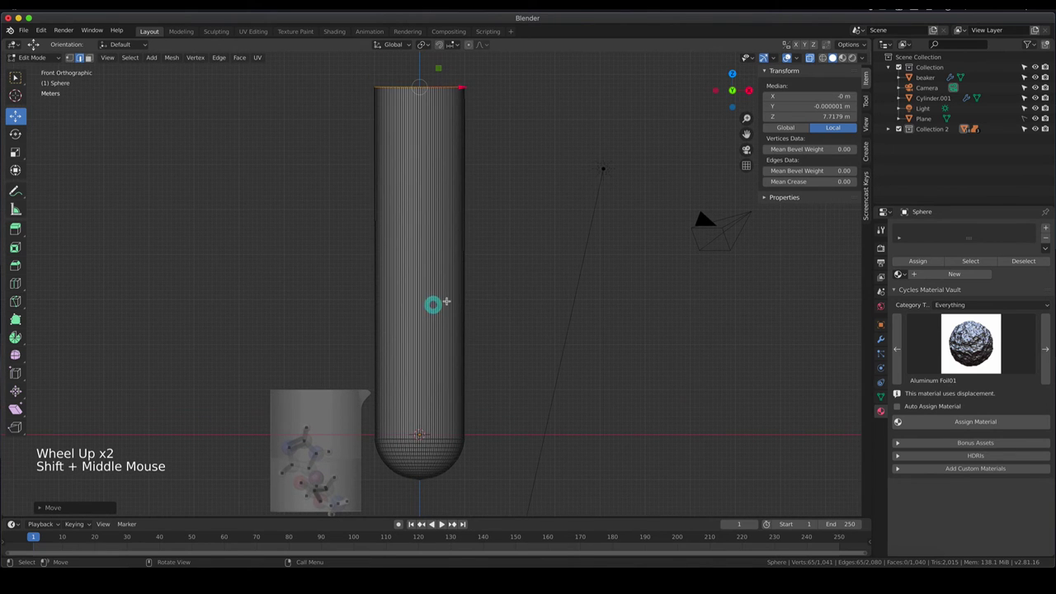
pyautogui.press('Tab')
pyautogui.middleClick(508, 308)
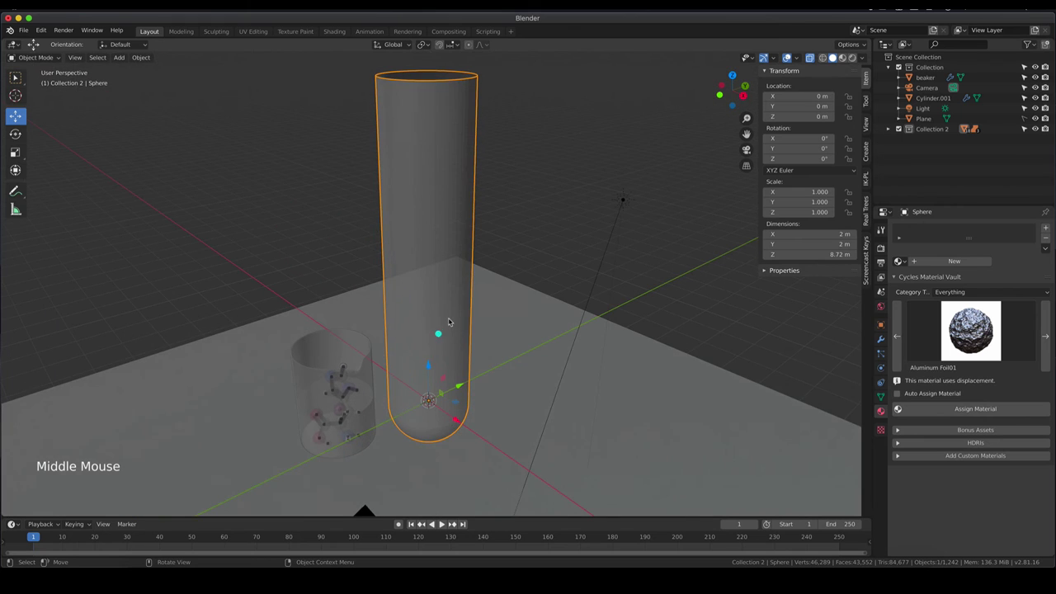
# Scale the test tube down to 0.269, about 2.35 m tall, in camera view.
pyautogui.press('KP_0')
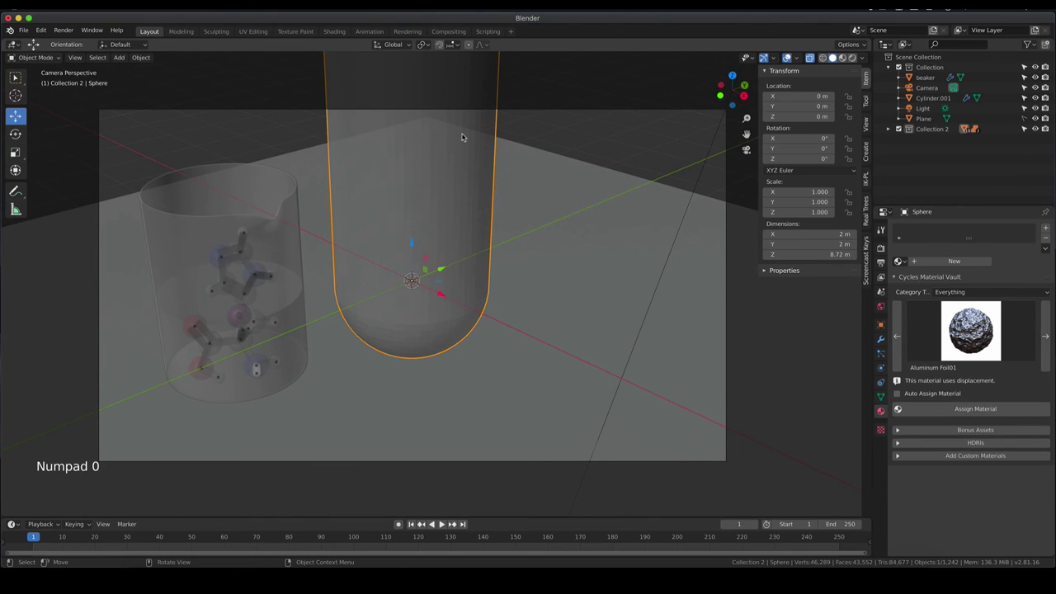
pyautogui.press('s')
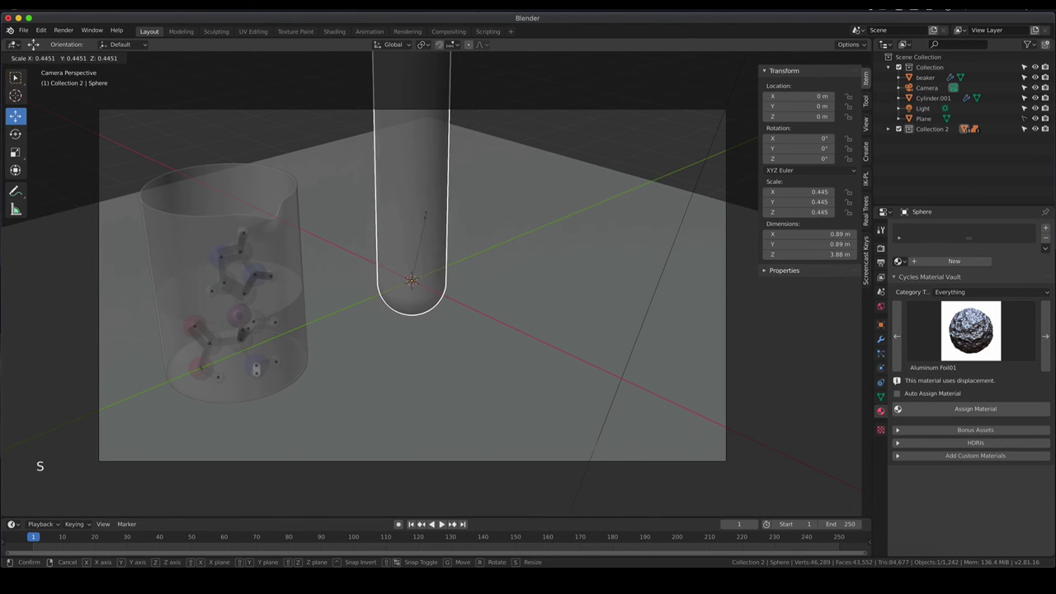
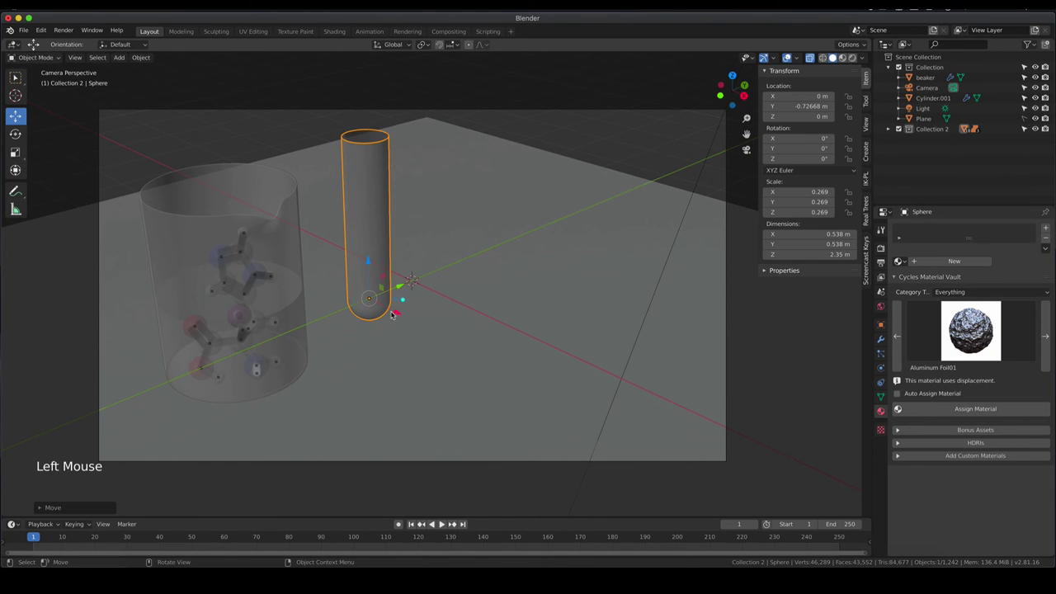
pyautogui.click(400, 316)
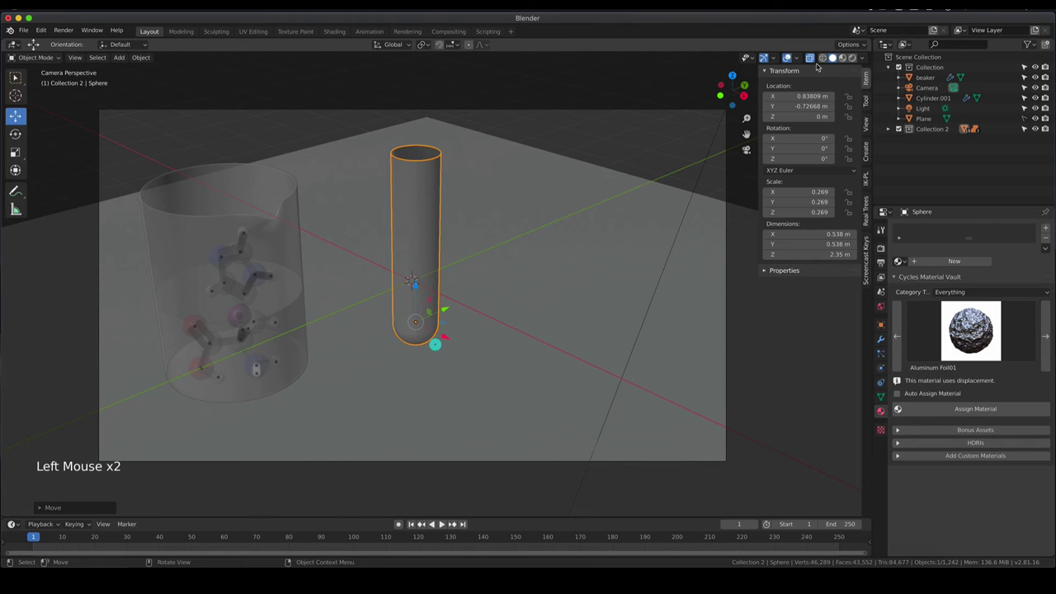
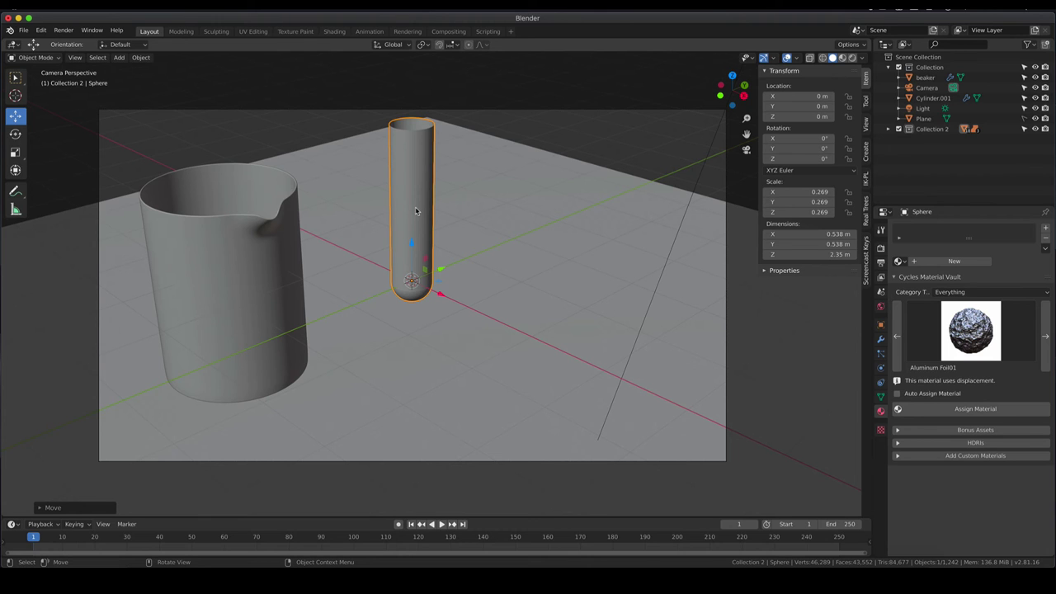
# Select the beaker and show its modifier stack with Solidify -0.02 m, Bevel and Subdivision.
pyautogui.scroll(3)
pyautogui.middleClick(418, 204)
pyautogui.scroll(3)
pyautogui.rightClick(435, 261)
pyautogui.scroll(3)
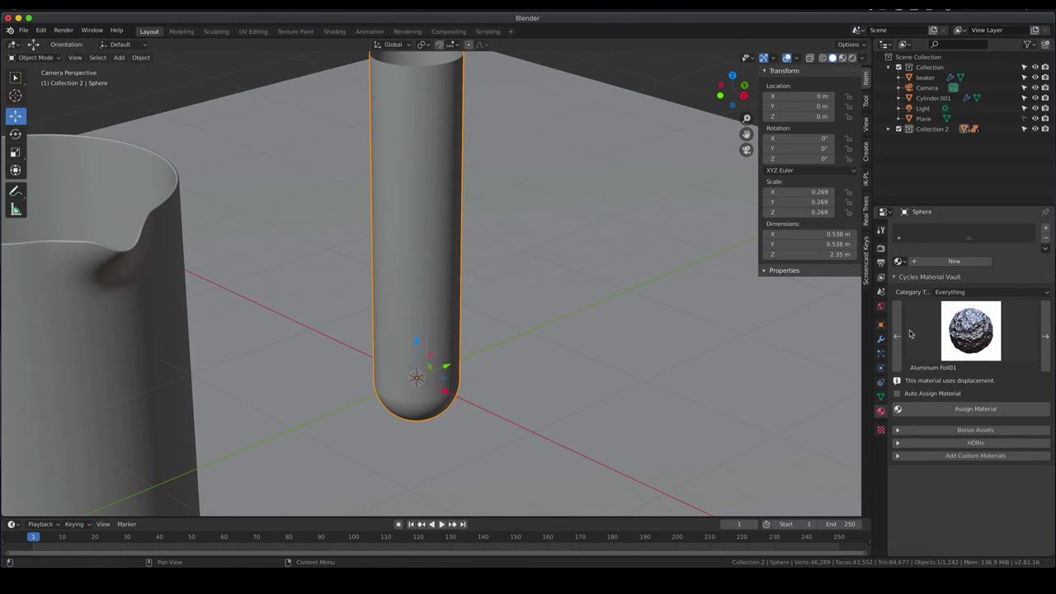
pyautogui.scroll(-3)
pyautogui.click(240, 313)
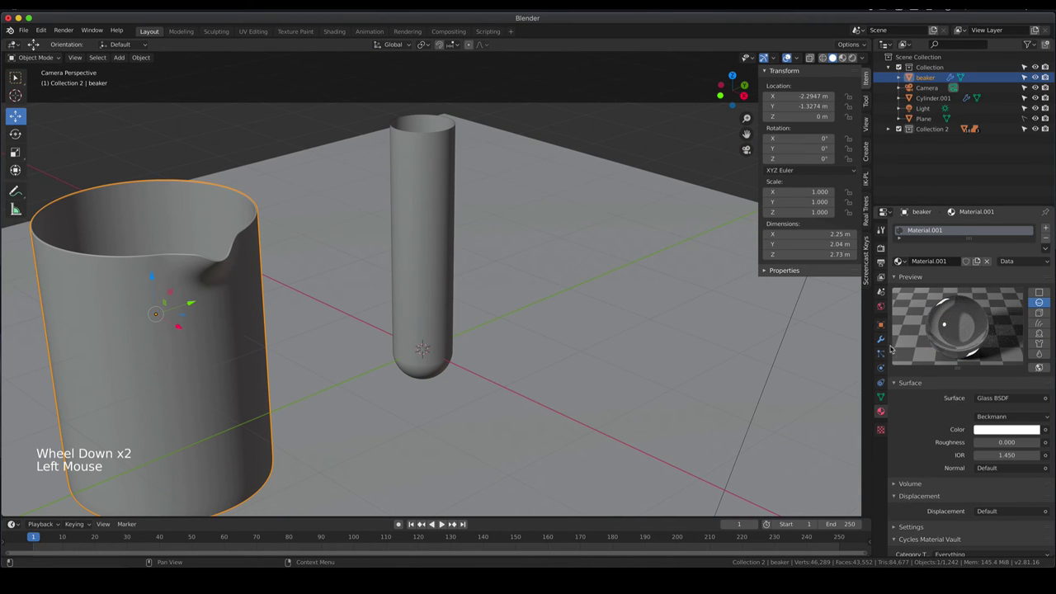
pyautogui.click(885, 342)
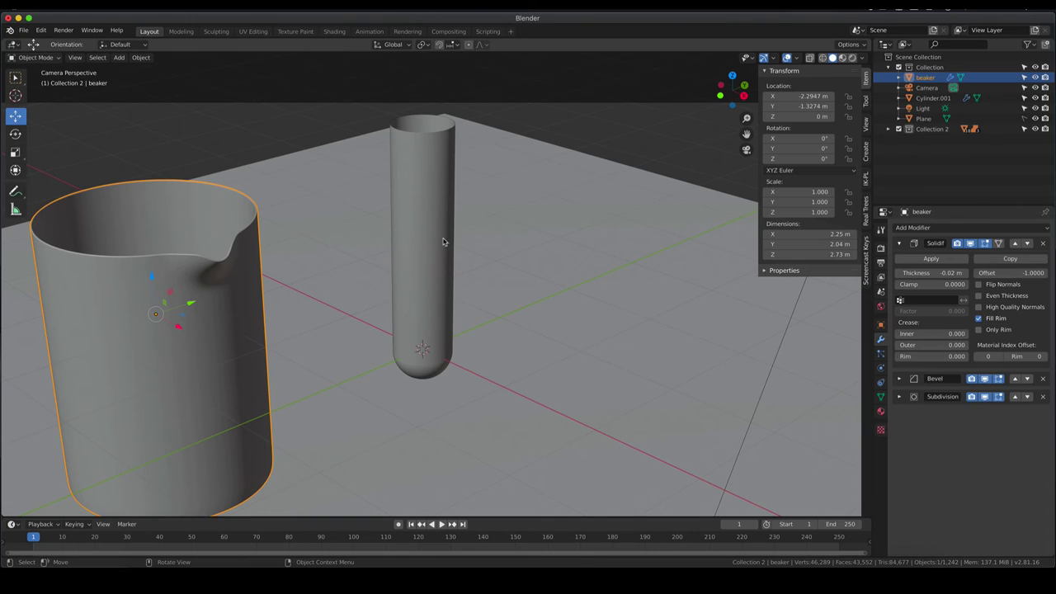
# Add a Solidify modifier to the test tube with -0.04 m wall thickness.
pyautogui.click(448, 240)
pyautogui.click(885, 340)
pyautogui.click(941, 228)
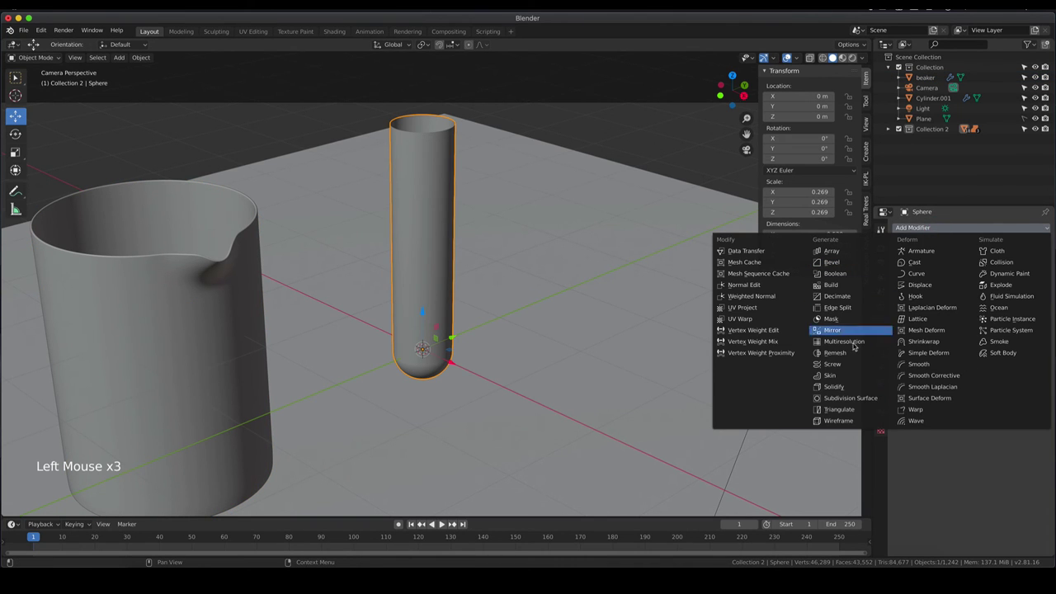
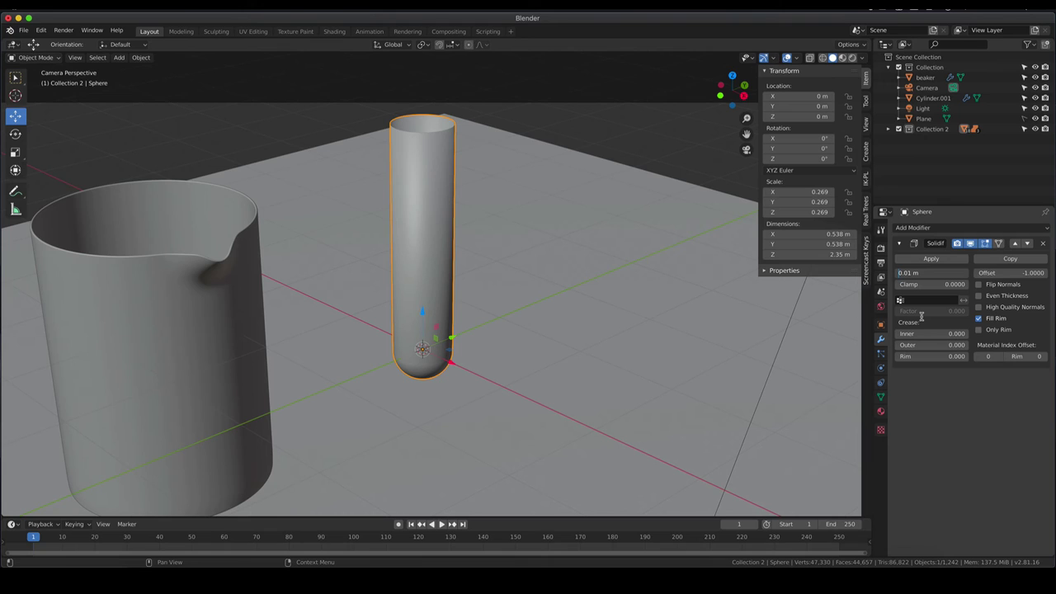
pyautogui.press('Right')
pyautogui.press('Right')
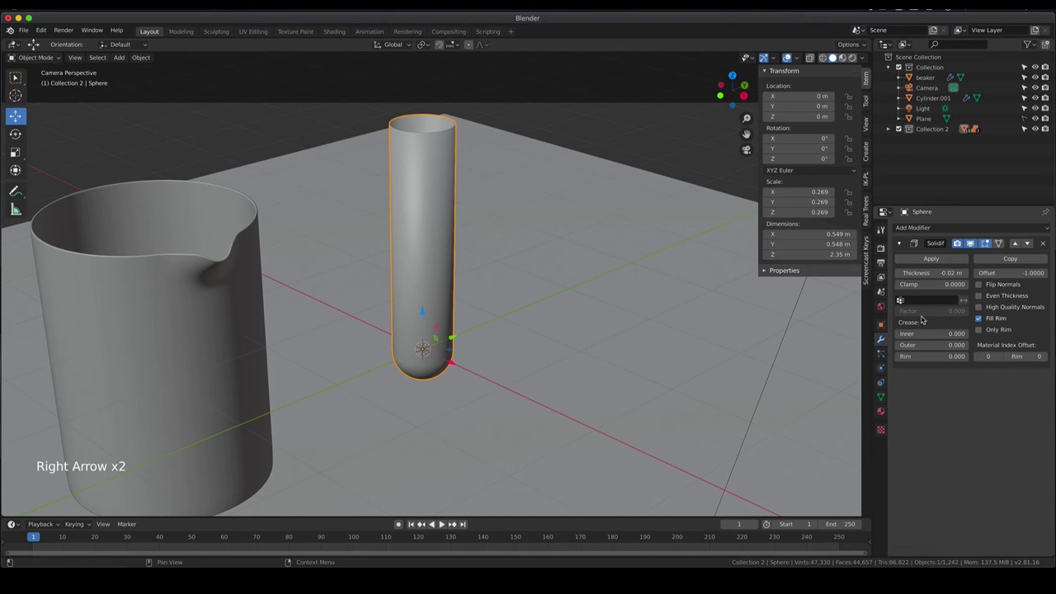
# Zoom and orbit in close to inspect the thickened rim of the tube.
pyautogui.scroll(3)
pyautogui.middleClick(435, 247)
pyautogui.scroll(3)
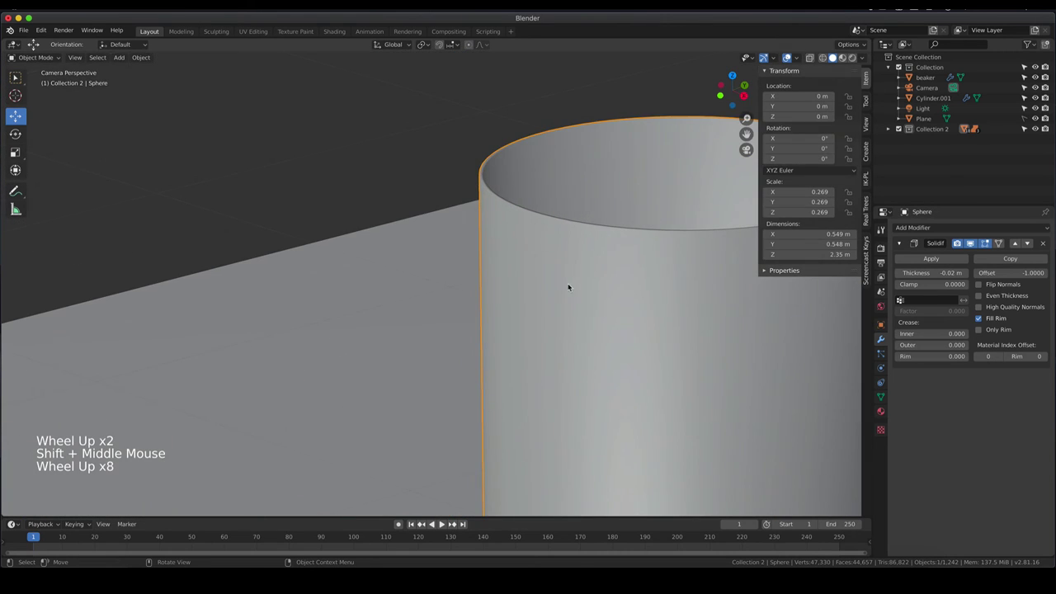
pyautogui.middleClick(565, 248)
pyautogui.scroll(3)
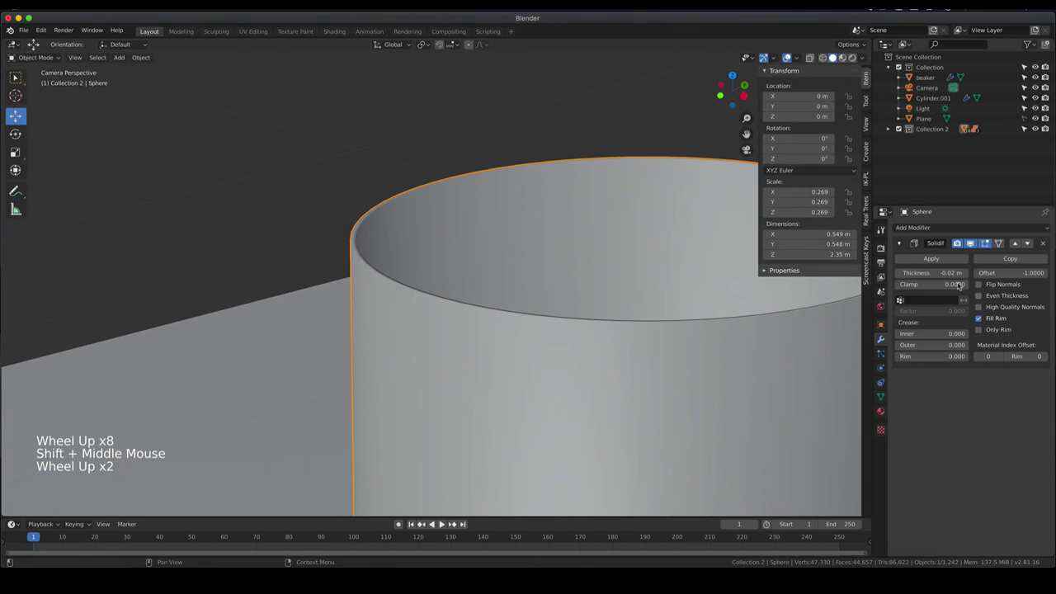
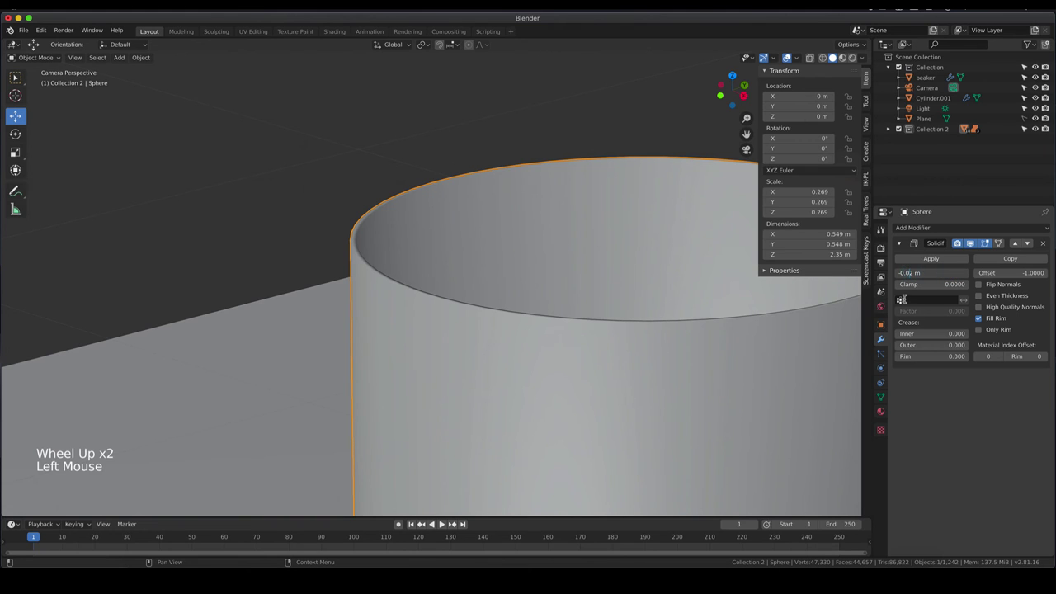
pyautogui.scroll(-3)
pyautogui.middleClick(499, 361)
# Add a Bevel modifier limited by Angle with 5 segments to the test tube.
pyautogui.click(953, 228)
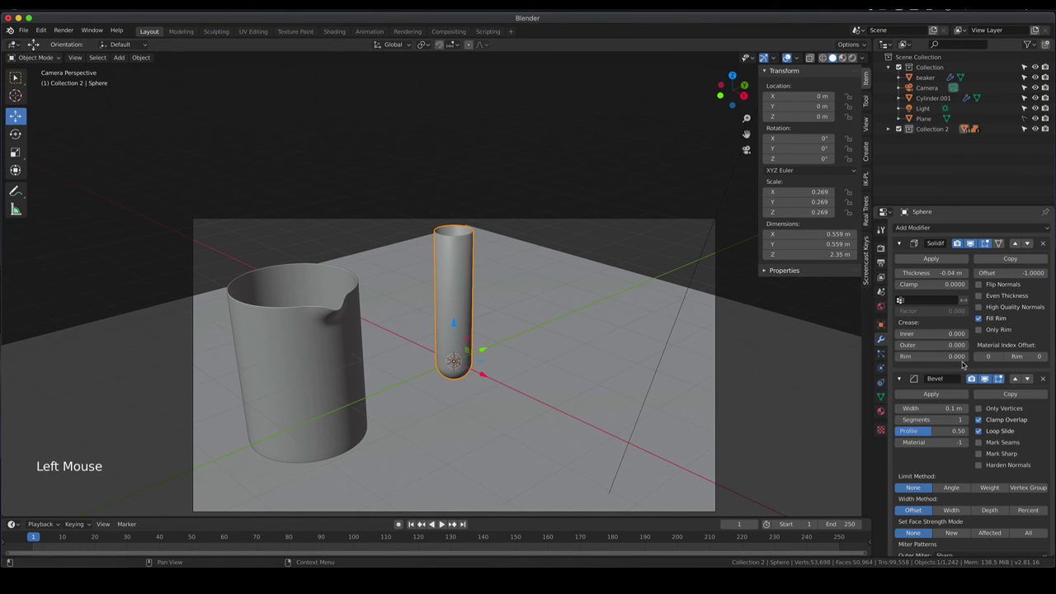
pyautogui.click(959, 486)
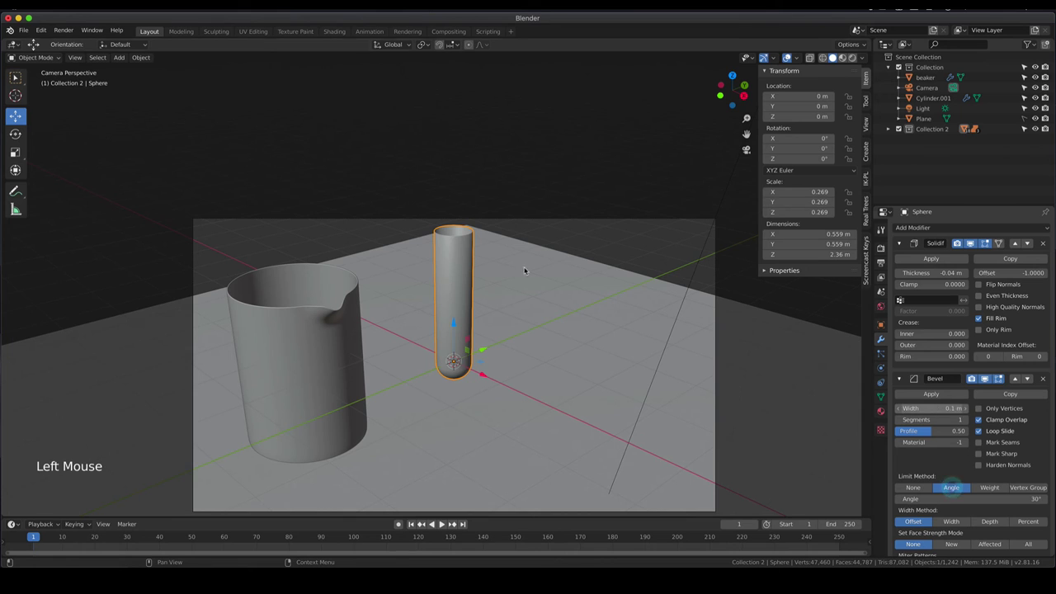
pyautogui.scroll(3)
pyautogui.middleClick(490, 260)
# Orbit around the tube's opening to check the smoothed rim, then view the whole tube.
pyautogui.scroll(3)
pyautogui.middleClick(484, 268)
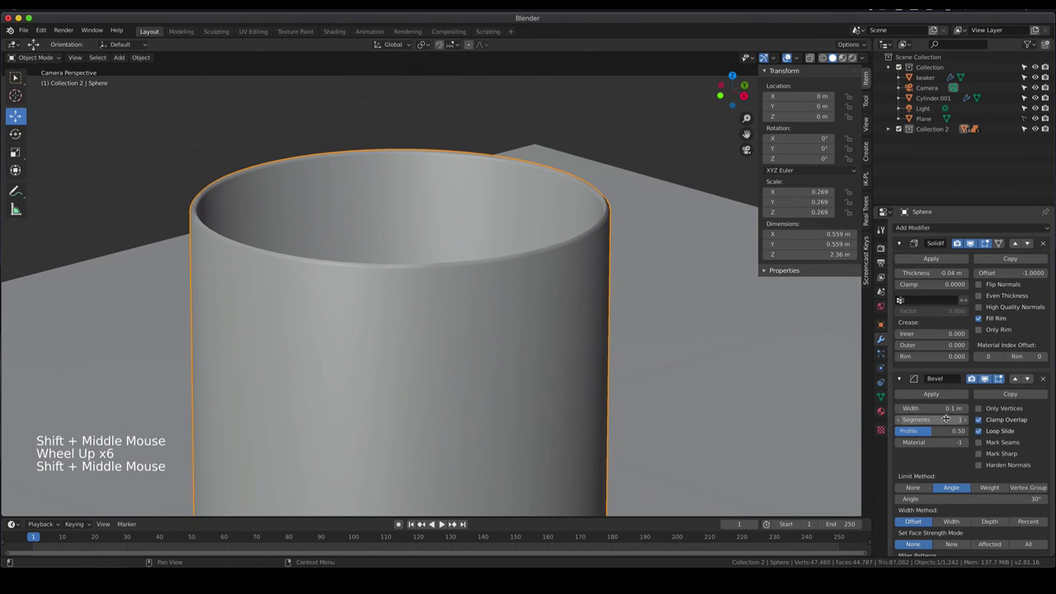
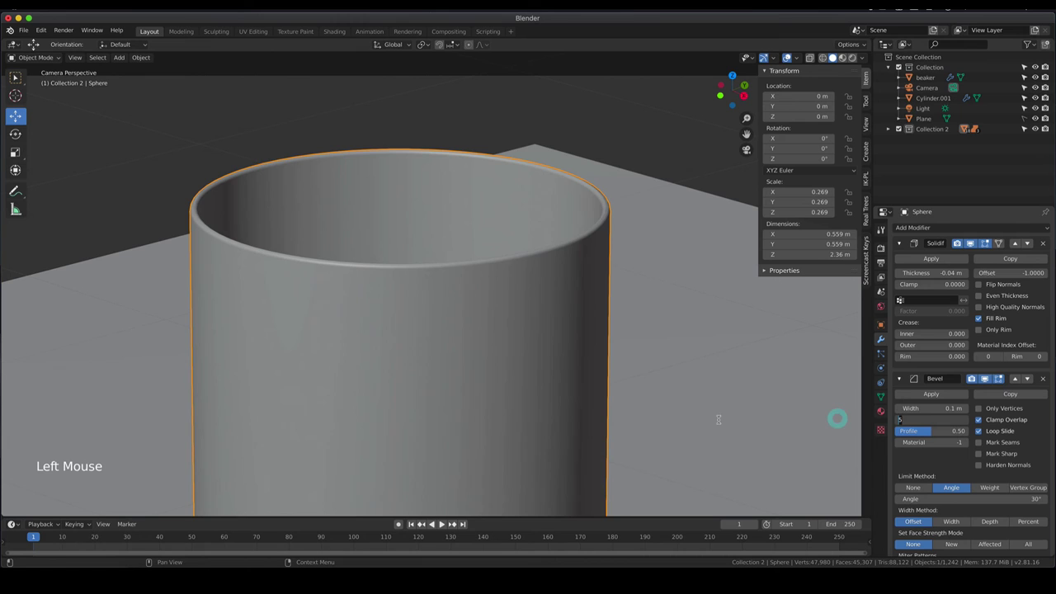
pyautogui.scroll(-3)
pyautogui.middleClick(515, 414)
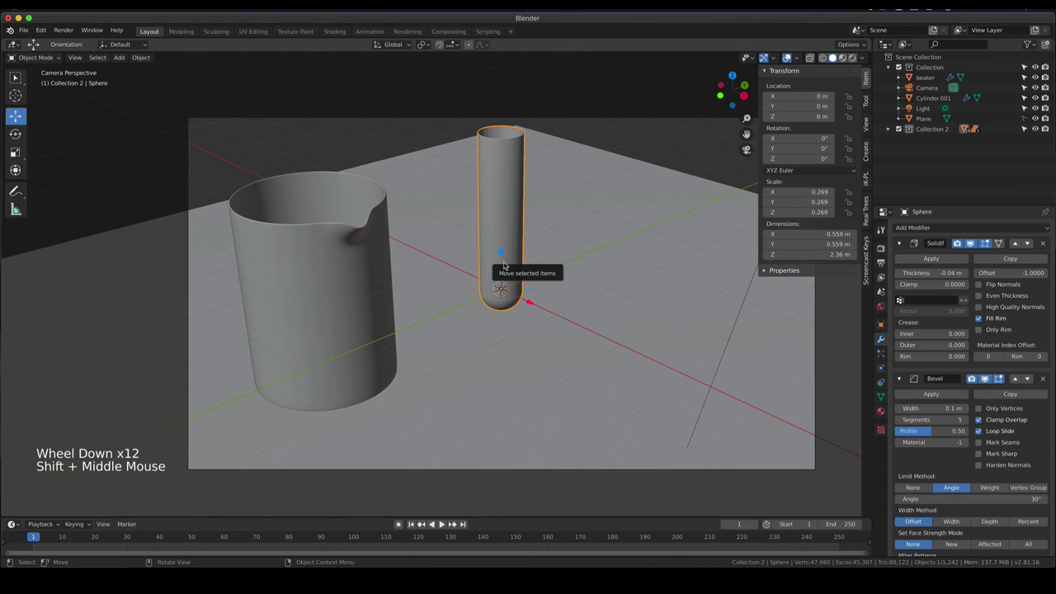
# Switch the viewport to Rendered shading to preview the test tube beside the beaker.
pyautogui.press('z')
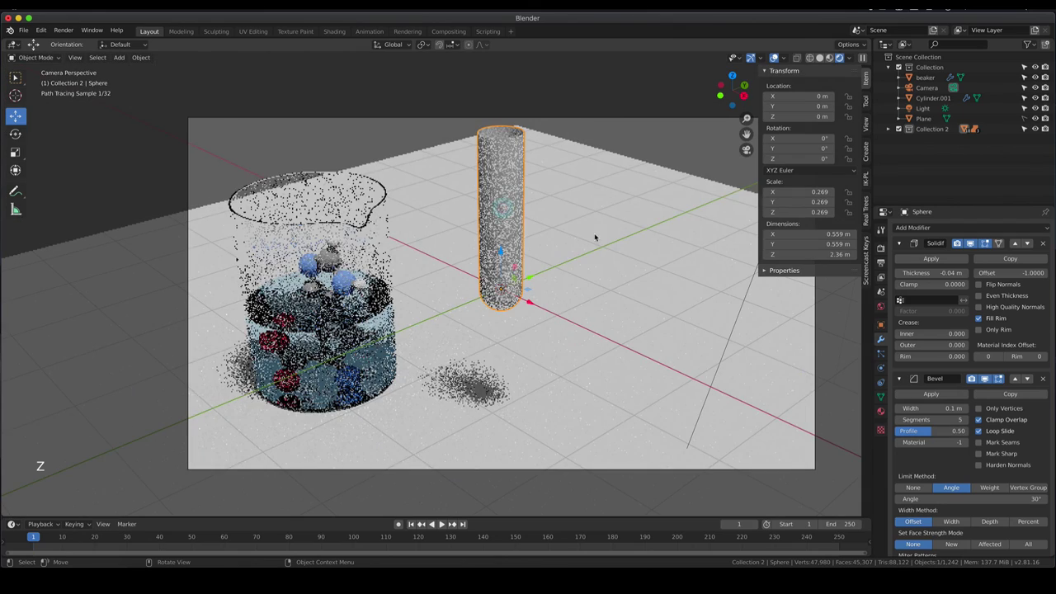
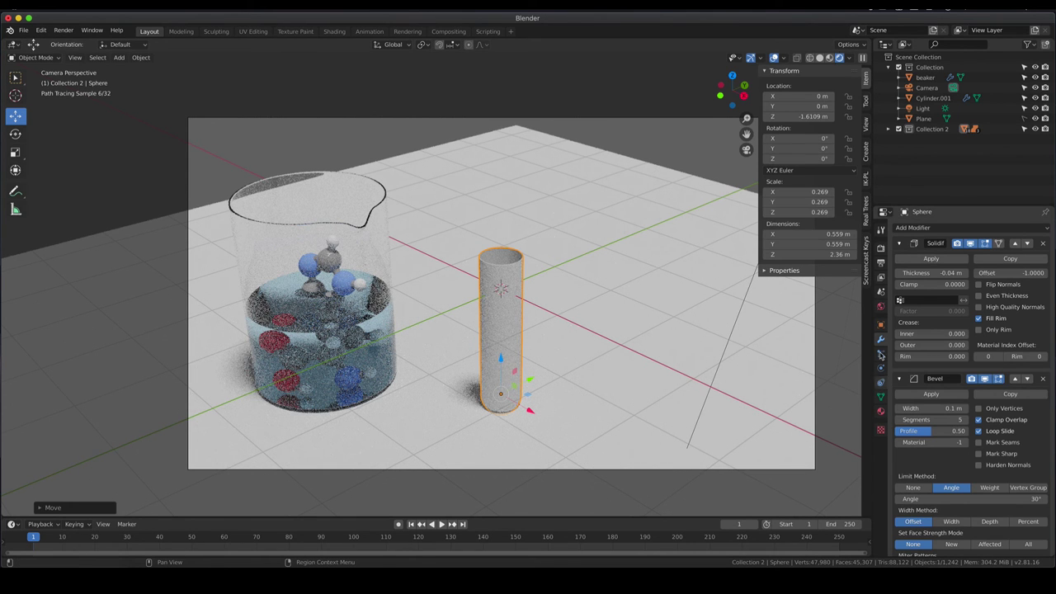
# Select the beaker with its 'glass' material, then the test tube to assign the same material.
pyautogui.click(264, 224)
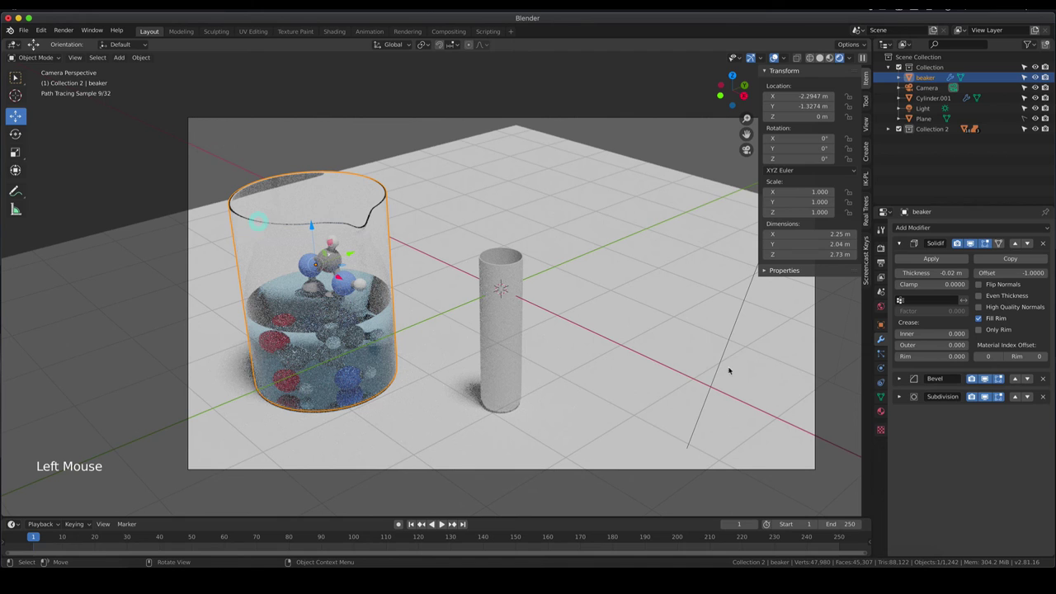
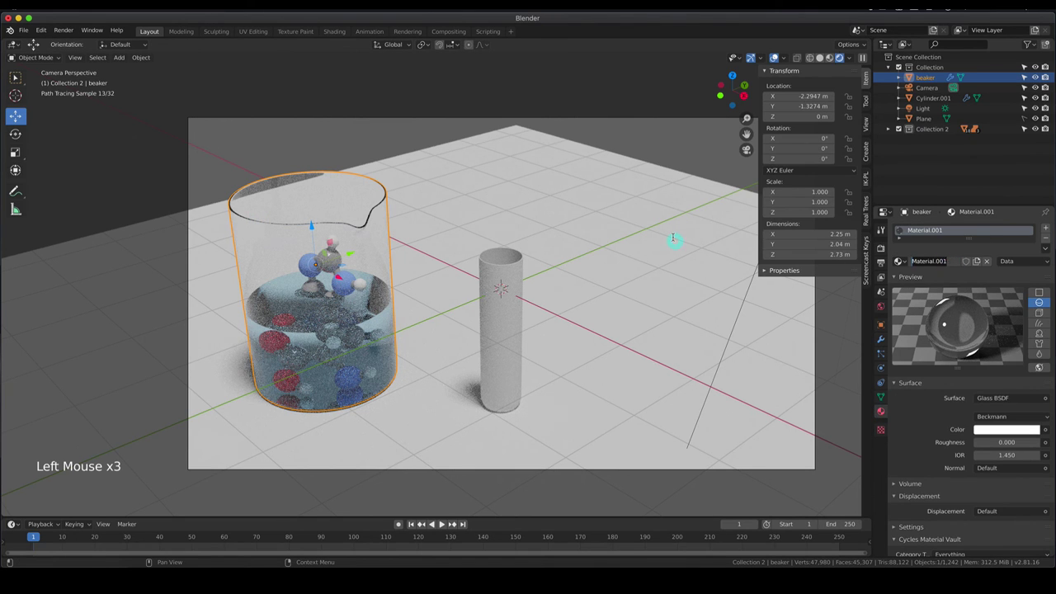
pyautogui.press('s')
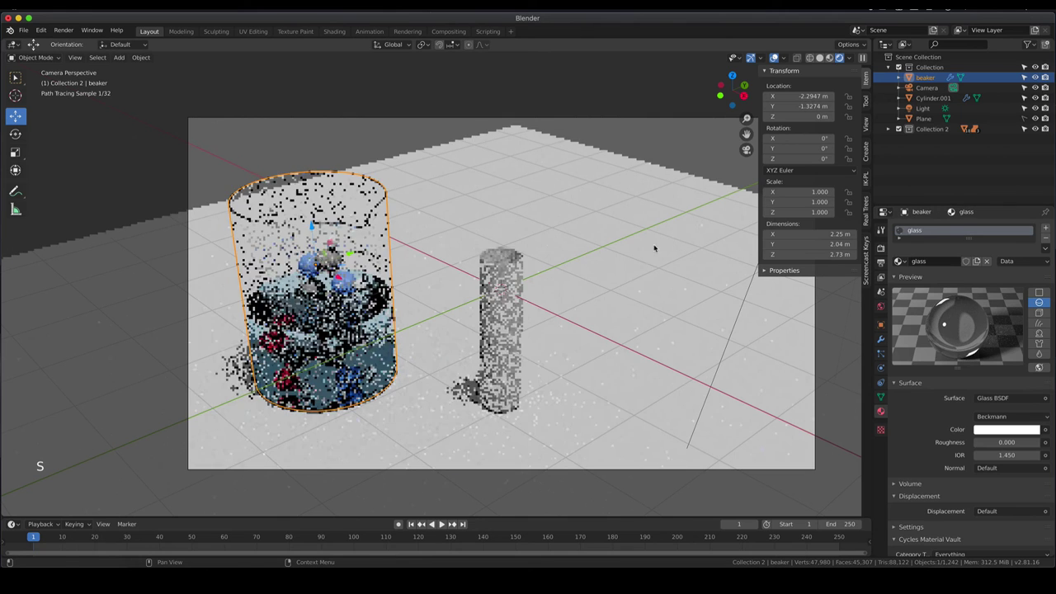
pyautogui.click(512, 283)
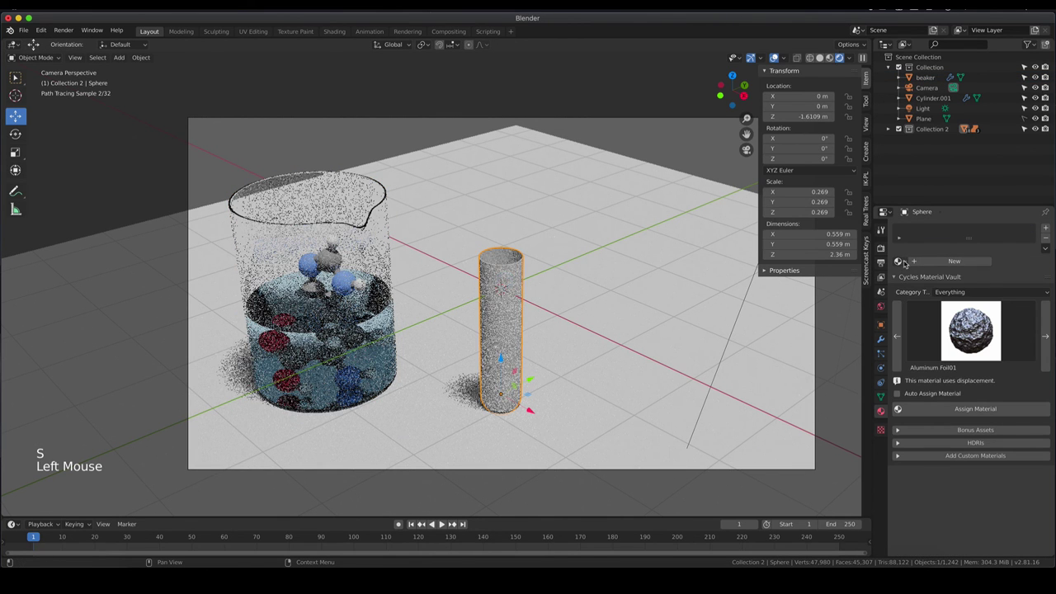
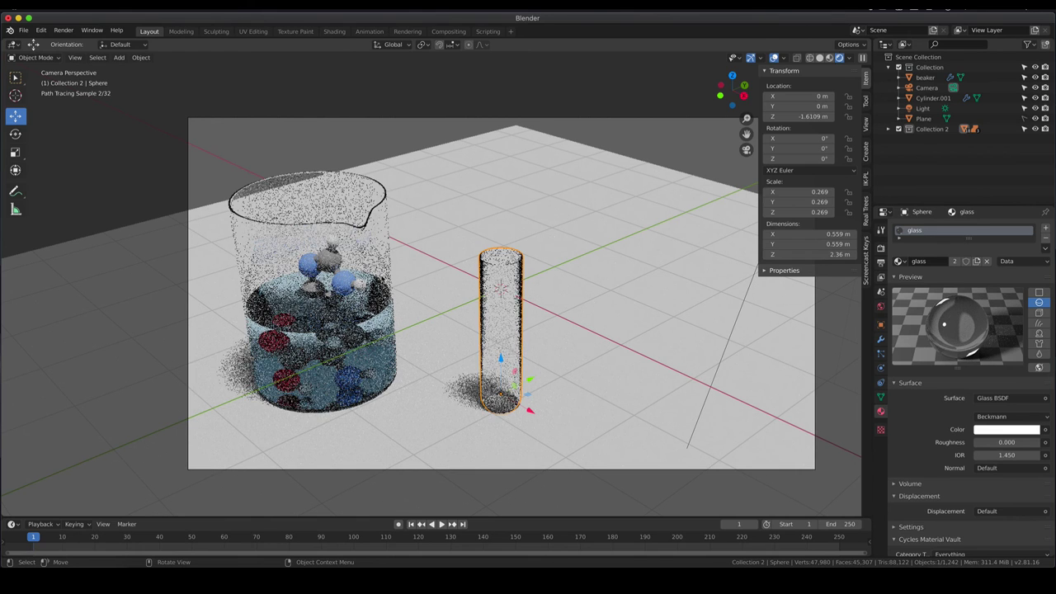
# Copy the beaker's Solidify and Bevel modifiers to the test tube and collapse their panels.
pyautogui.click(369, 227)
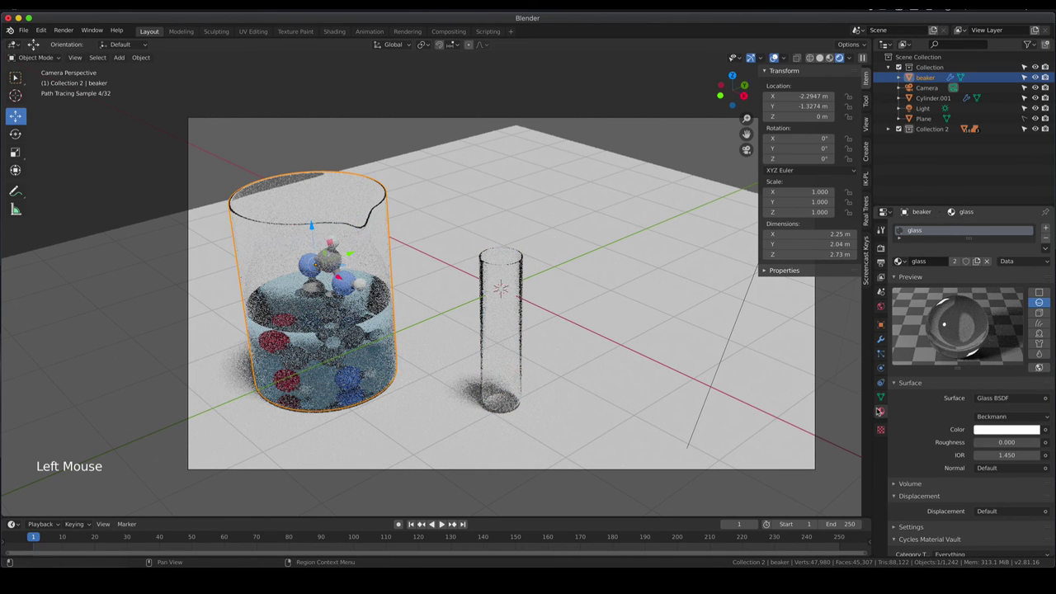
pyautogui.click(886, 342)
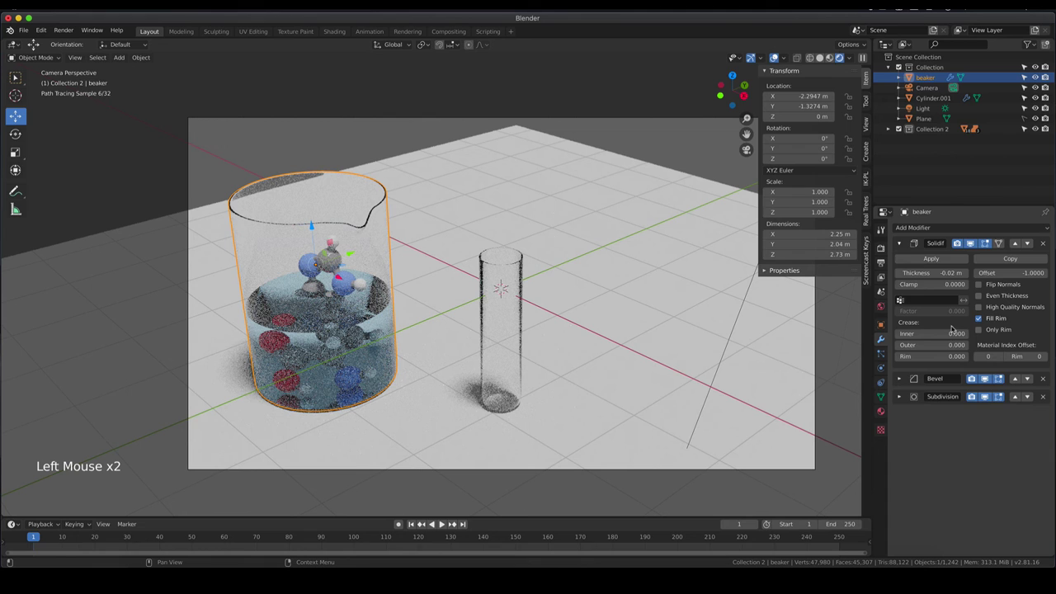
pyautogui.click(904, 242)
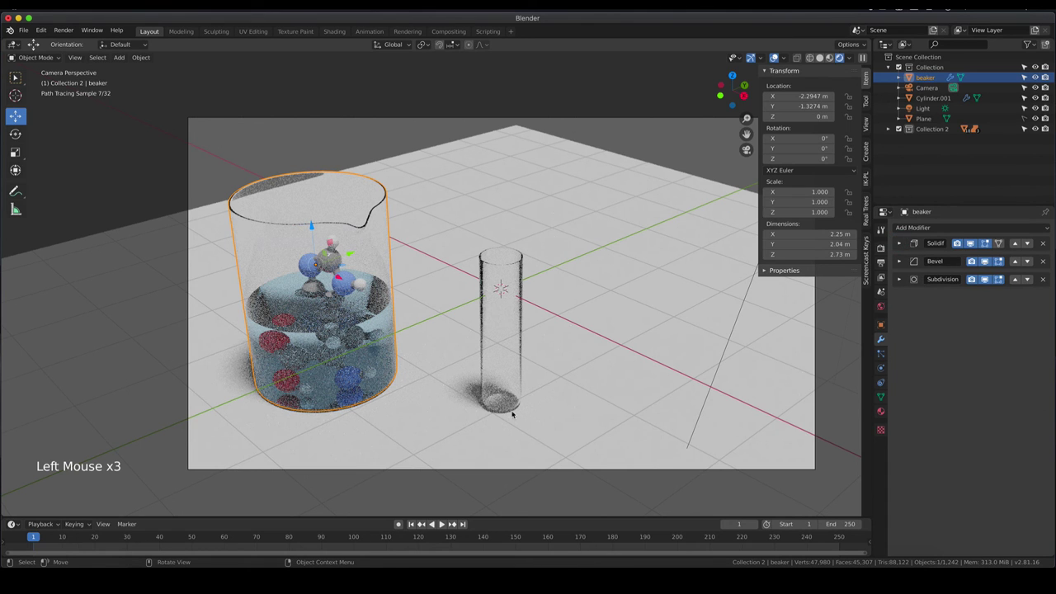
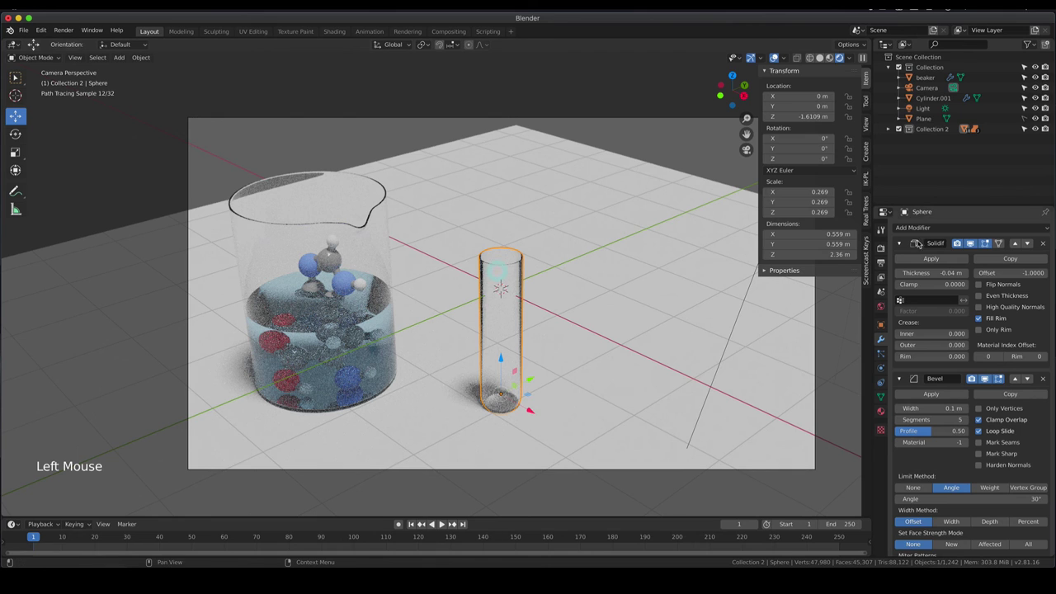
pyautogui.click(905, 242)
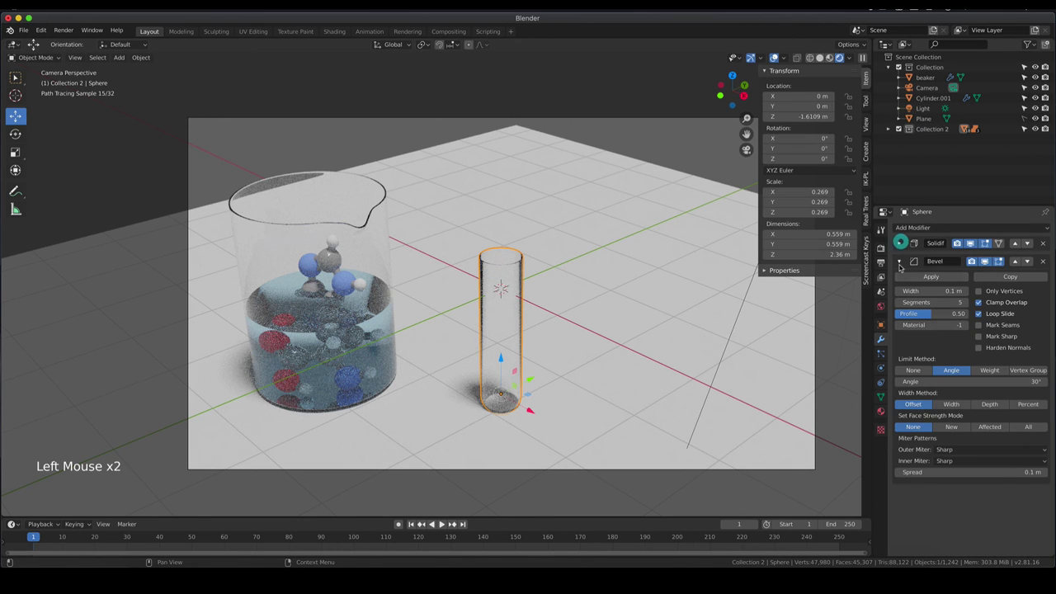
pyautogui.click(904, 263)
# Bring up the Add Modifier list for the test tube.
pyautogui.click(954, 224)
pyautogui.click(952, 229)
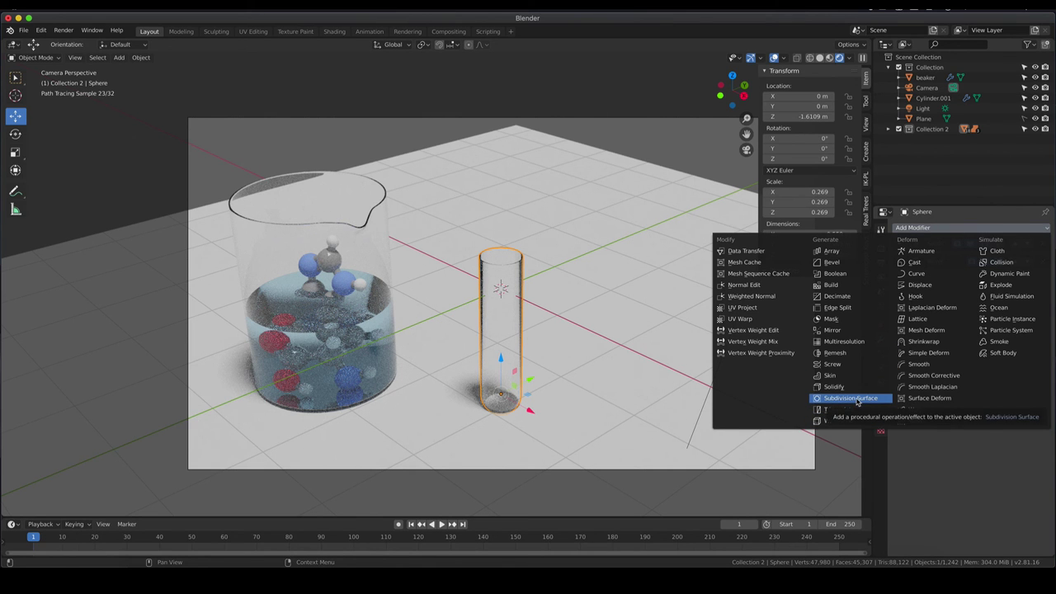
# Add a Subdivision Surface modifier (Catmull-Clark, render 2, viewport 1) and show the shading choices.
pyautogui.scroll(3)
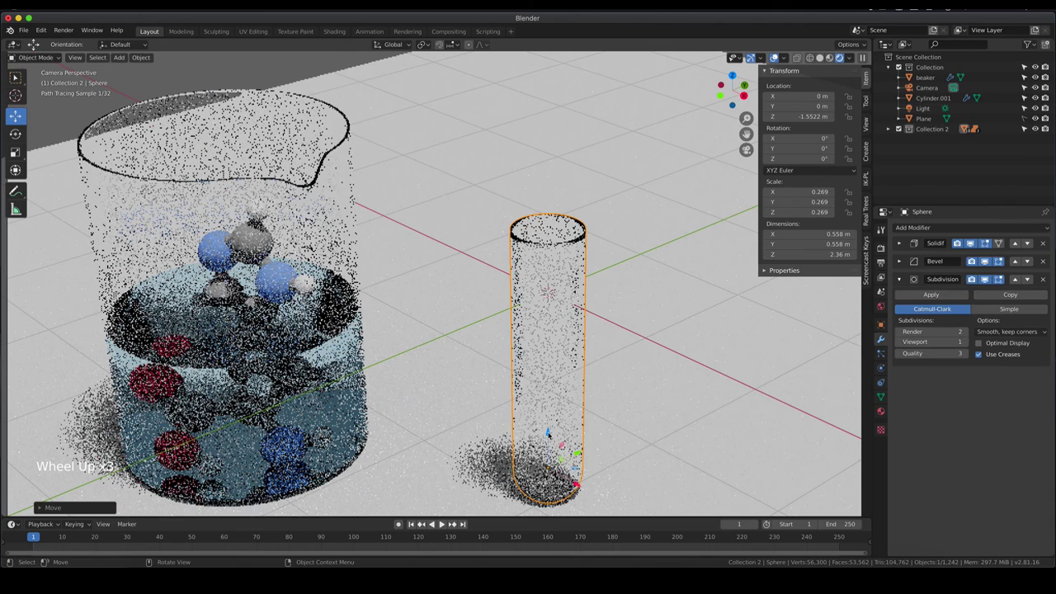
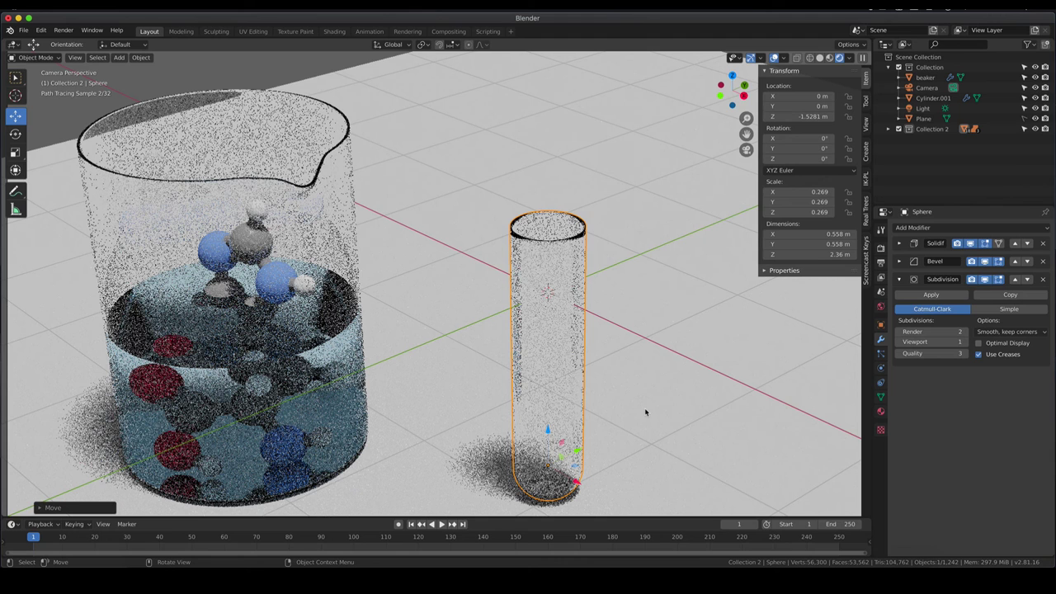
pyautogui.press('z')
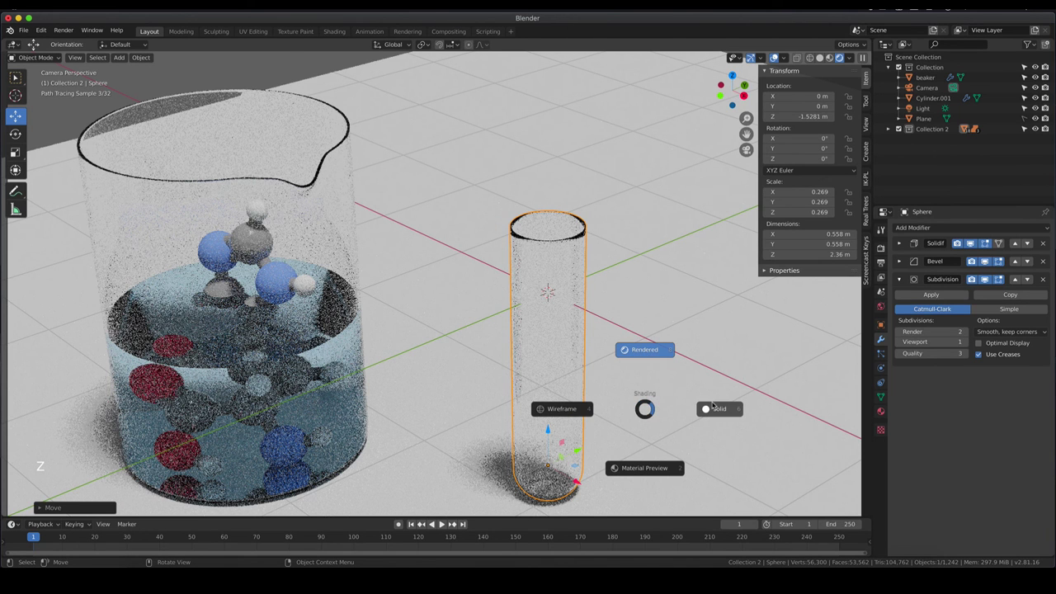
# Inspect the solid-shaded scene from an orbit, the top view, and back through the camera.
pyautogui.middleClick(657, 349)
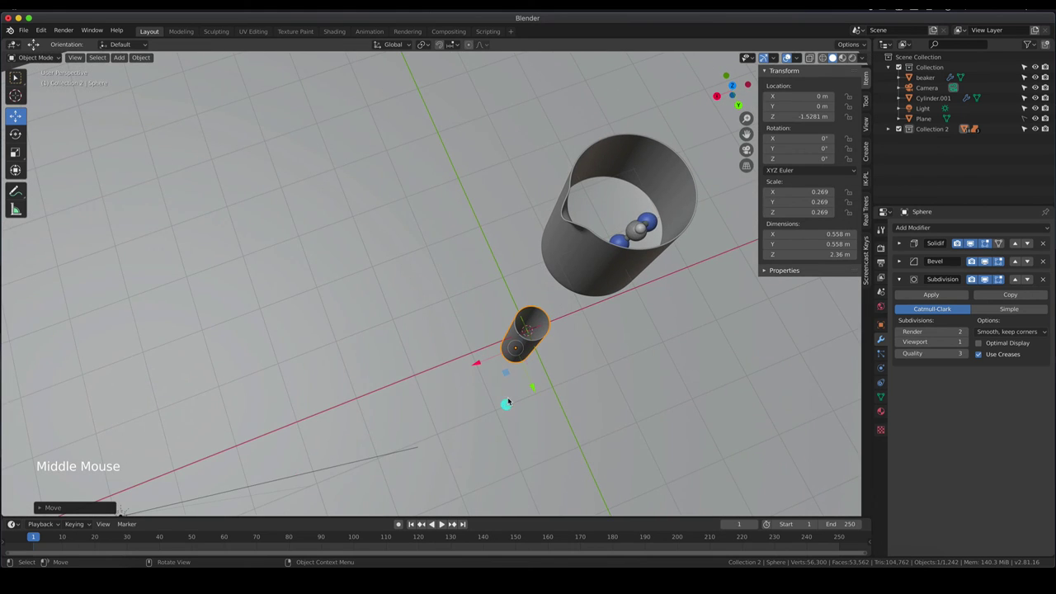
pyautogui.press('KP_7')
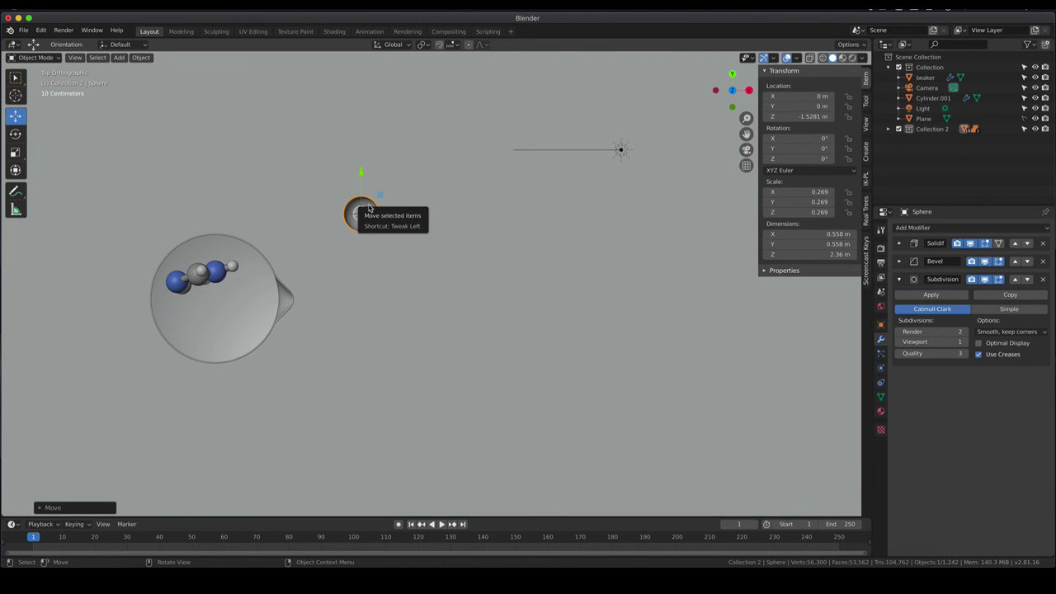
pyautogui.press('KP_0')
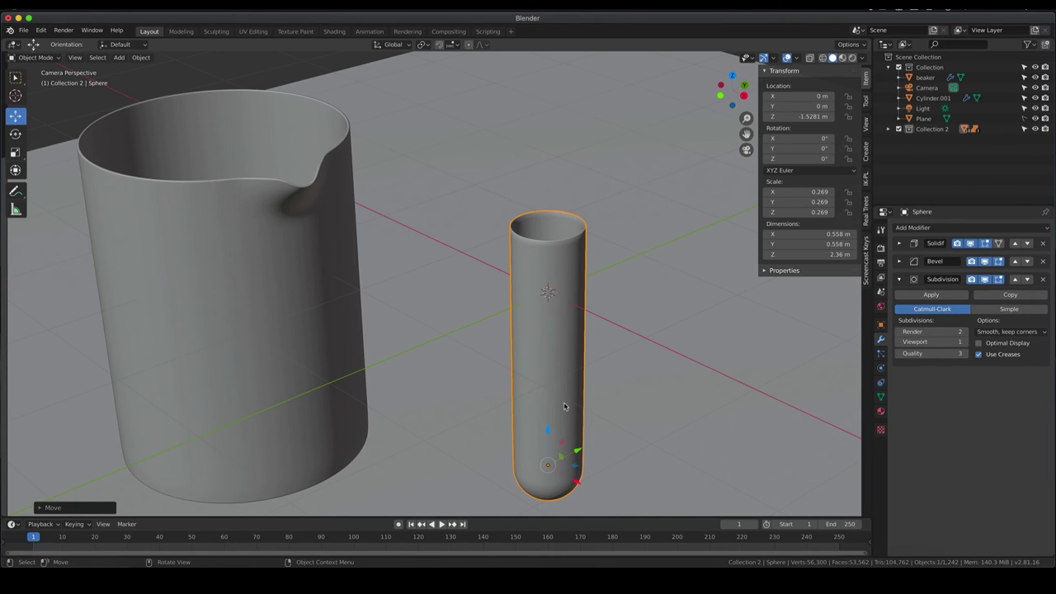
# Duplicate the test tube in place as Sphere.001 and enter Edit Mode on the copy.
pyautogui.click(571, 406)
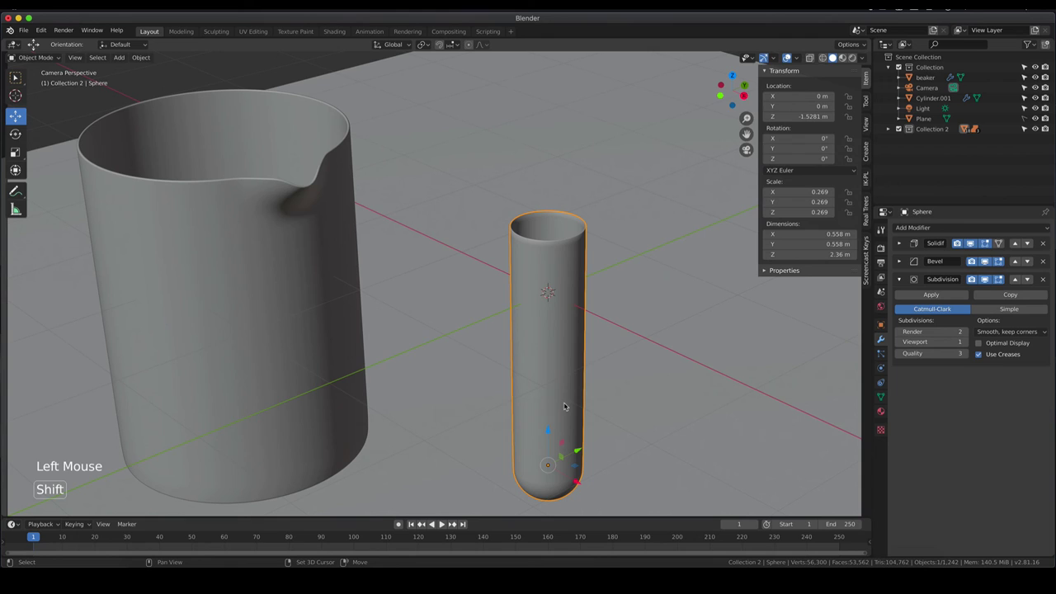
pyautogui.press('shift+d')
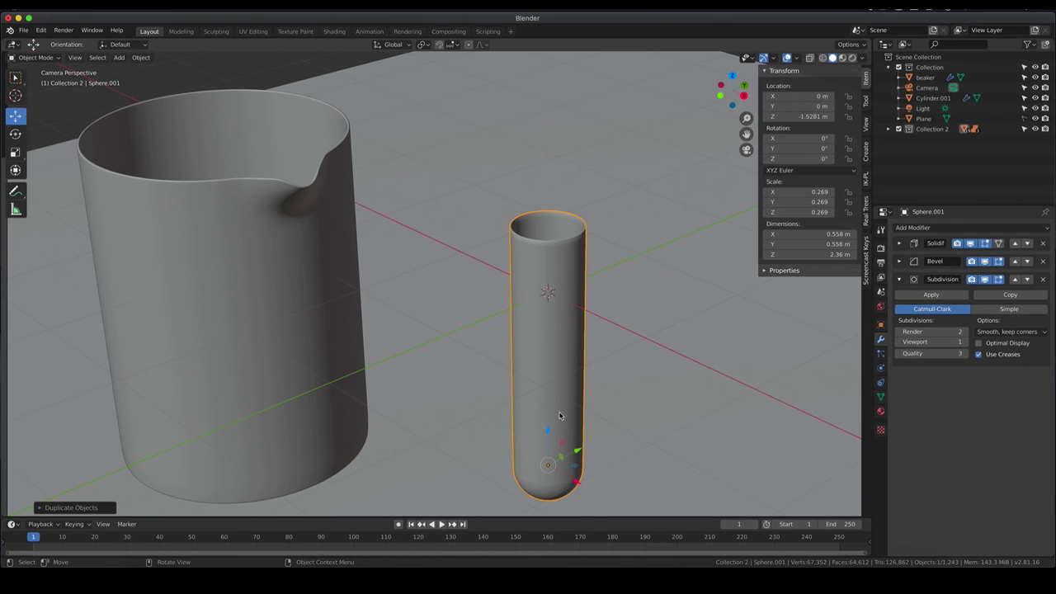
pyautogui.press('Tab')
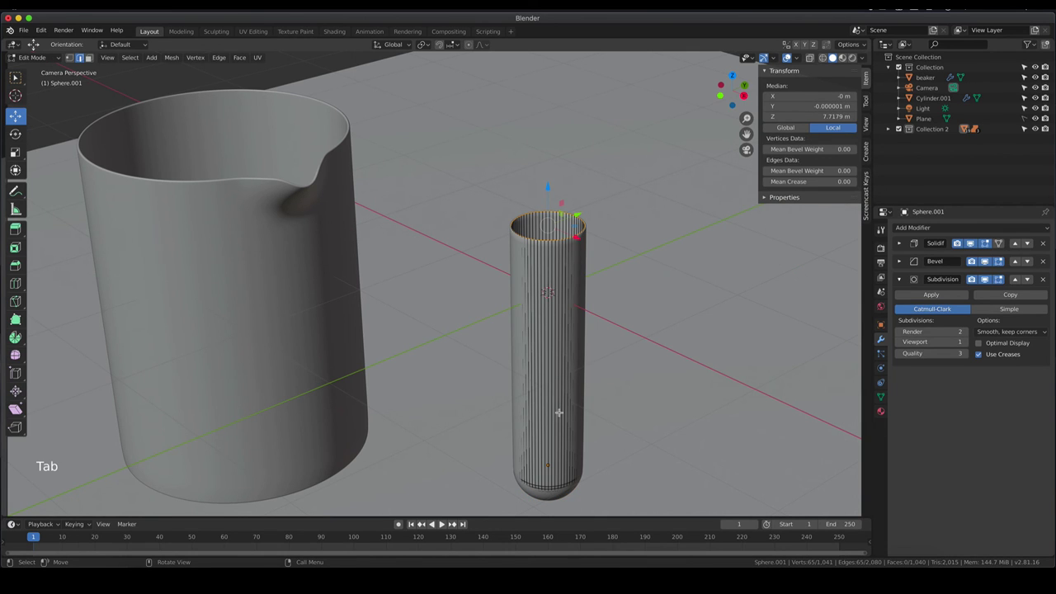
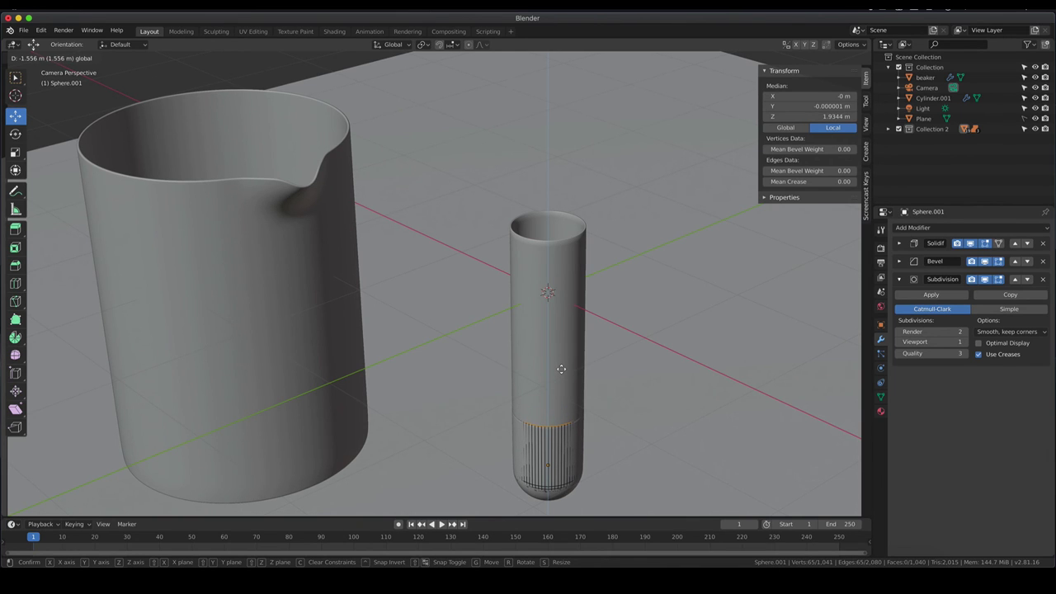
# Leave Edit Mode on the trimmed copy and delete its Solidify modifier, keeping Bevel and Subdivision.
pyautogui.press('Tab')
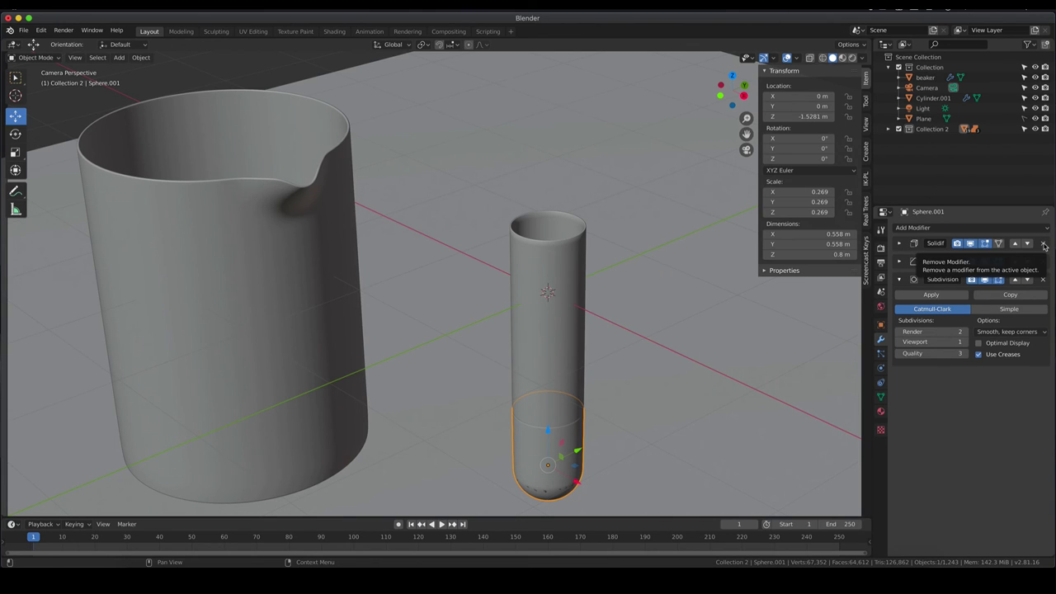
pyautogui.click(1048, 245)
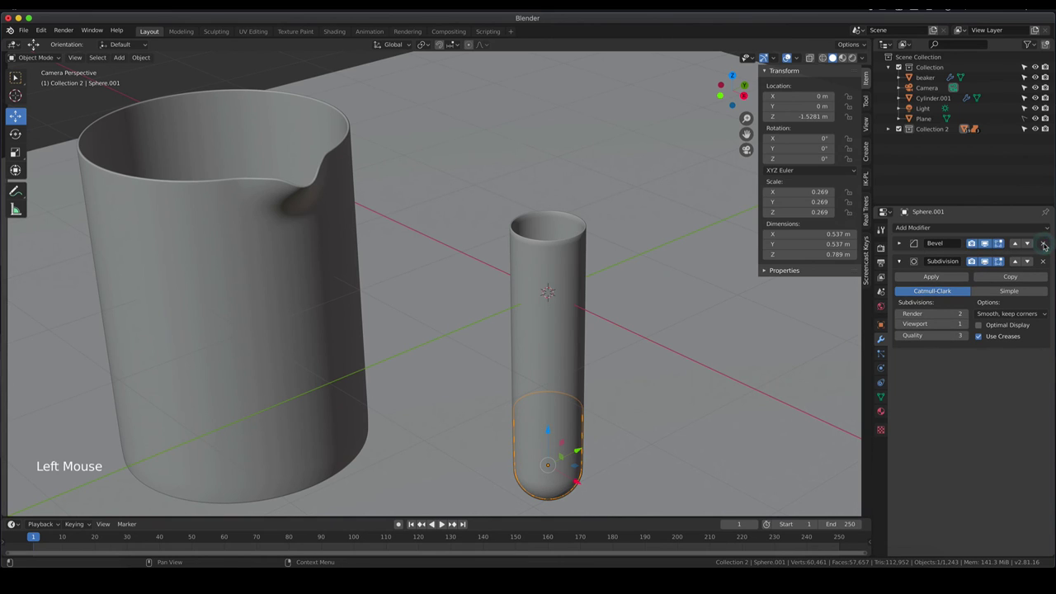